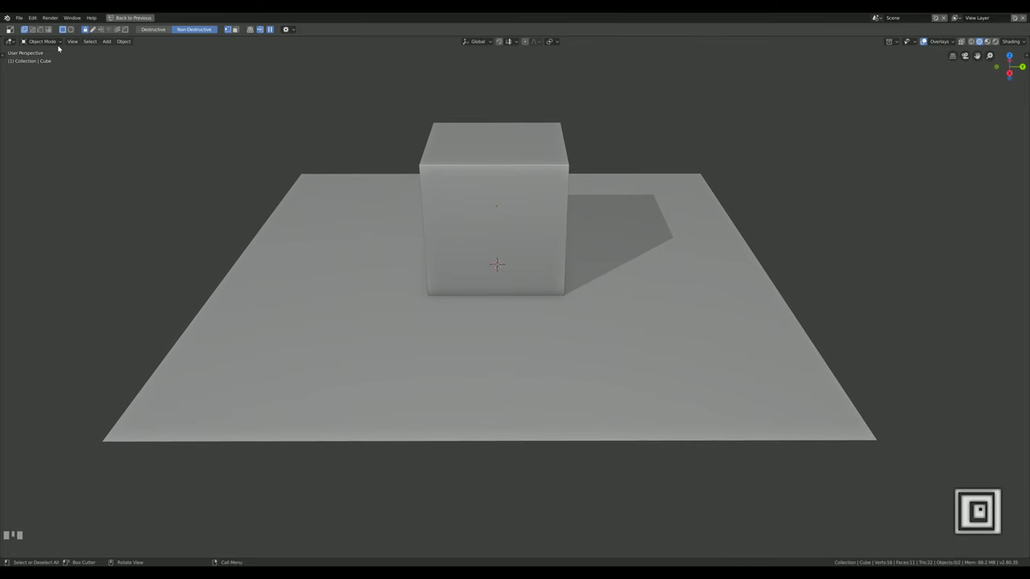
Carve the first stepped notch into the cube's top corner with stacked box cuts
left_click(441, 157)
left_click_drag(438, 161, 465, 181)
scroll("up", 3)
left_click_drag(464, 181, 461, 184)
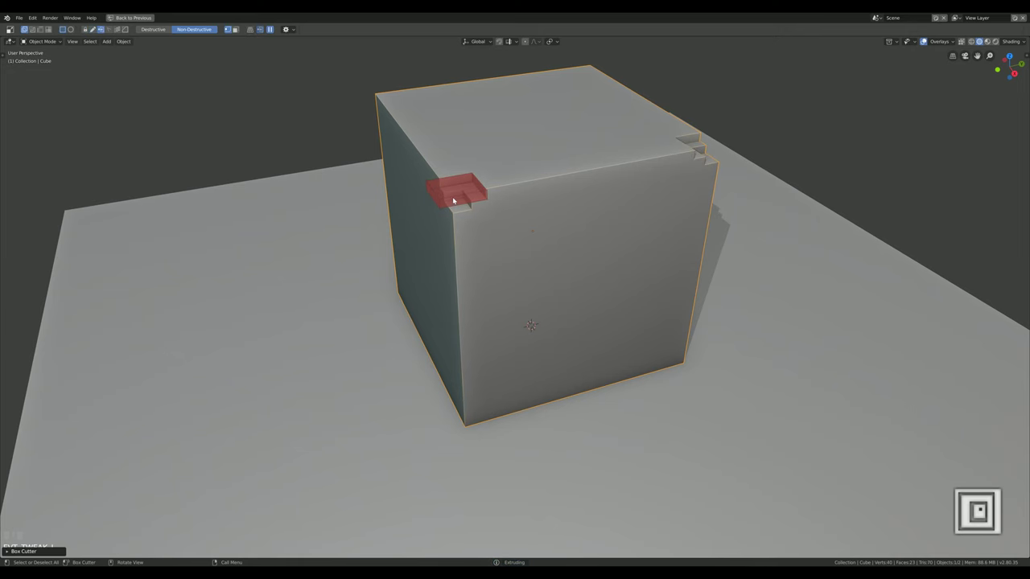
left_click_drag(465, 226, 519, 199)
scroll("up", 3)
left_click_drag(555, 205, 553, 230)
left_click_drag(552, 230, 551, 230)
Deepen the notch with an inset, a recessed ledge, a narrow slot and another inset panel
scroll("up", 3)
left_click_drag(504, 248, 608, 315)
left_click_drag(608, 315, 714, 384)
left_click_drag(714, 384, 621, 393)
scroll("up", 3)
left_click_drag(619, 375, 771, 471)
left_click_drag(771, 471, 781, 448)
Cut a shallow recess into the lowest ledge of the notch
scroll("down", 3)
left_click_drag(862, 250, 573, 262)
scroll("up", 3)
scroll("up", 3)
left_click(572, 262)
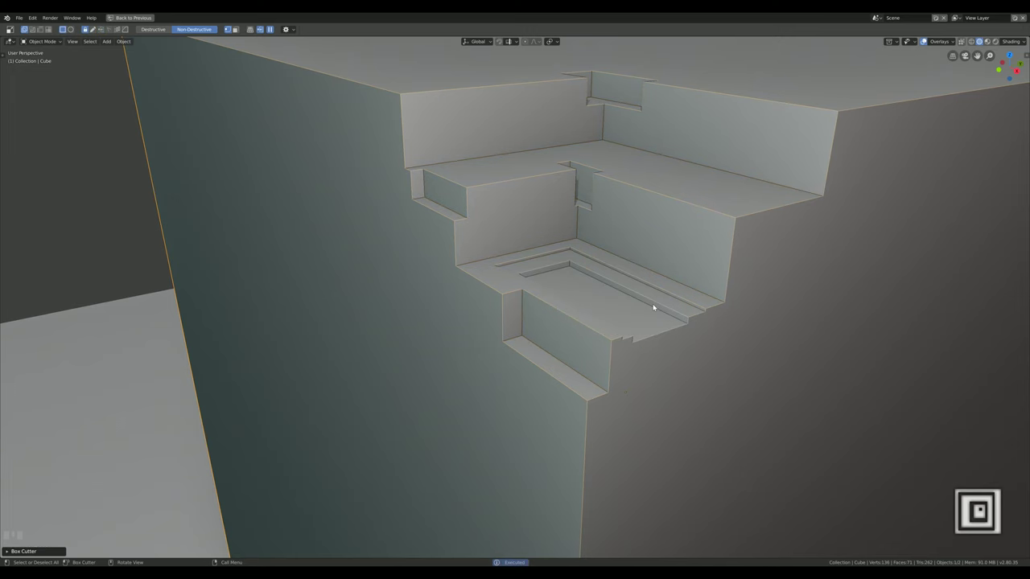
Nest a rectangular recess inside the ledge panel and groove the front wall below it horizontally
left_click_drag(662, 336, 525, 239)
left_click(526, 239)
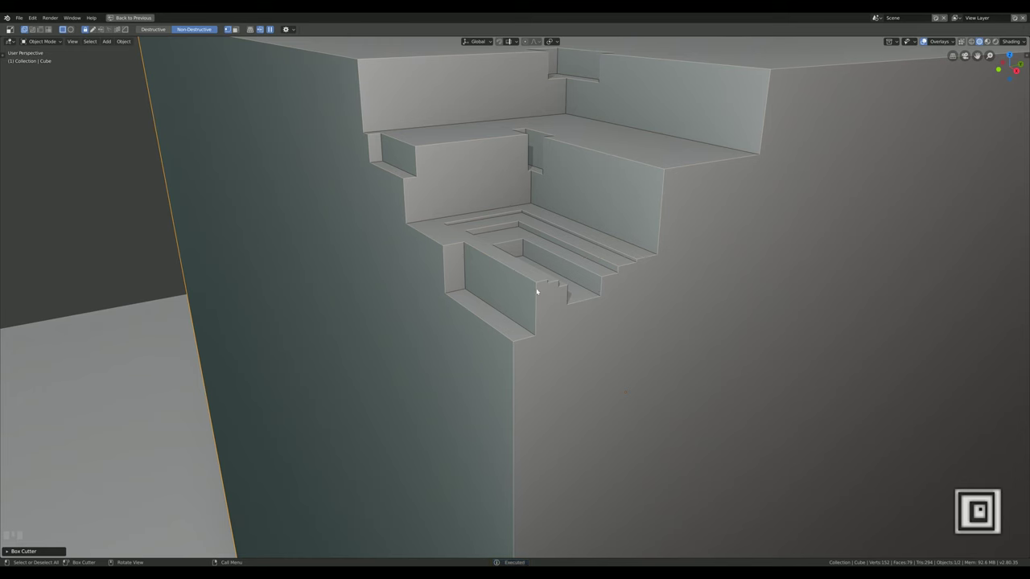
left_click(545, 292)
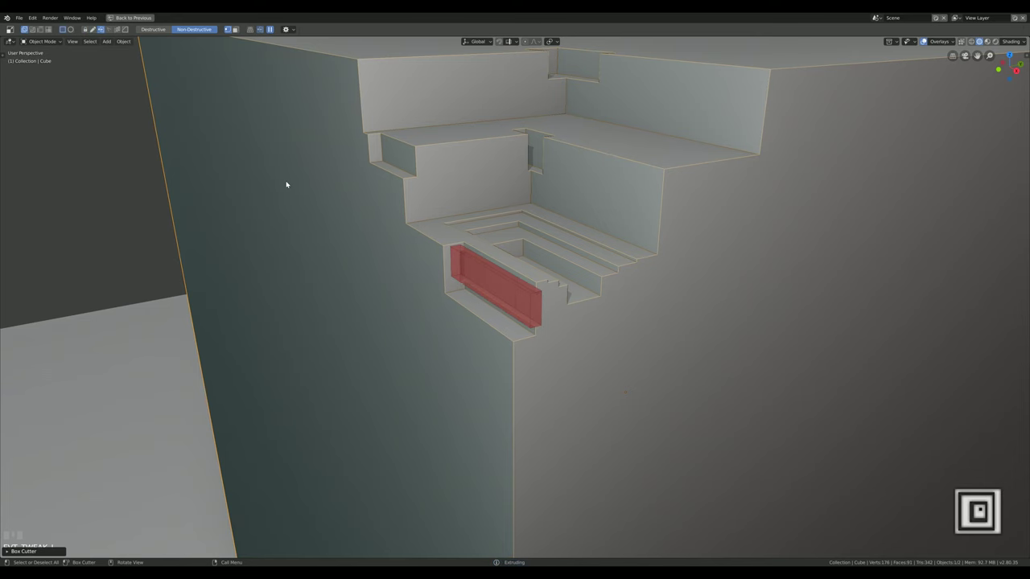
left_click_drag(523, 299, 692, 264)
Cut a row of small square crenellation notches along the ledge edge
left_click(693, 264)
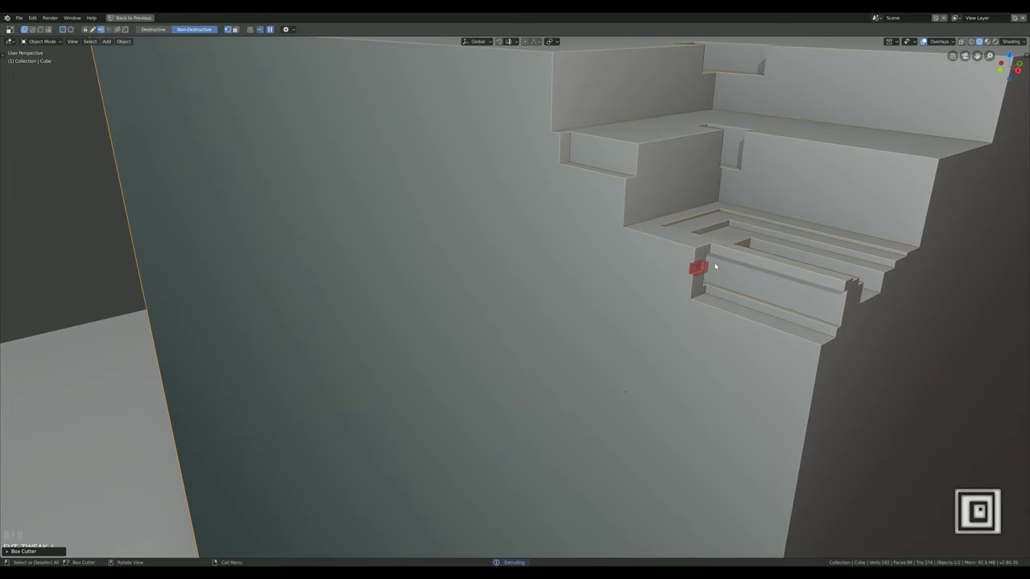
left_click_drag(730, 289, 656, 266)
left_click_drag(657, 266, 687, 276)
left_click_drag(686, 276, 699, 260)
scroll("down", 3)
scroll("up", 3)
Groove the back wall, carve two rounded window recesses and notch the lower steps
left_click_drag(700, 260, 749, 289)
left_click_drag(750, 289, 589, 367)
left_click_drag(590, 367, 649, 467)
left_click_drag(648, 468, 730, 245)
left_click_drag(730, 246, 652, 209)
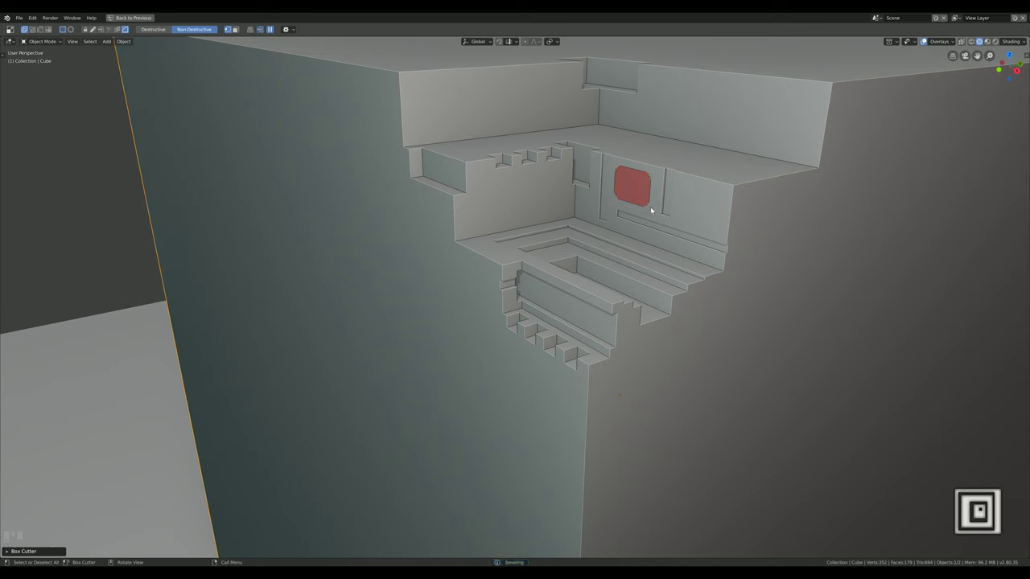
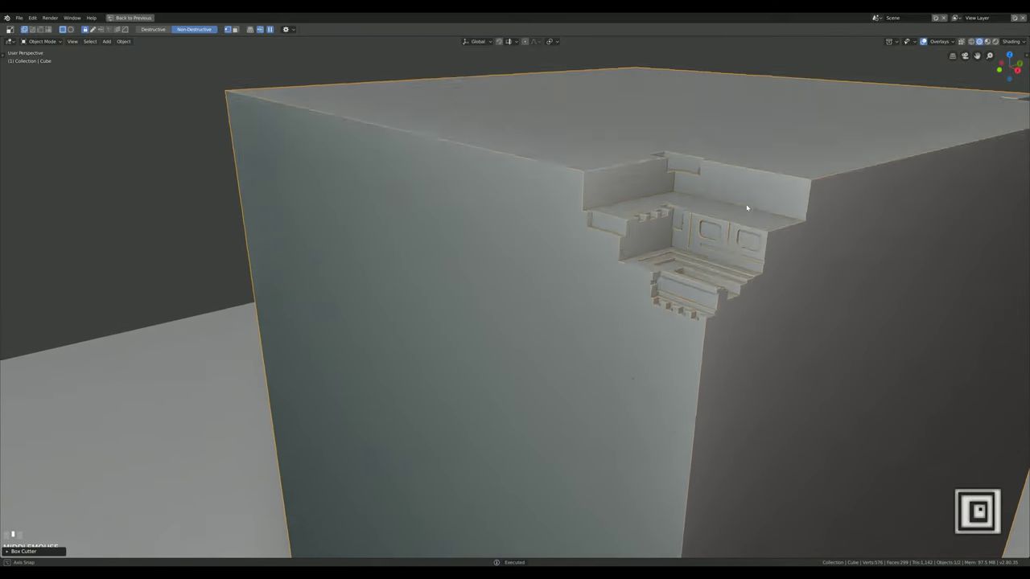
scroll("up", 3)
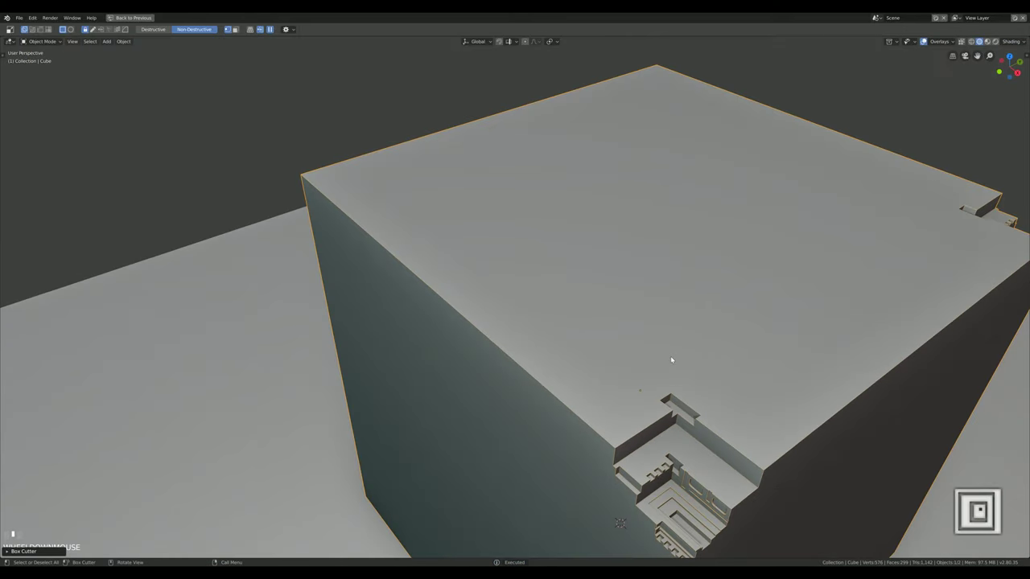
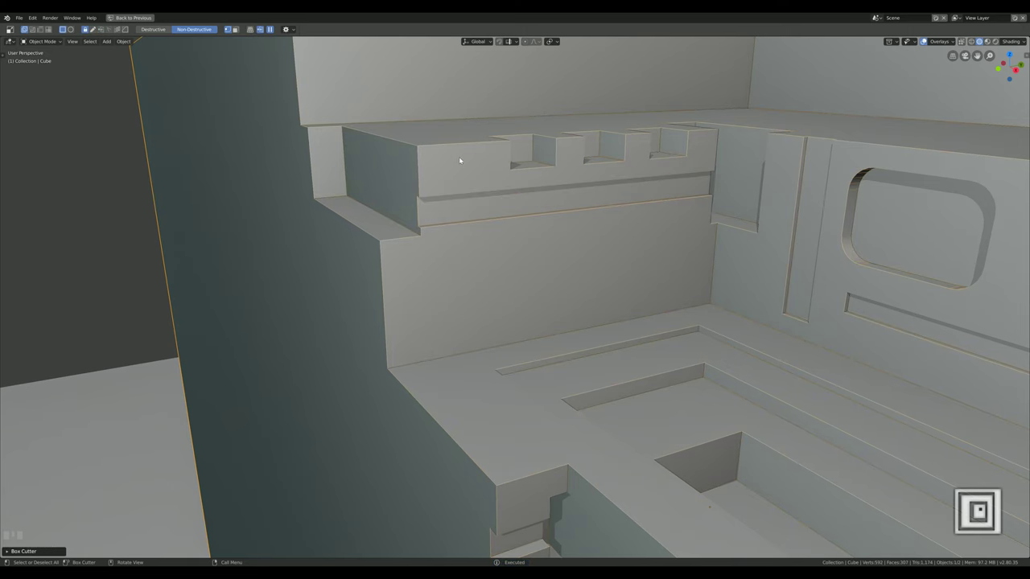
Cut a long thin slot under the crenellations and repeat it downward into a vent stack
left_click_drag(454, 146, 489, 343)
scroll("down", 3)
left_click_drag(488, 344, 507, 382)
scroll("up", 3)
left_click_drag(508, 383, 327, 199)
left_click_drag(326, 199, 576, 159)
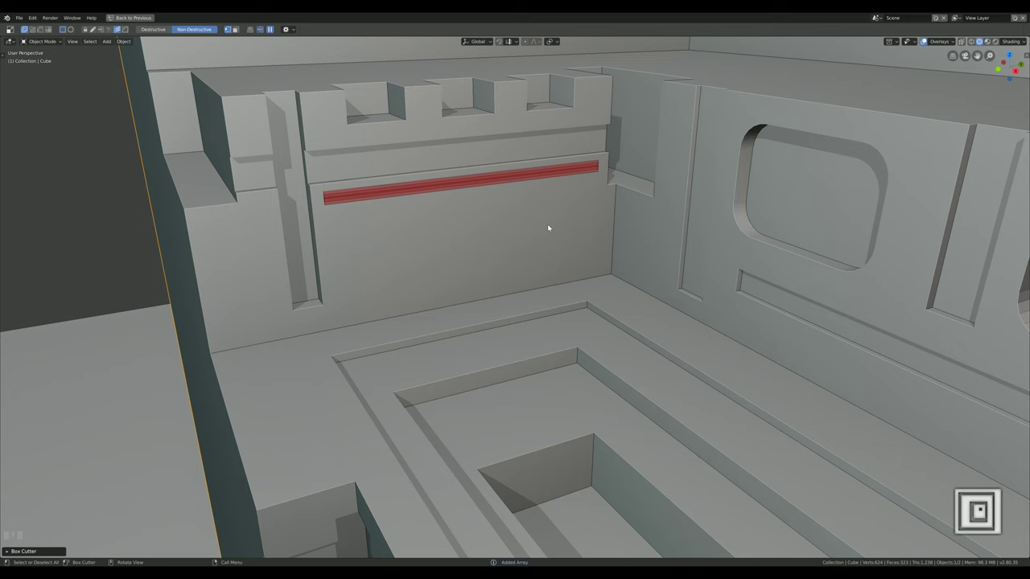
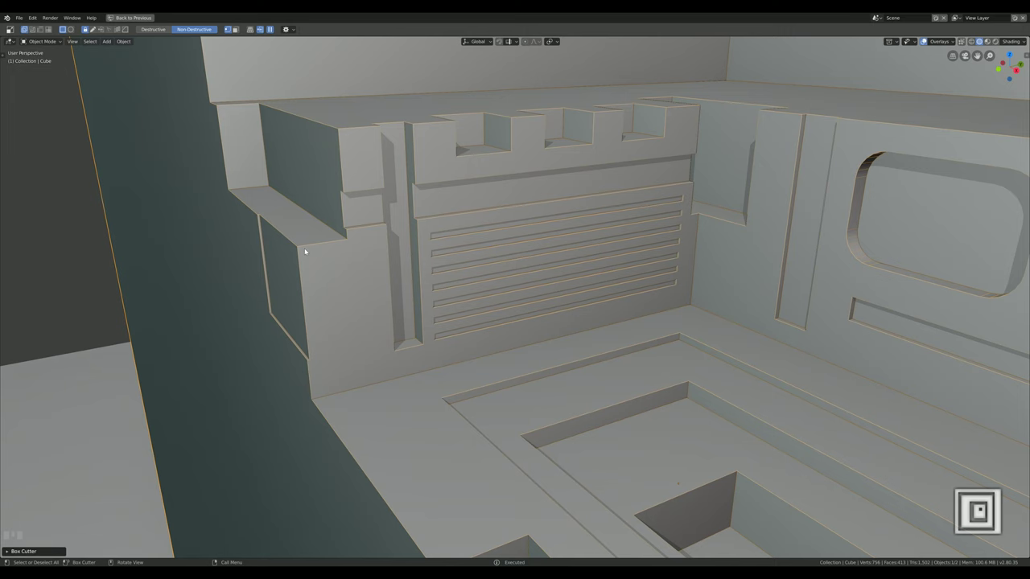
Cut nested panel grooves into the left side block, undoing one overly long groove
left_click(323, 246)
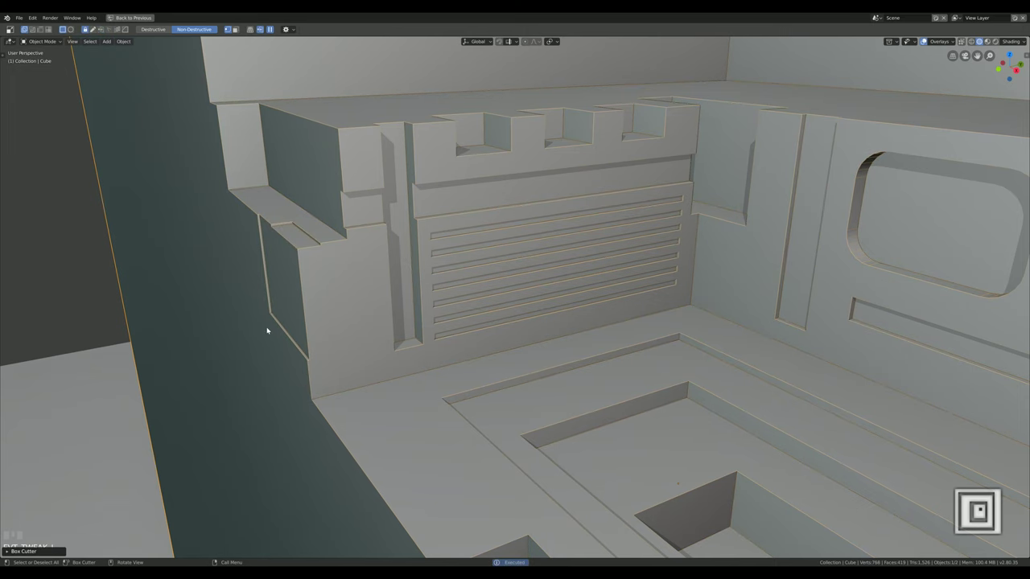
left_click(286, 235)
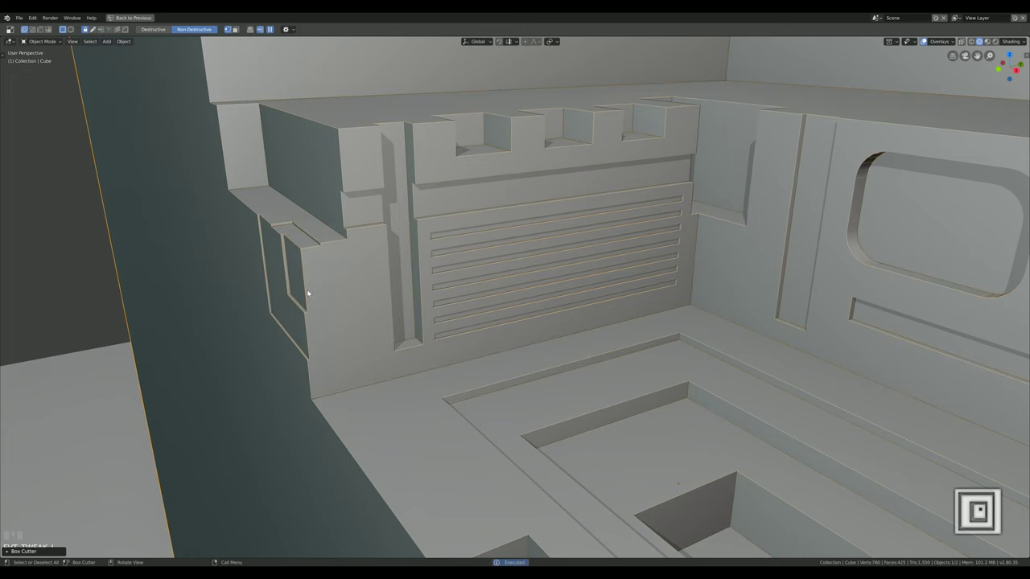
left_click(311, 250)
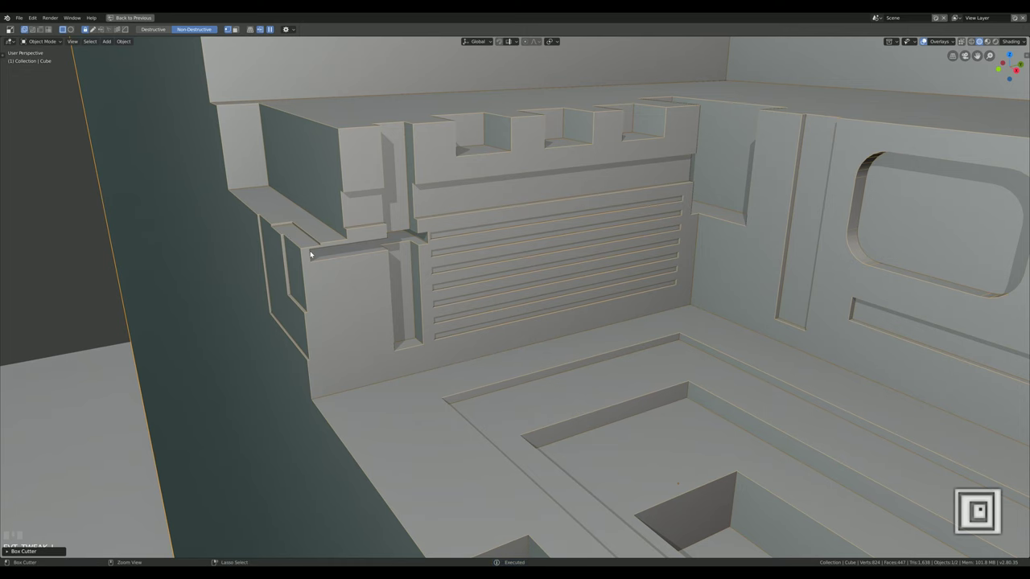
key("ctrl+z")
left_click(310, 250)
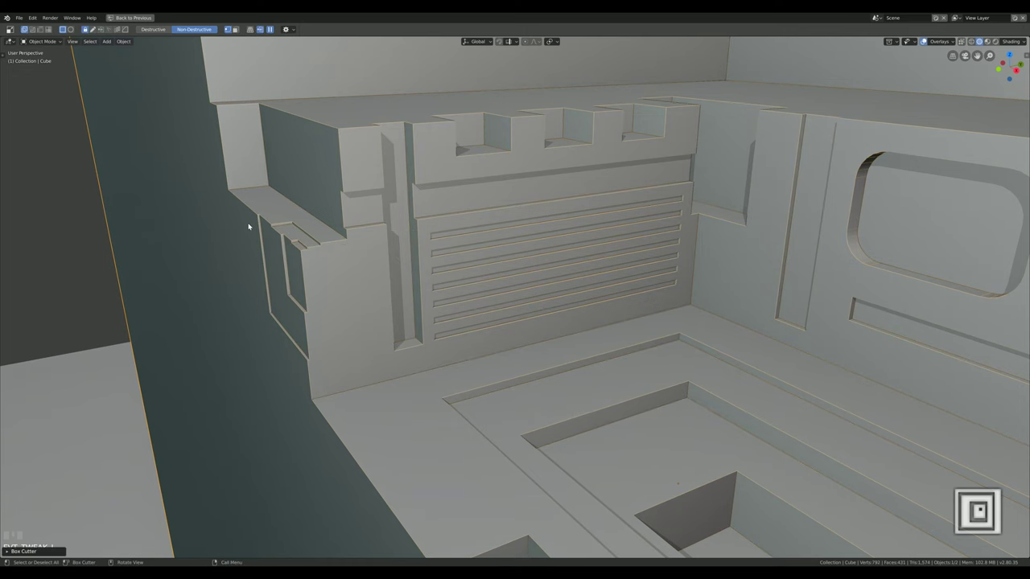
left_click_drag(295, 269, 494, 319)
left_click_drag(495, 319, 495, 403)
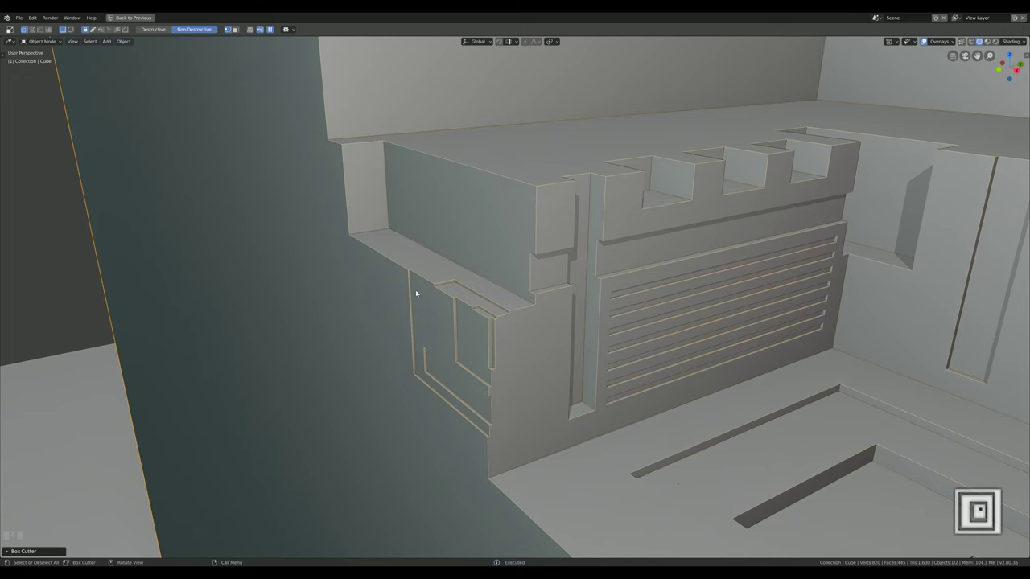
Cut a square recess with an inner square into the side panel
left_click(421, 287)
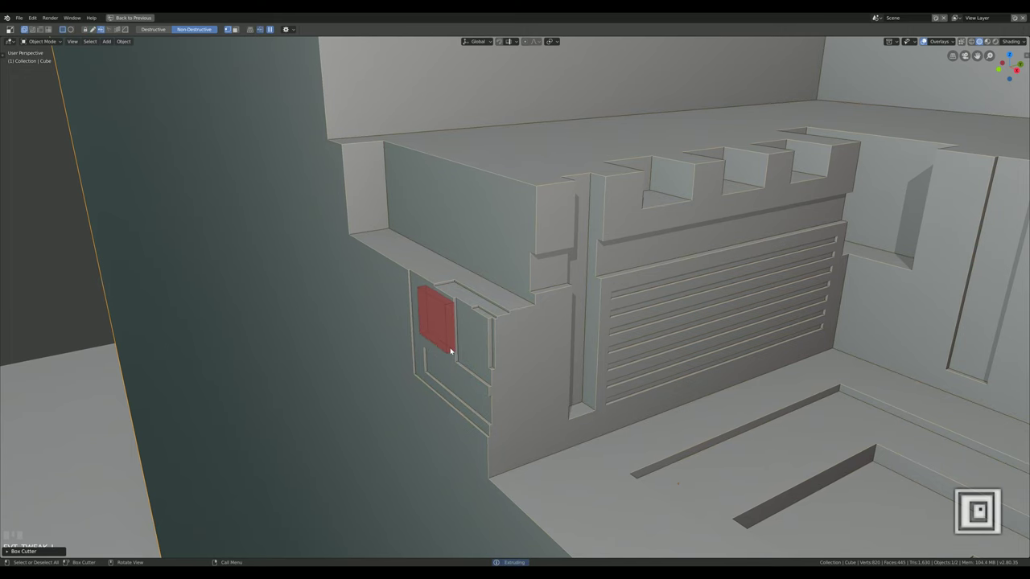
left_click_drag(451, 338, 491, 320)
scroll("down", 3)
scroll("up", 3)
left_click_drag(633, 379, 744, 248)
scroll("down", 3)
scroll("up", 3)
left_click(576, 356)
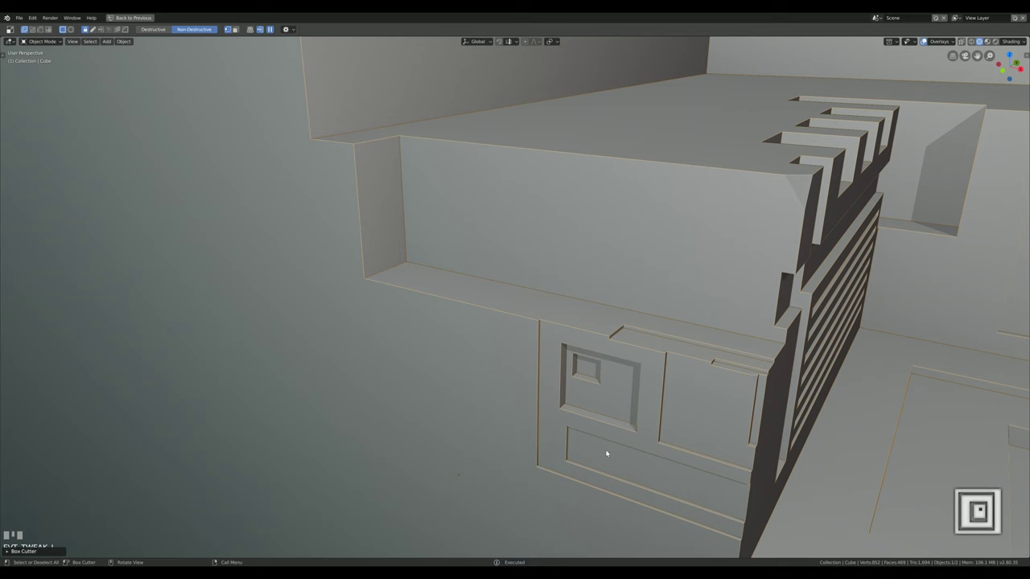
left_click_drag(579, 437, 577, 452)
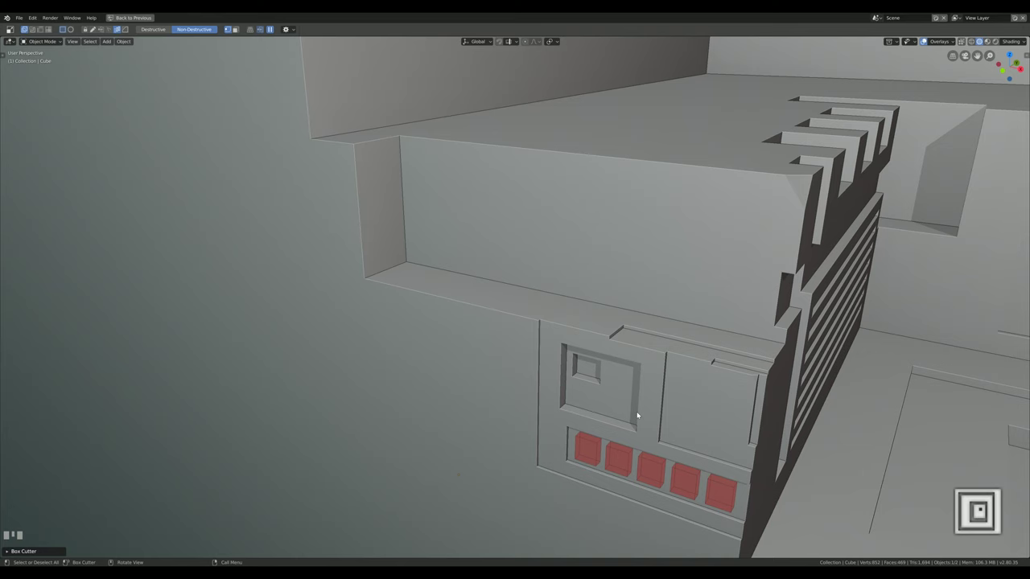
Zoom out to frame the upper back wall of the cutout
middle_click(698, 451)
scroll("down", 3)
scroll("up", 3)
scroll("up", 3)
scroll("up", 3)
scroll("down", 3)
Cut a row of rectangular pockets along the back wall's top rim
left_click(579, 360)
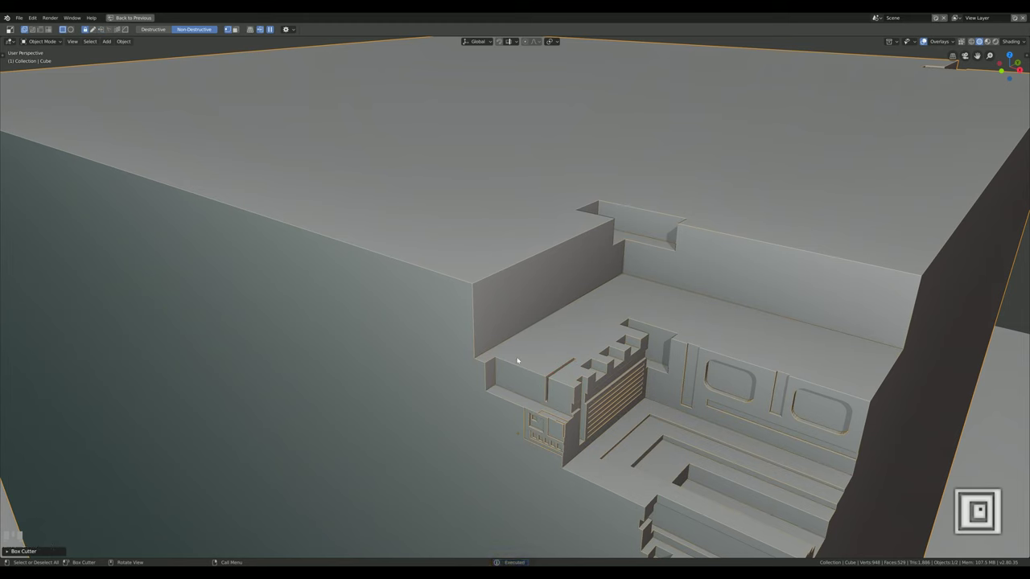
left_click_drag(514, 358, 544, 388)
left_click_drag(543, 388, 650, 224)
scroll("up", 3)
scroll("down", 3)
scroll("down", 3)
scroll("down", 3)
scroll("up", 3)
scroll("up", 3)
scroll("down", 3)
scroll("down", 3)
Try a recessed panel on the upper left wall, undo it, then start a thin groove along the ledge
left_click_drag(649, 224, 437, 267)
scroll("down", 3)
key("ctrl+z")
scroll("up", 3)
scroll("down", 3)
scroll("up", 3)
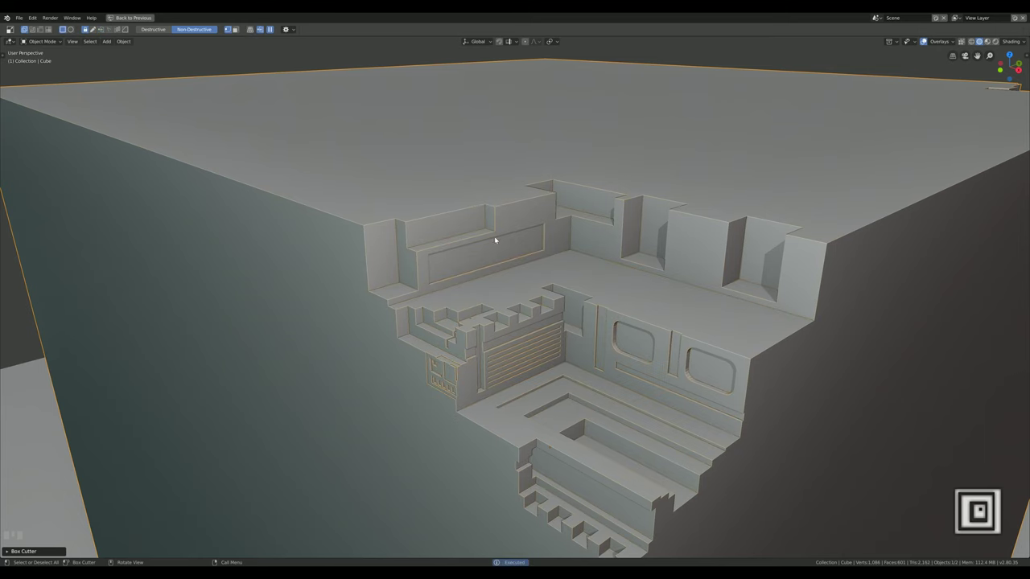
key("ctrl+z")
left_click_drag(507, 213, 697, 311)
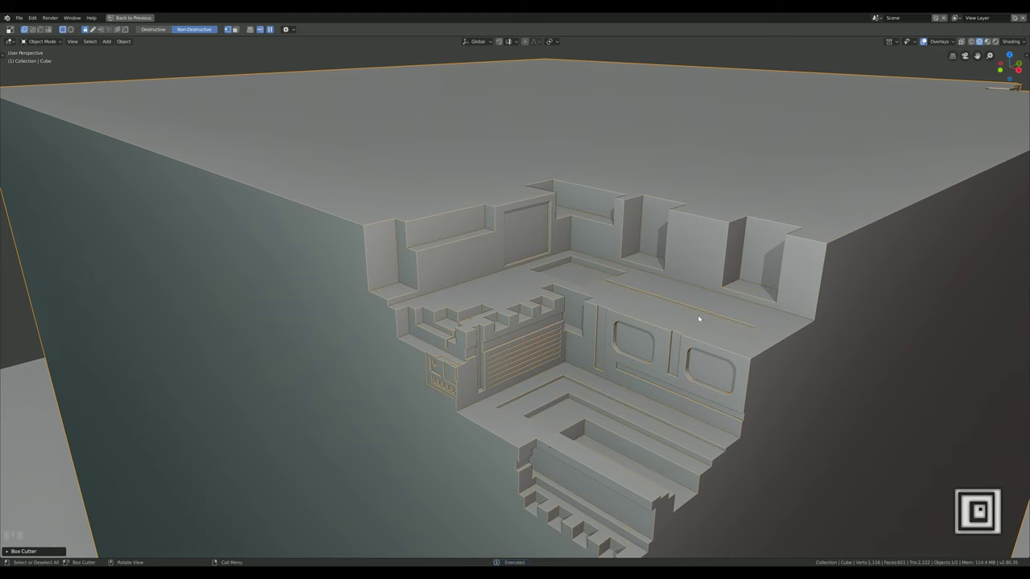
left_click(678, 335)
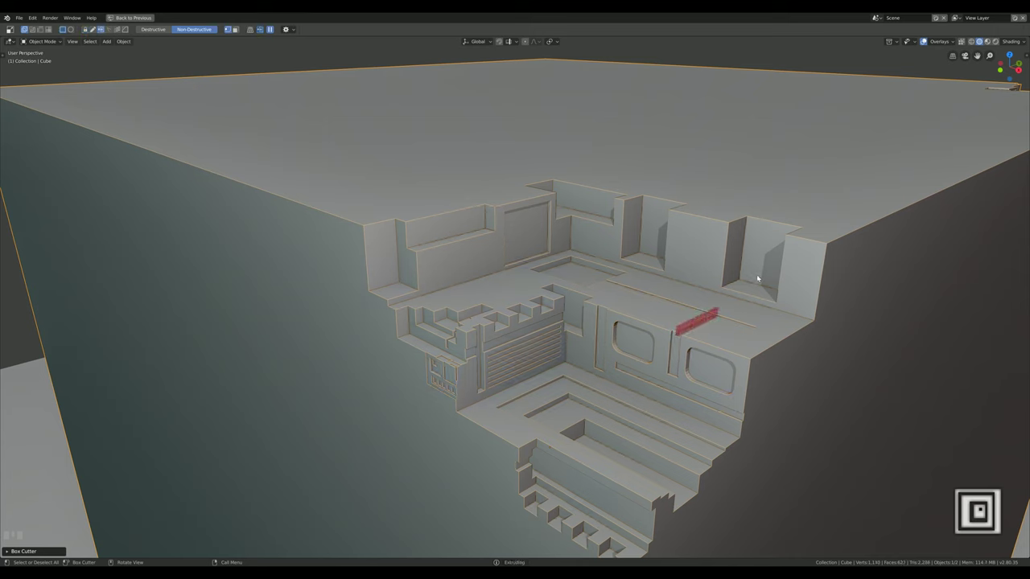
Reframe the carved corner and start a large rectangle cutter over the whole cutout
scroll("up", 3)
scroll("down", 3)
left_click_drag(755, 341, 774, 399)
scroll("down", 3)
left_click_drag(775, 398, 712, 439)
scroll("up", 3)
scroll("down", 3)
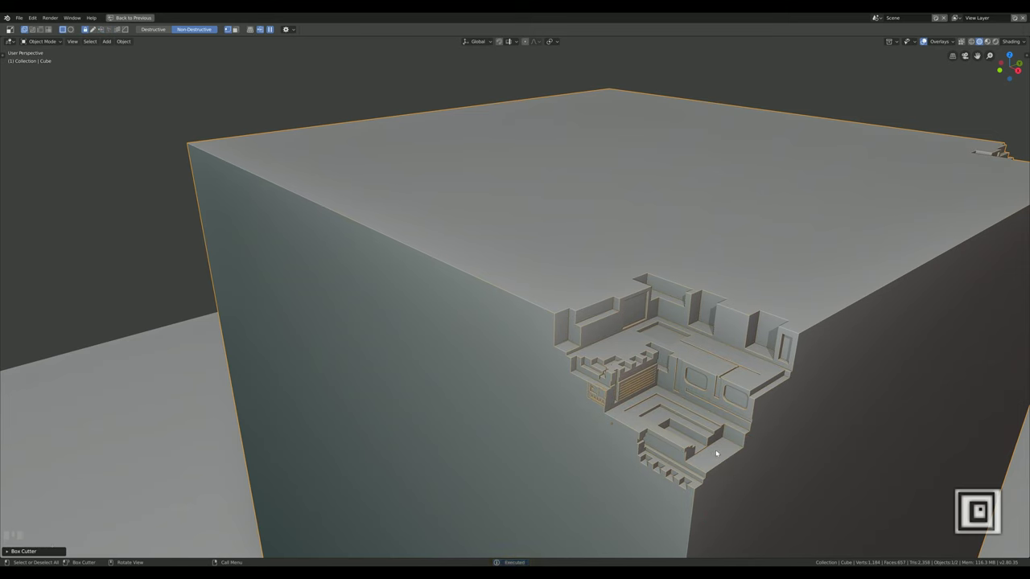
left_click(732, 446)
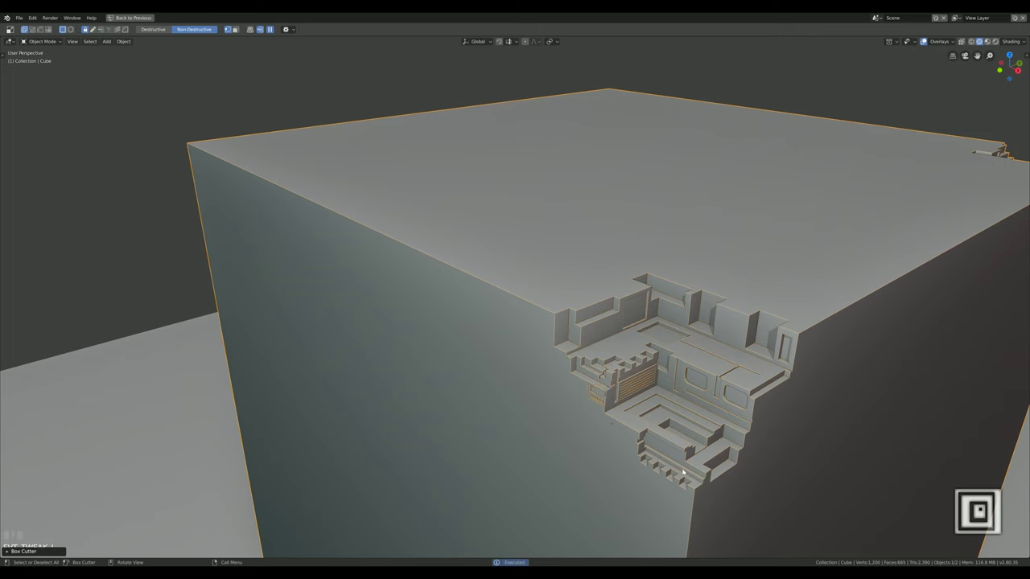
scroll("down", 3)
Size the cutter, push it shallowly into the top face and confirm the stepped border cut
left_click(657, 298)
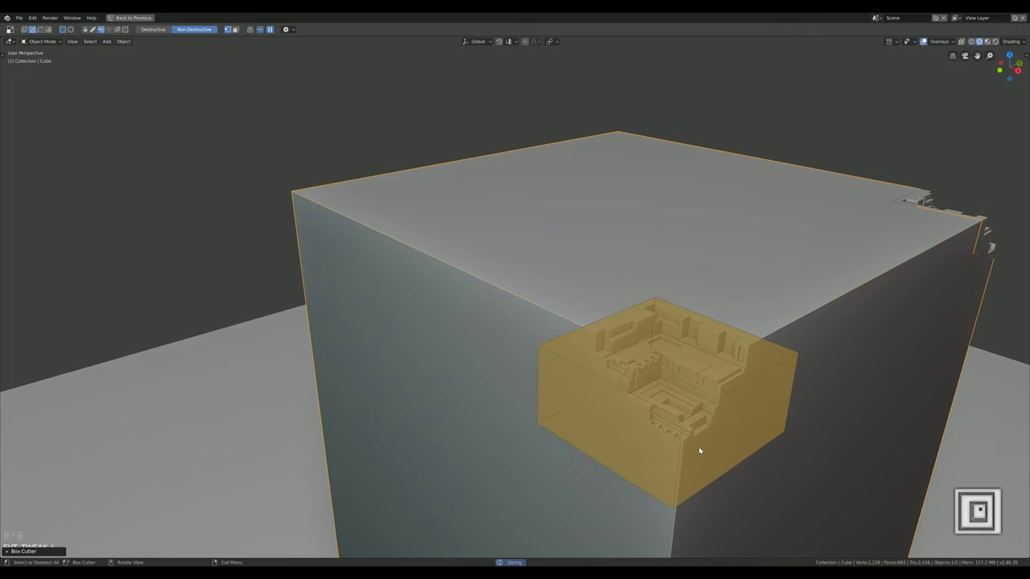
left_click_drag(704, 399, 564, 325)
scroll("up", 3)
scroll("down", 3)
left_click(563, 325)
left_click(606, 319)
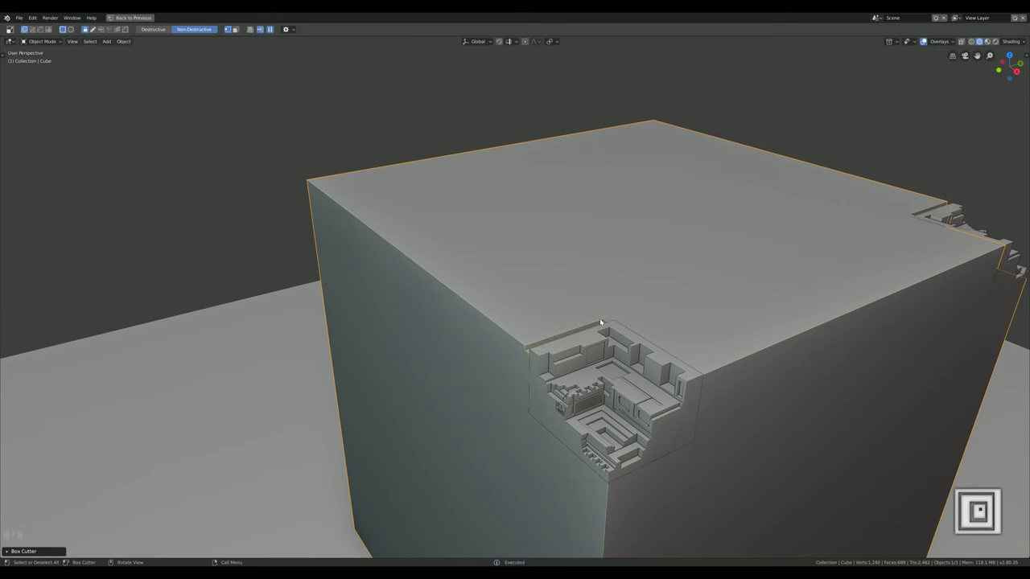
Undo the last cut and draw a small box-cutter notch on the corner recess rim for arraying
key("ctrl+z")
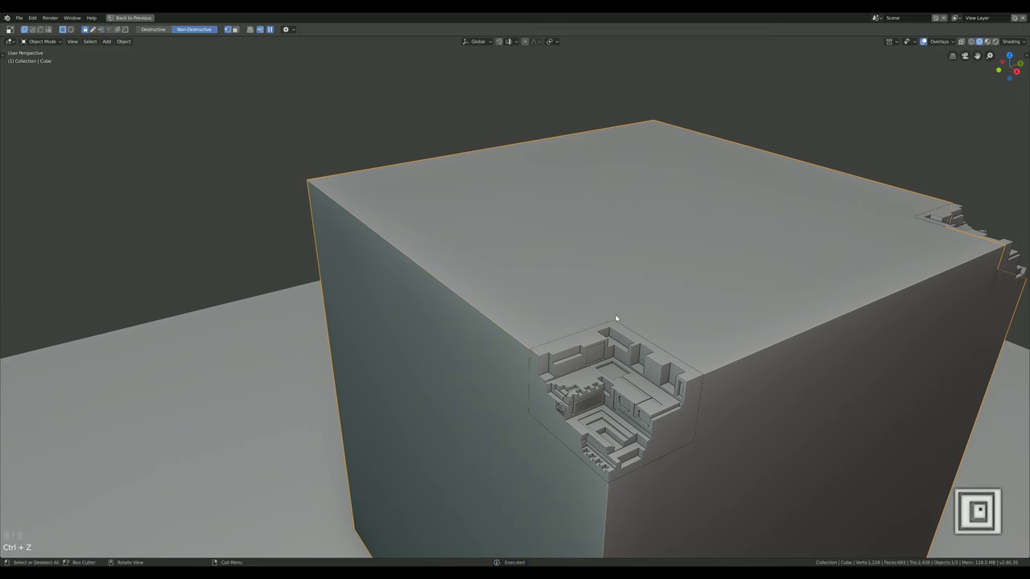
left_click_drag(617, 317, 540, 371)
left_click_drag(540, 371, 702, 333)
left_click_drag(703, 333, 693, 357)
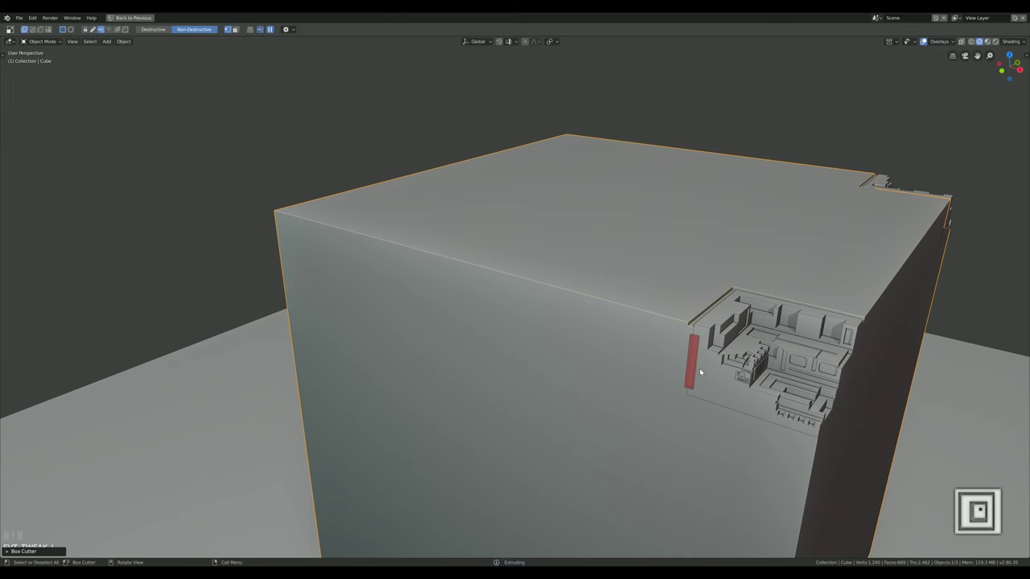
left_click_drag(733, 416, 682, 378)
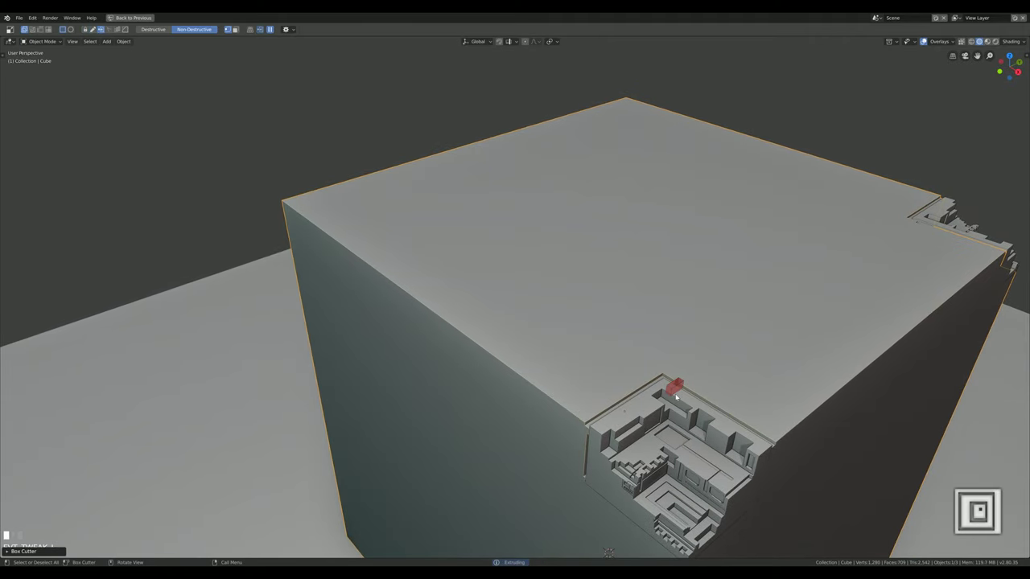
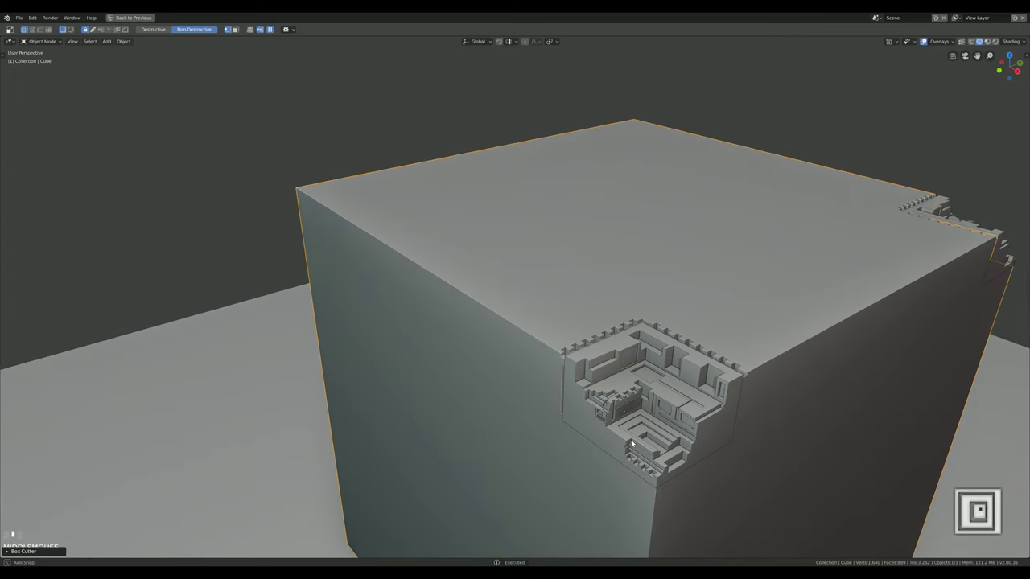
Cut a tall narrow vertical groove into the outer wall of the corner recess
left_click_drag(631, 422, 688, 461)
left_click_drag(688, 462, 532, 437)
left_click(532, 437)
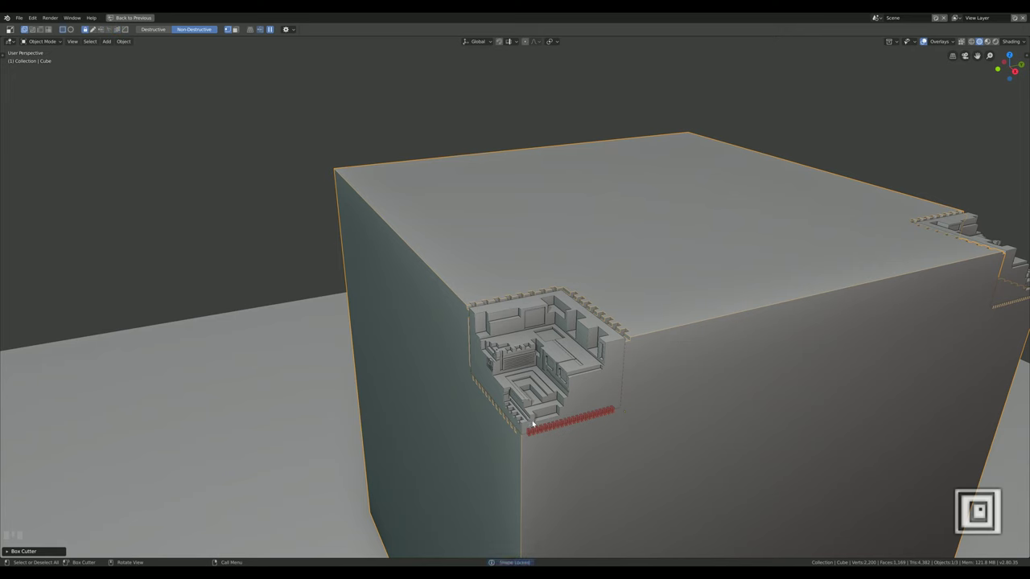
left_click_drag(629, 350, 624, 375)
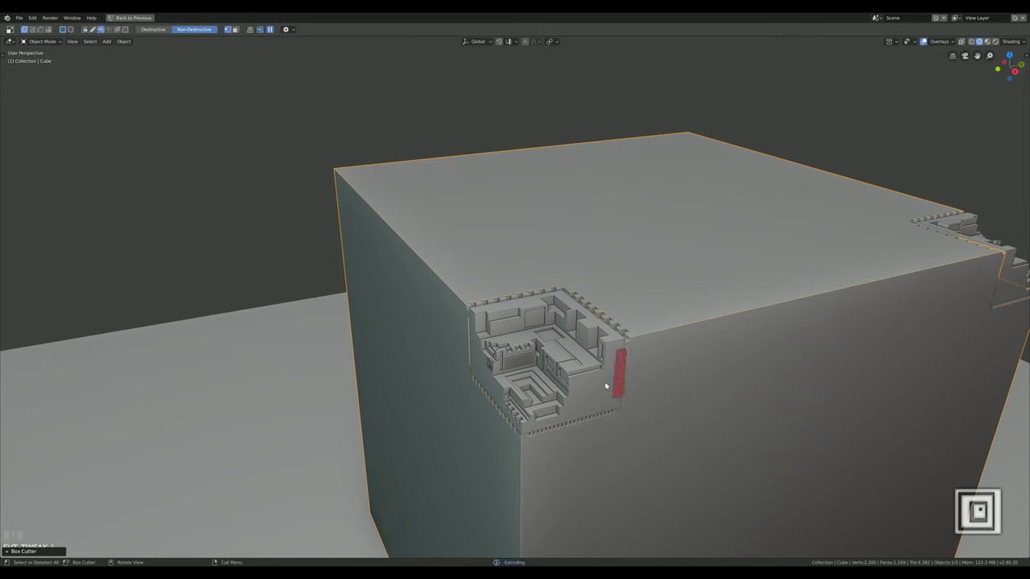
left_click_drag(564, 405, 544, 370)
left_click(544, 369)
Select the carved Slice corner piece for further detailing
scroll("up", 3)
left_click(615, 236)
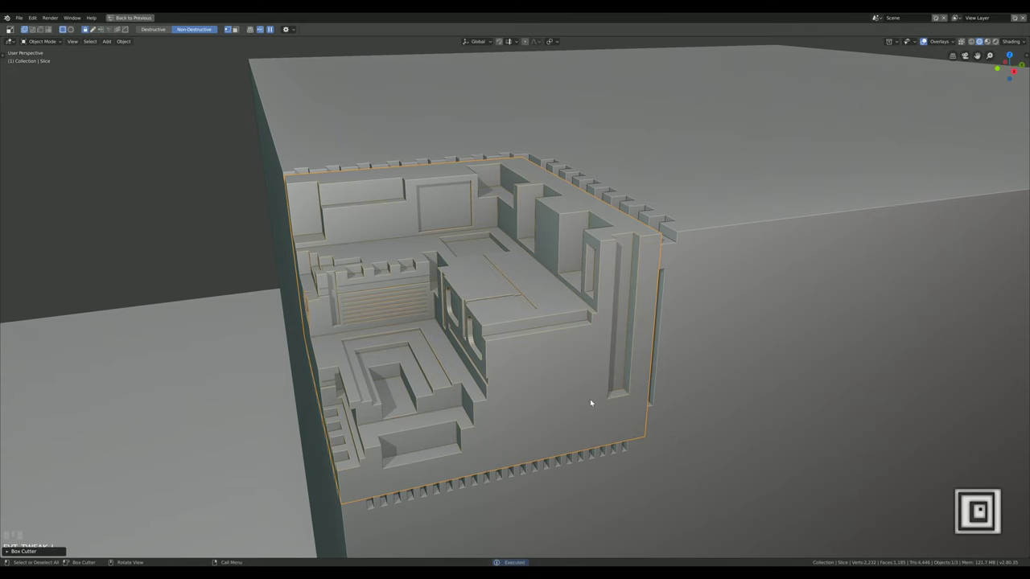
Cut thin vertical grooves into the pillar faces inside the corner recess
left_click(618, 231)
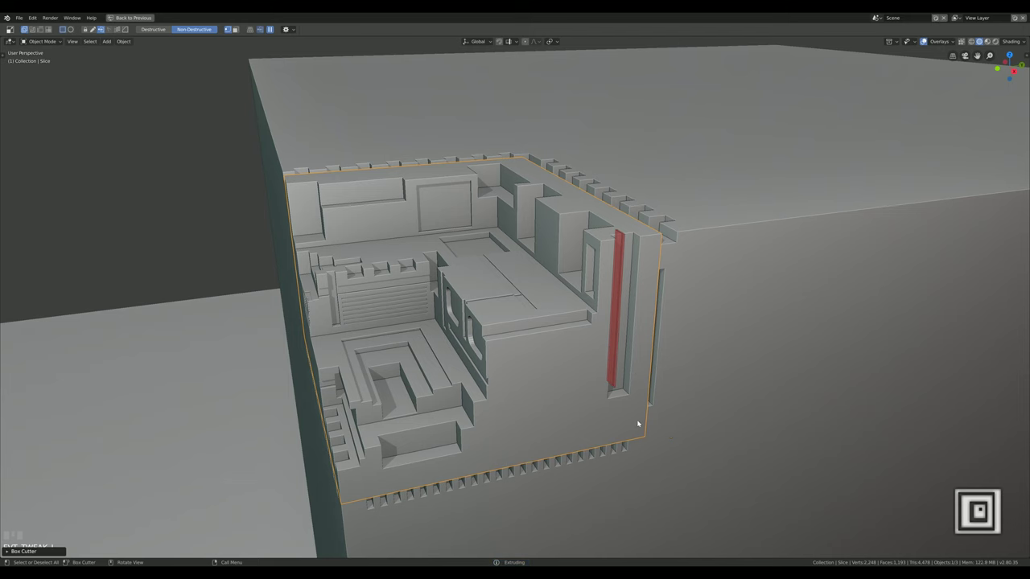
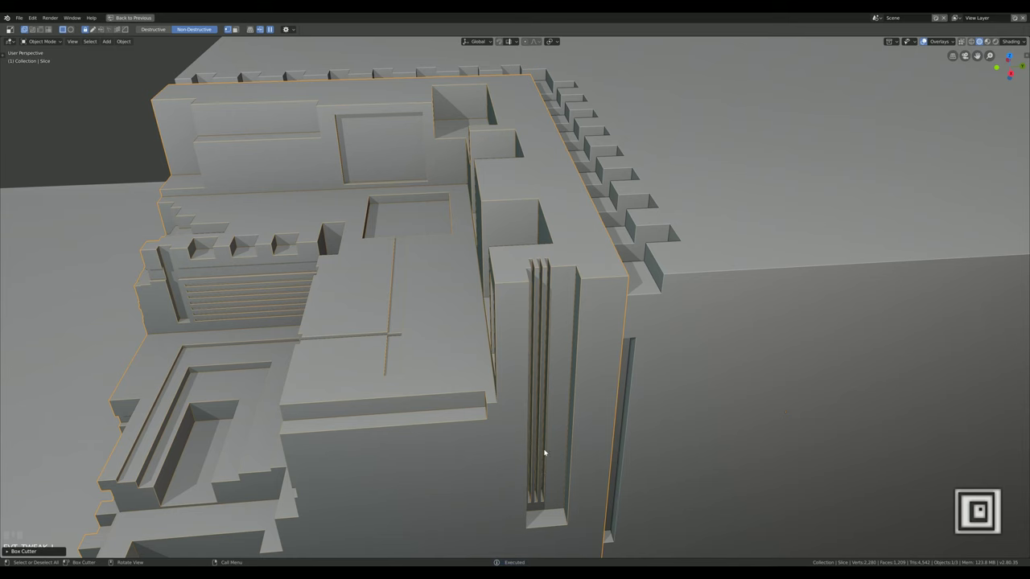
key("ctrl+z")
left_click(531, 261)
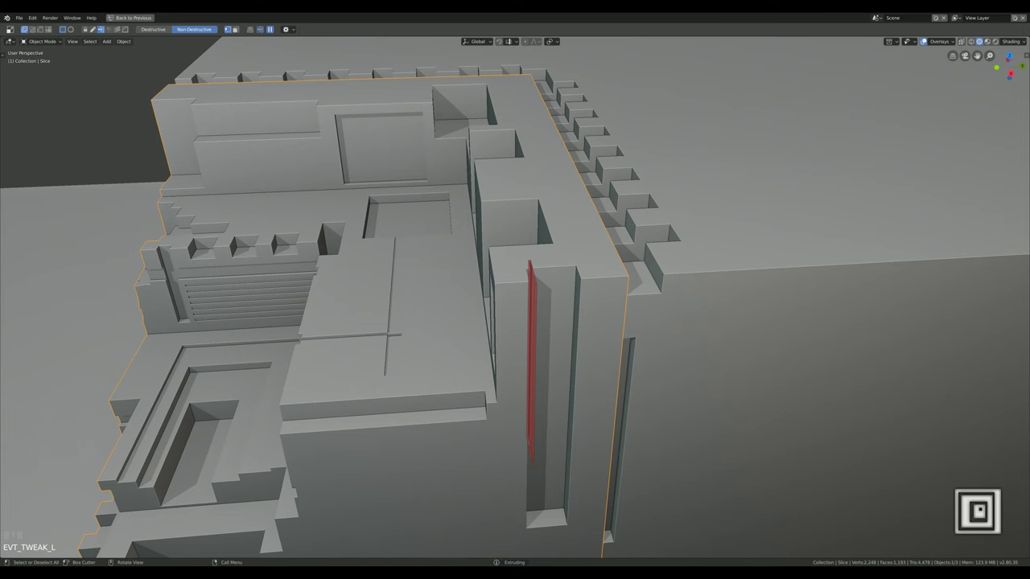
scroll("down", 3)
left_click_drag(599, 506, 591, 494)
scroll("up", 3)
scroll("down", 3)
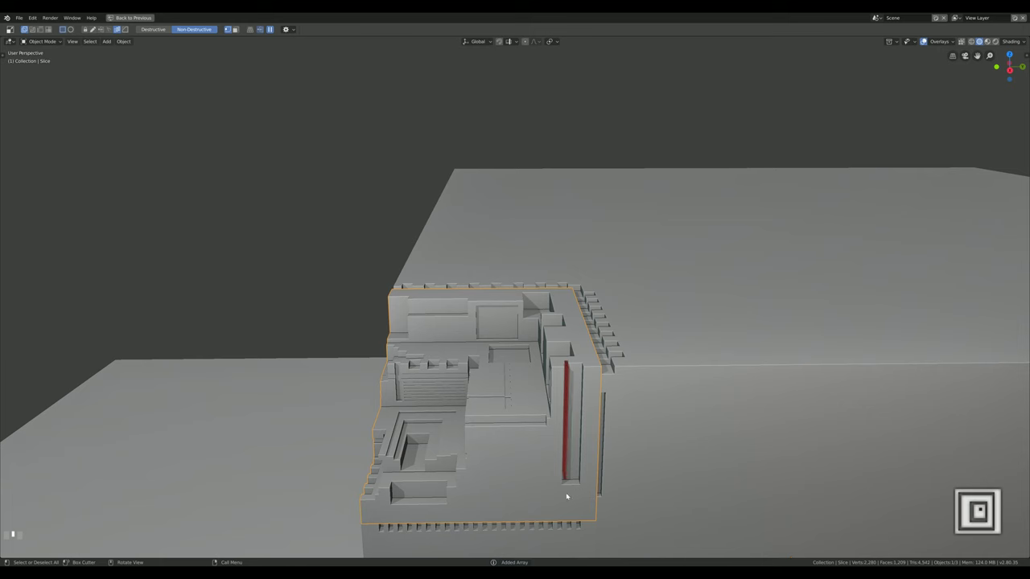
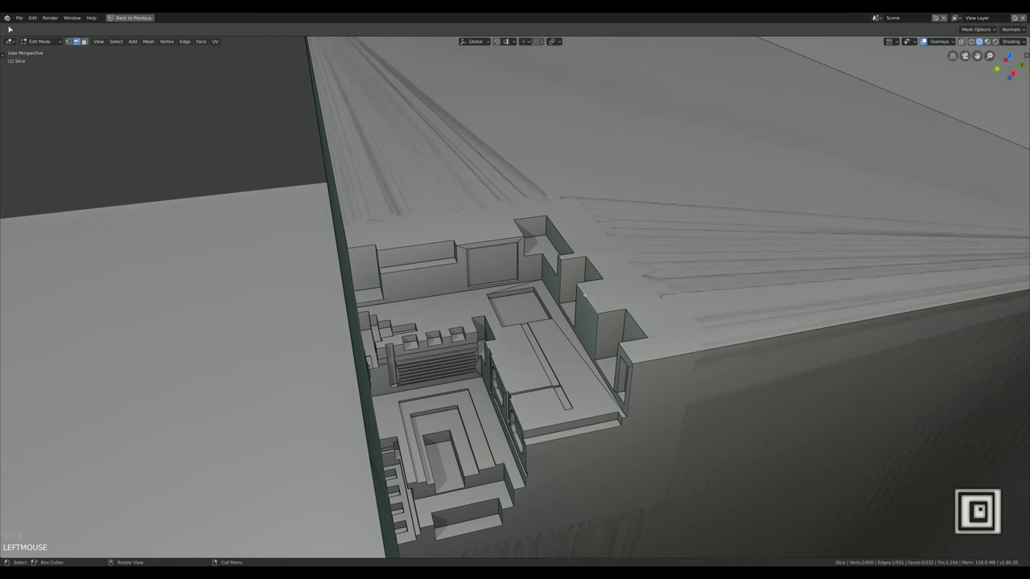
Bevel the upper recess block's edges with extra segments into a smooth curve and return to Object Mode
key("ctrl+b")
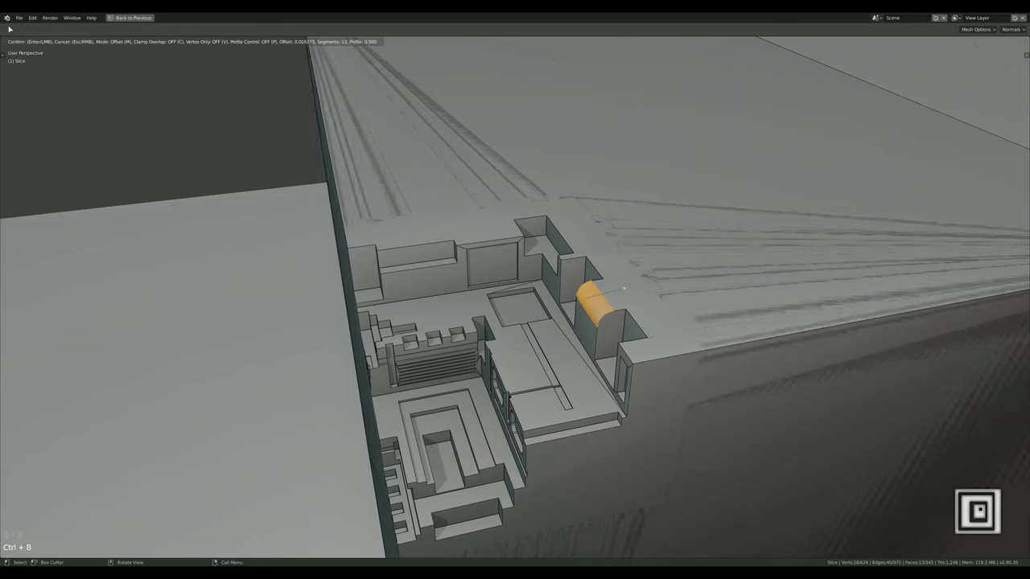
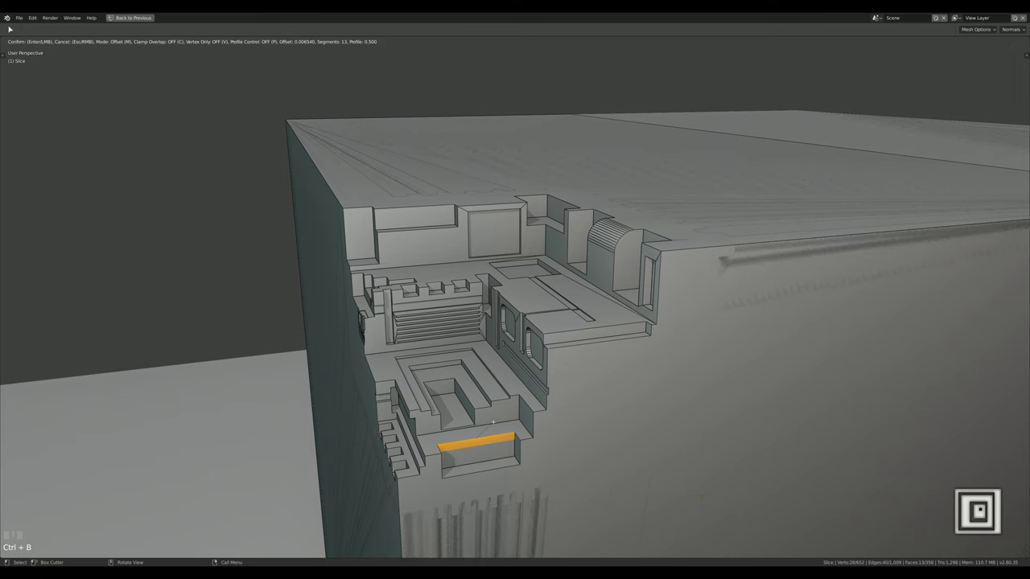
key("Escape")
scroll("down", 3)
key("Tab")
left_click_drag(484, 414, 607, 426)
left_click_drag(608, 426, 628, 439)
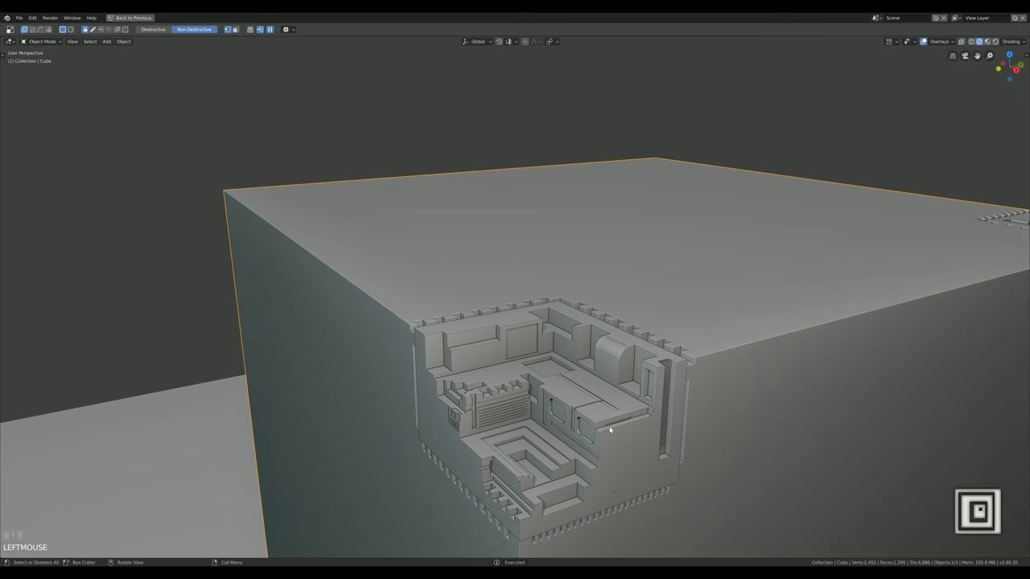
left_click(632, 463)
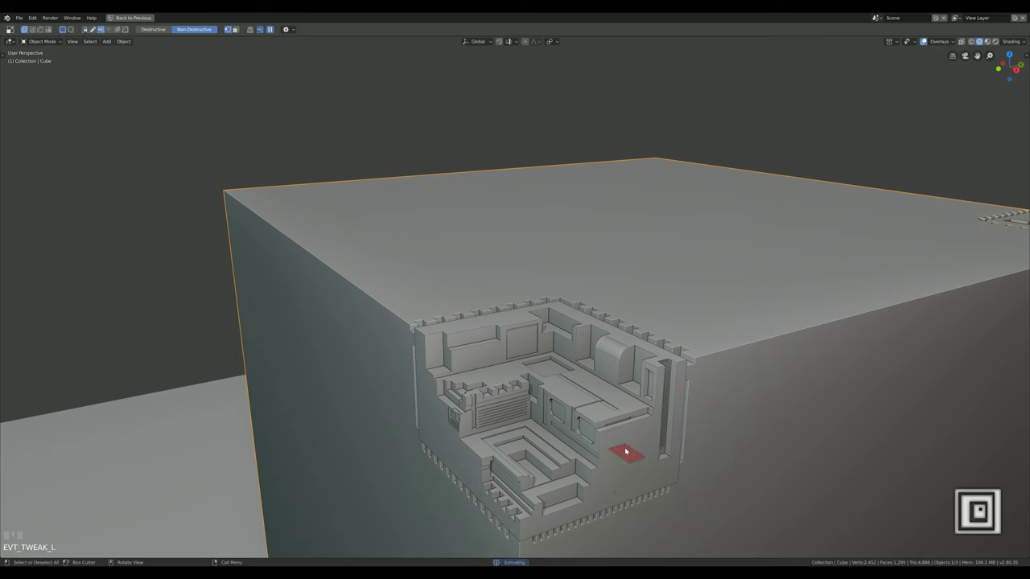
left_click(625, 440)
left_click_drag(637, 463, 621, 472)
left_click_drag(620, 473, 576, 443)
left_click(575, 444)
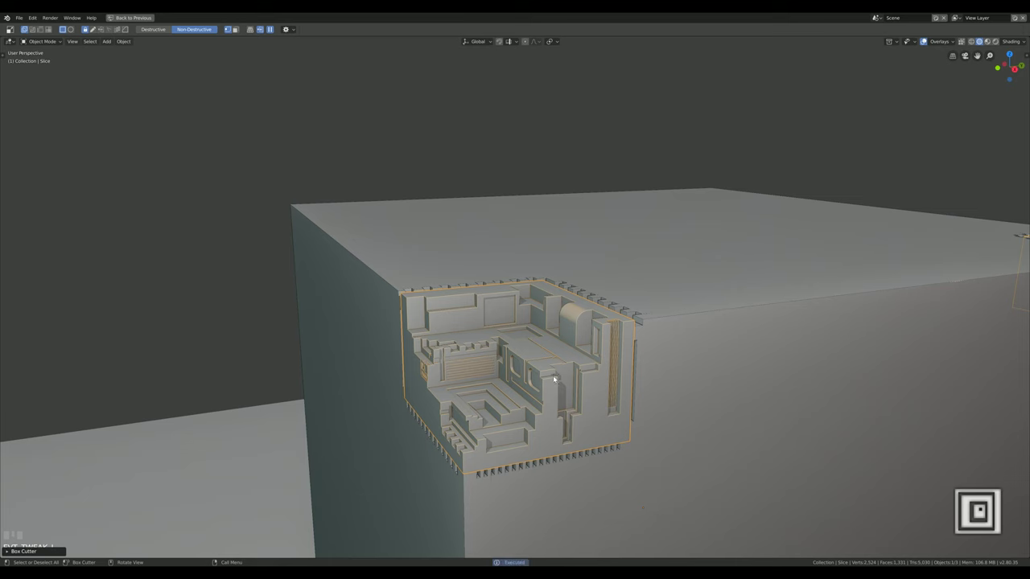
left_click(547, 440)
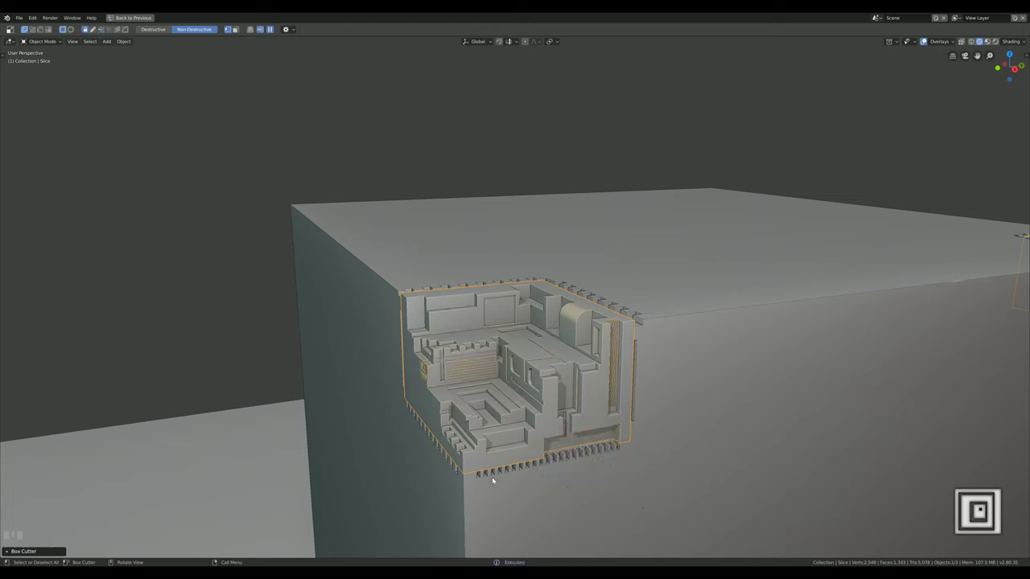
left_click_drag(486, 482, 533, 457)
left_click_drag(533, 456, 525, 389)
left_click_drag(526, 389, 592, 409)
key("ctrl+z")
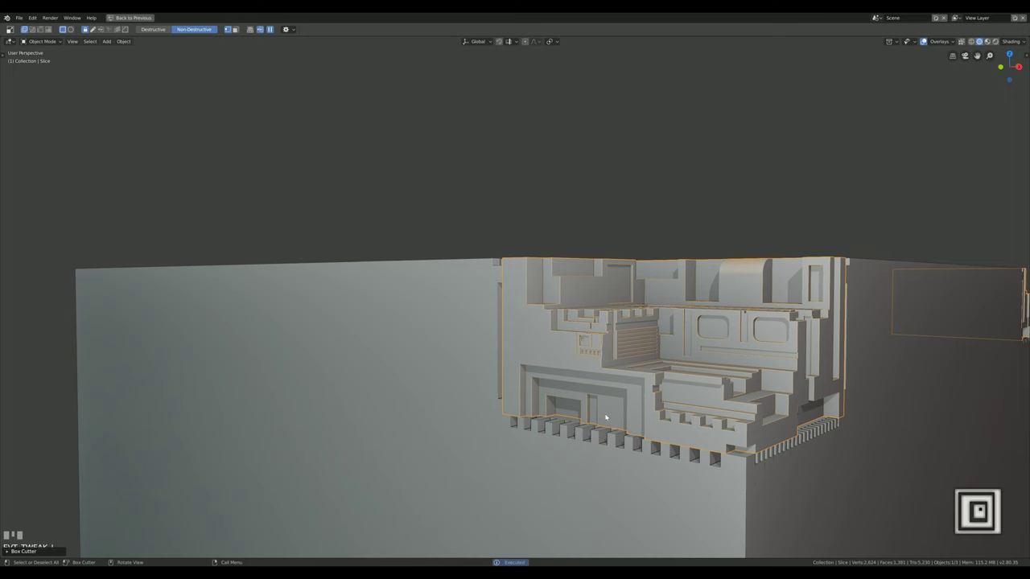
left_click_drag(608, 415, 581, 453)
left_click_drag(581, 454, 633, 371)
left_click_drag(633, 371, 679, 350)
left_click_drag(678, 349, 524, 421)
scroll("up", 3)
left_click_drag(524, 421, 547, 434)
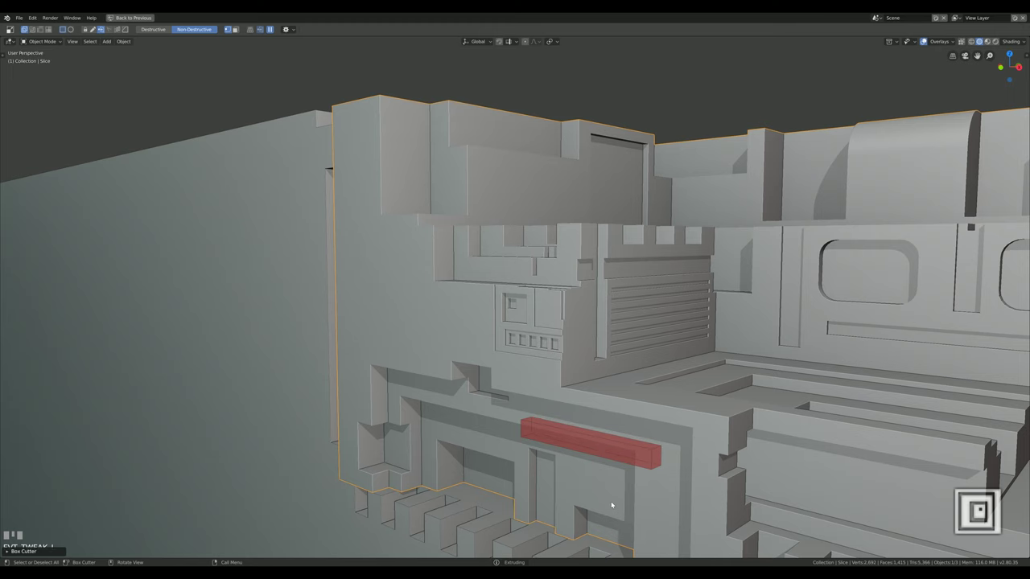
left_click_drag(590, 445, 544, 374)
scroll("down", 3)
left_click(545, 373)
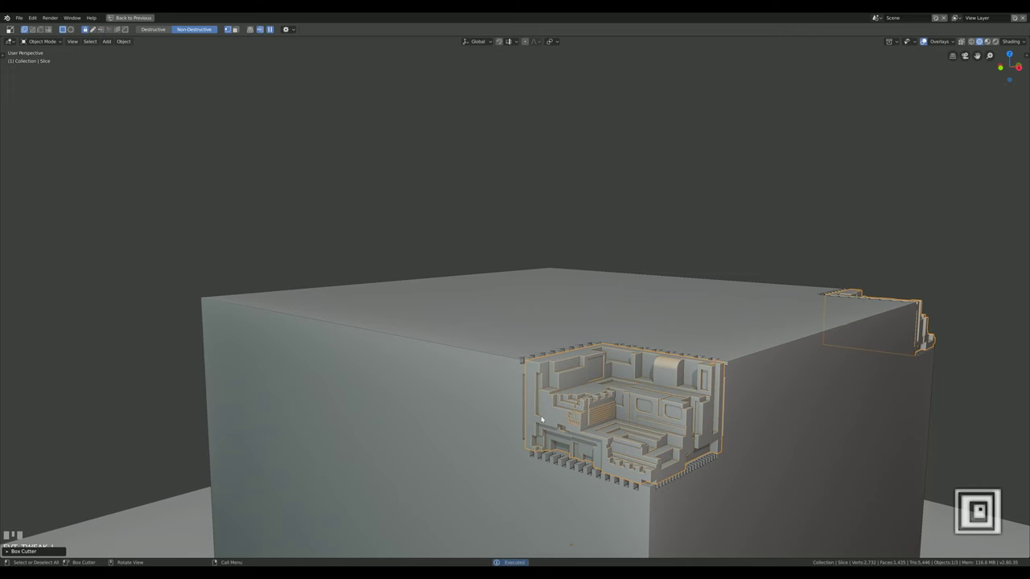
left_click_drag(565, 416, 548, 390)
left_click(548, 390)
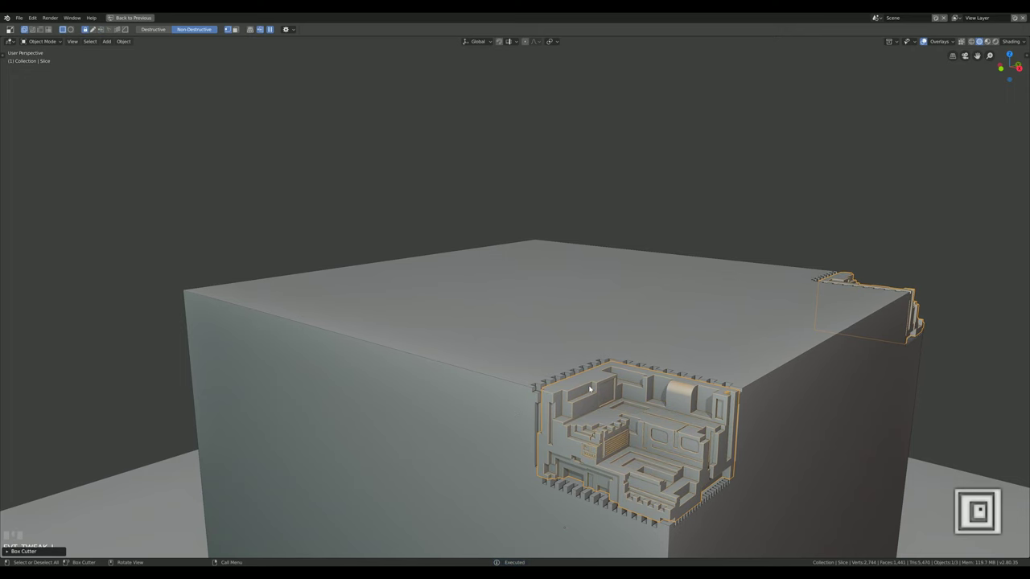
left_click_drag(591, 389, 586, 454)
left_click(587, 455)
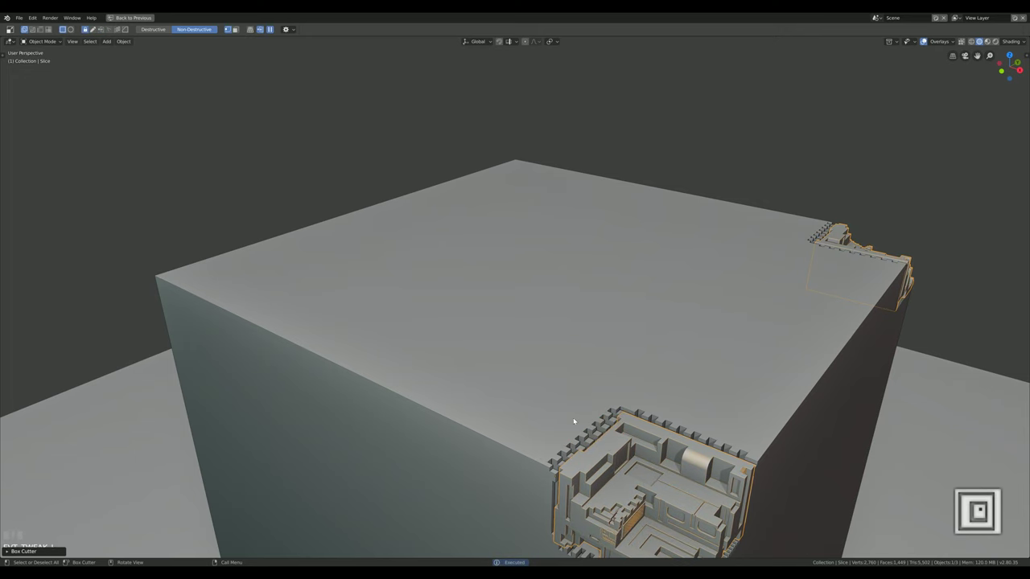
left_click_drag(636, 445, 566, 359)
left_click(565, 360)
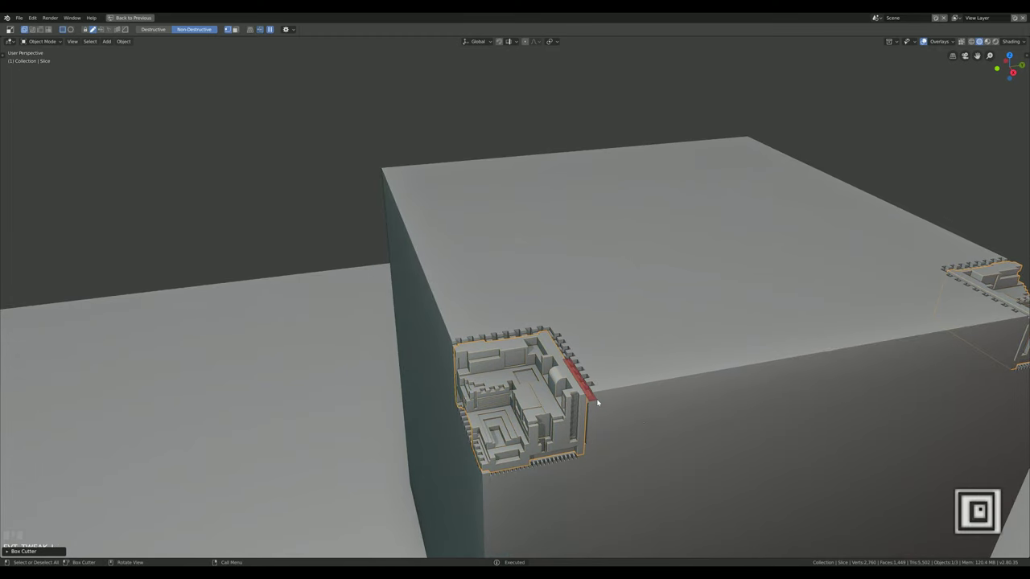
left_click_drag(606, 421, 552, 300)
scroll("up", 3)
left_click_drag(552, 300, 448, 253)
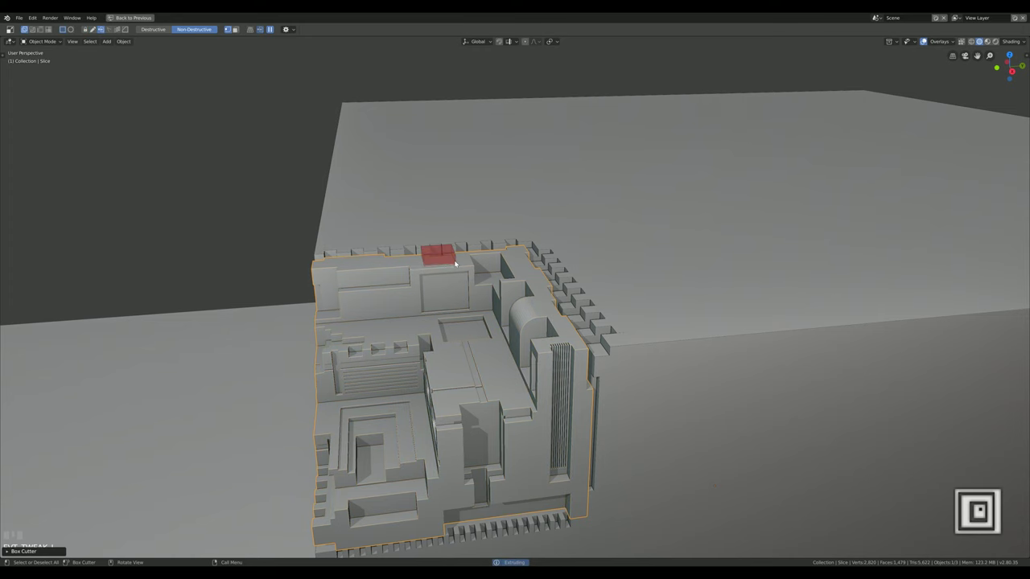
left_click_drag(412, 295, 406, 359)
scroll("down", 3)
left_click_drag(406, 358, 576, 397)
left_click_drag(576, 397, 665, 397)
left_click_drag(666, 396, 698, 410)
left_click_drag(698, 410, 722, 352)
left_click_drag(727, 349, 706, 360)
left_click_drag(705, 360, 707, 379)
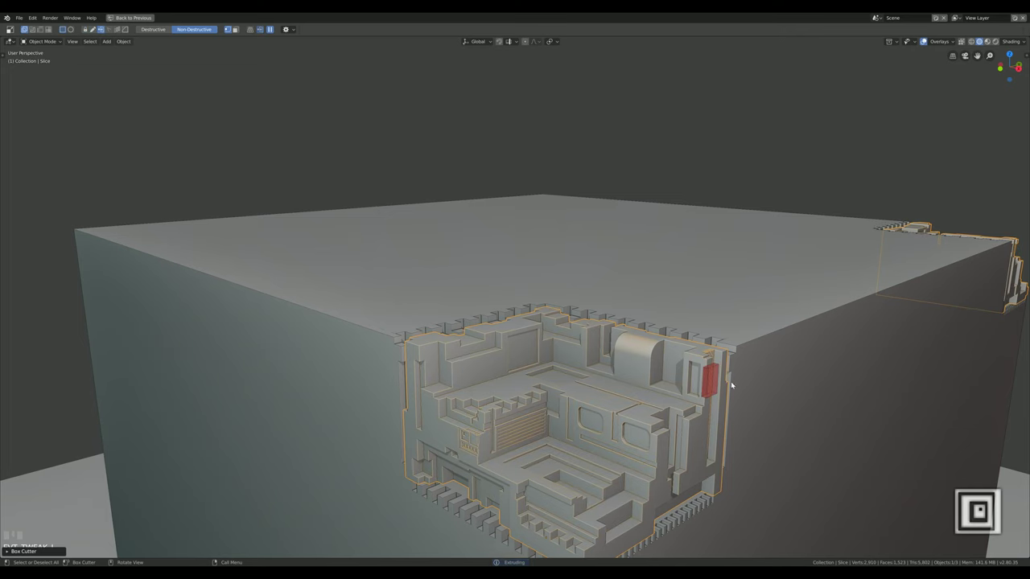
left_click_drag(726, 428, 694, 350)
left_click(694, 350)
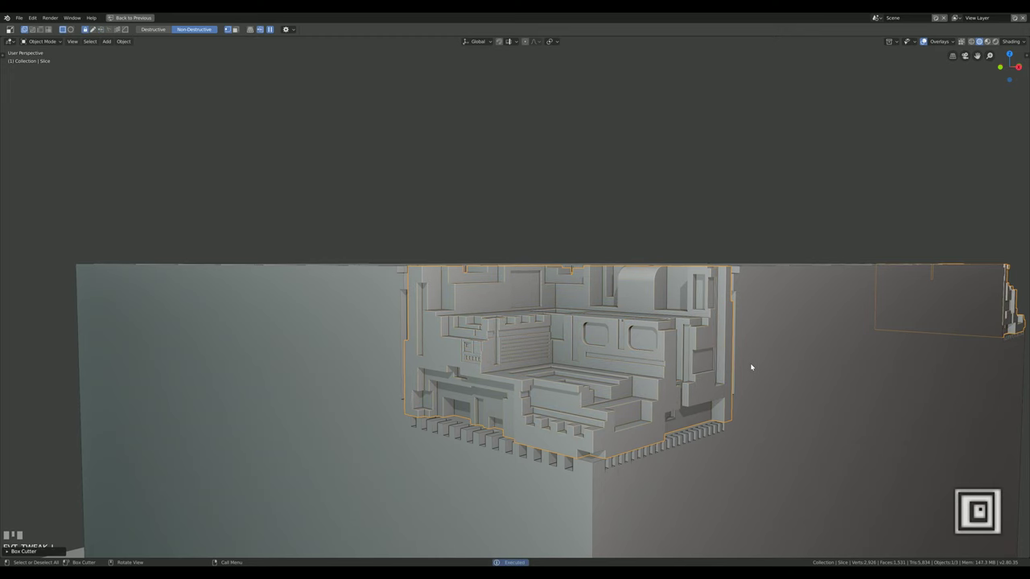
left_click_drag(739, 378, 444, 379)
left_click_drag(444, 379, 464, 373)
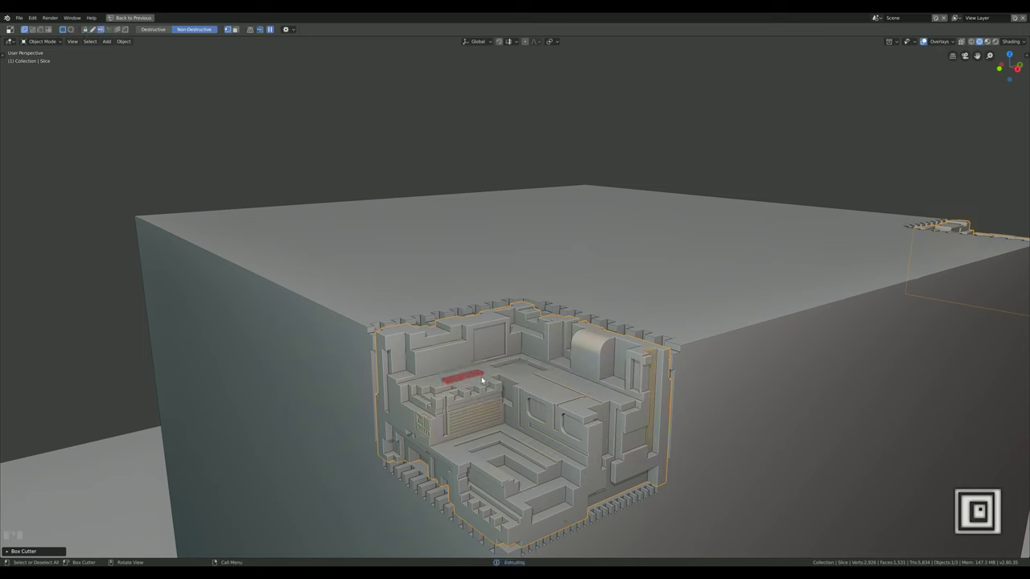
left_click_drag(458, 361, 446, 343)
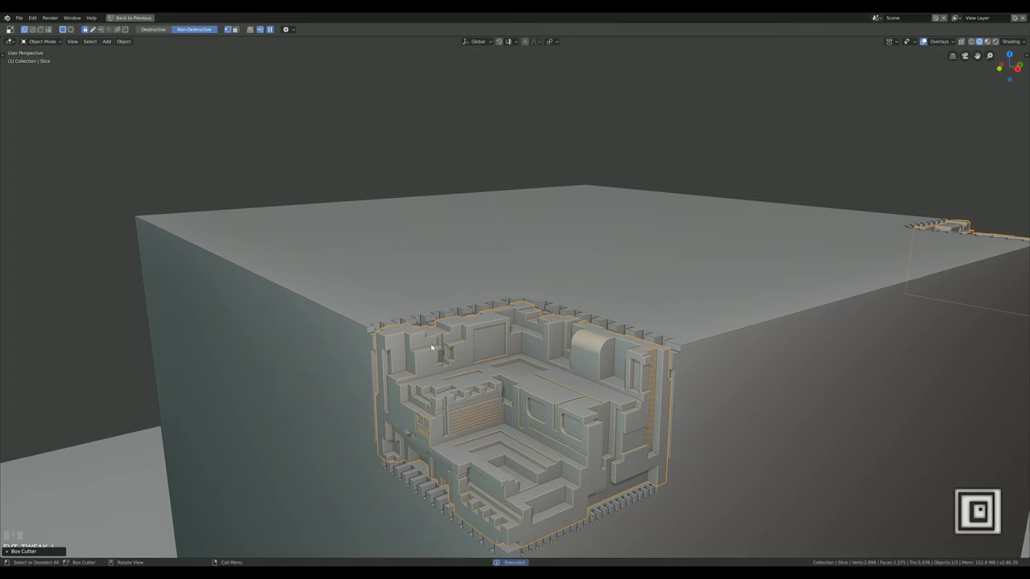
left_click_drag(469, 361, 405, 371)
left_click_drag(405, 371, 396, 354)
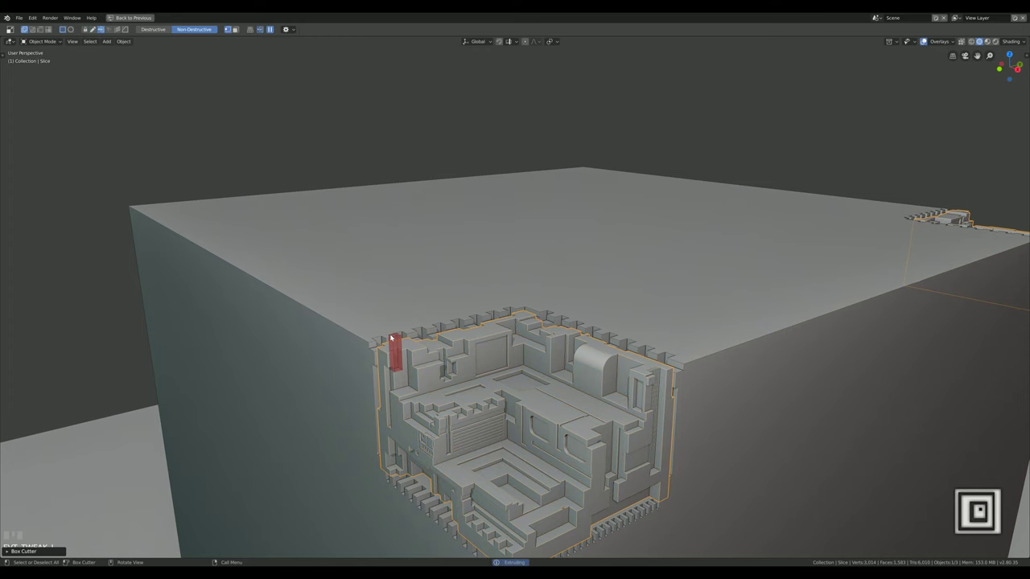
left_click_drag(385, 392, 392, 379)
middle_click(388, 382)
left_click_drag(387, 384, 502, 392)
scroll("up", 3)
left_click_drag(501, 391, 570, 444)
middle_click(569, 444)
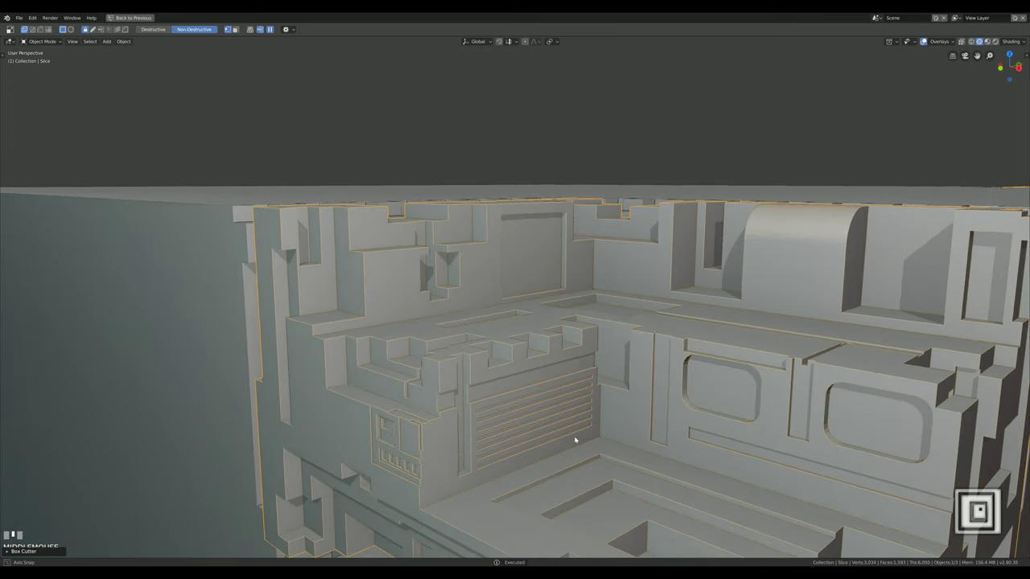
left_click_drag(575, 437, 650, 405)
left_click_drag(650, 404, 526, 445)
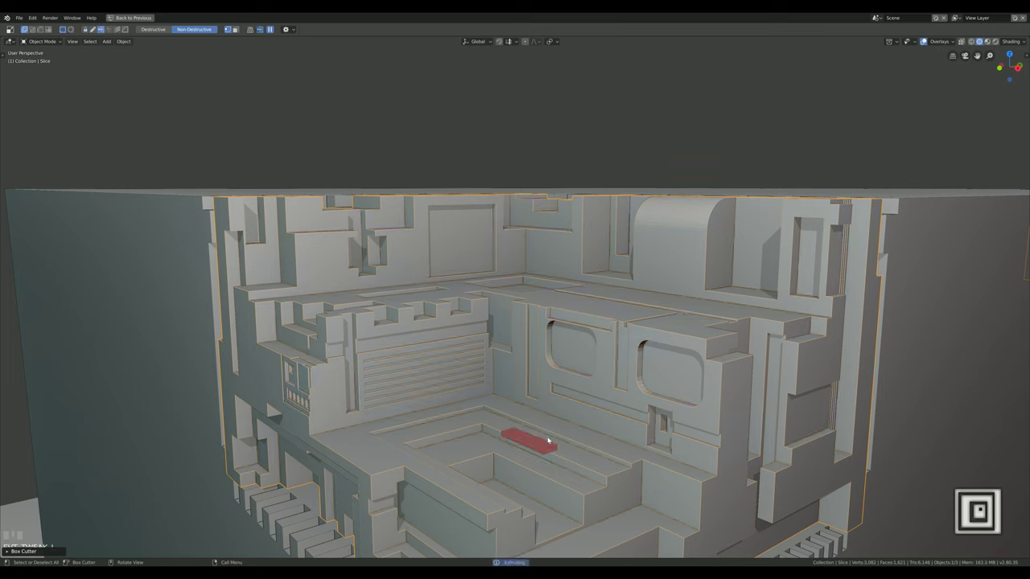
left_click_drag(513, 441, 554, 523)
left_click_drag(554, 523, 577, 382)
scroll("down", 3)
scroll("down", 3)
scroll("up", 3)
left_click_drag(577, 382, 627, 445)
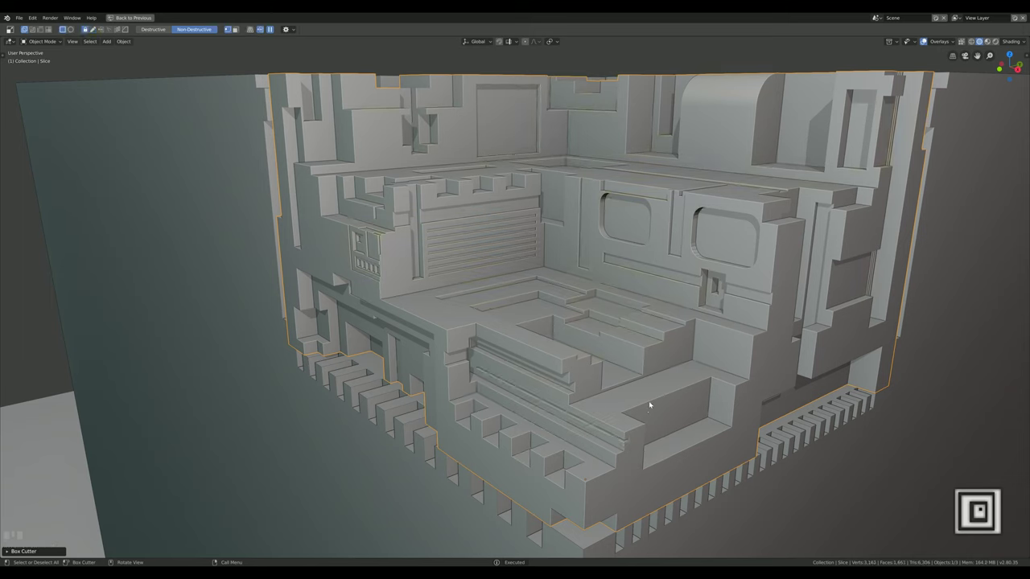
left_click(711, 447)
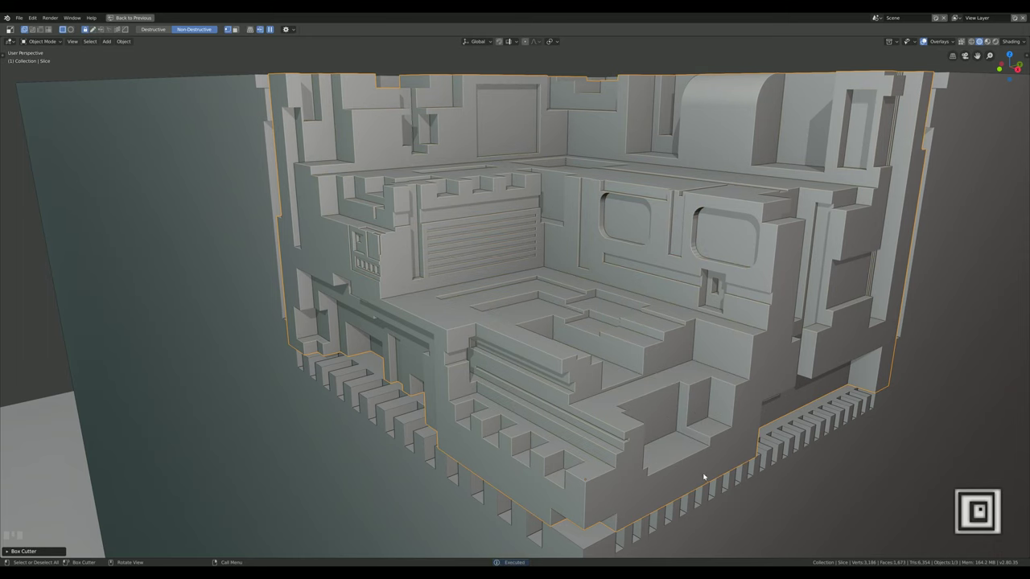
left_click_drag(728, 463, 703, 444)
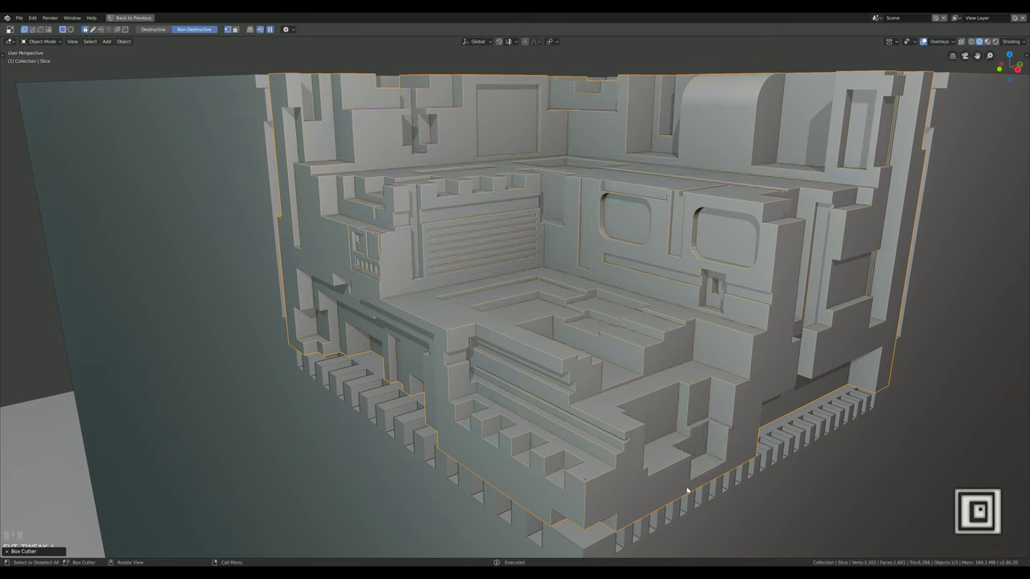
left_click_drag(679, 495, 675, 508)
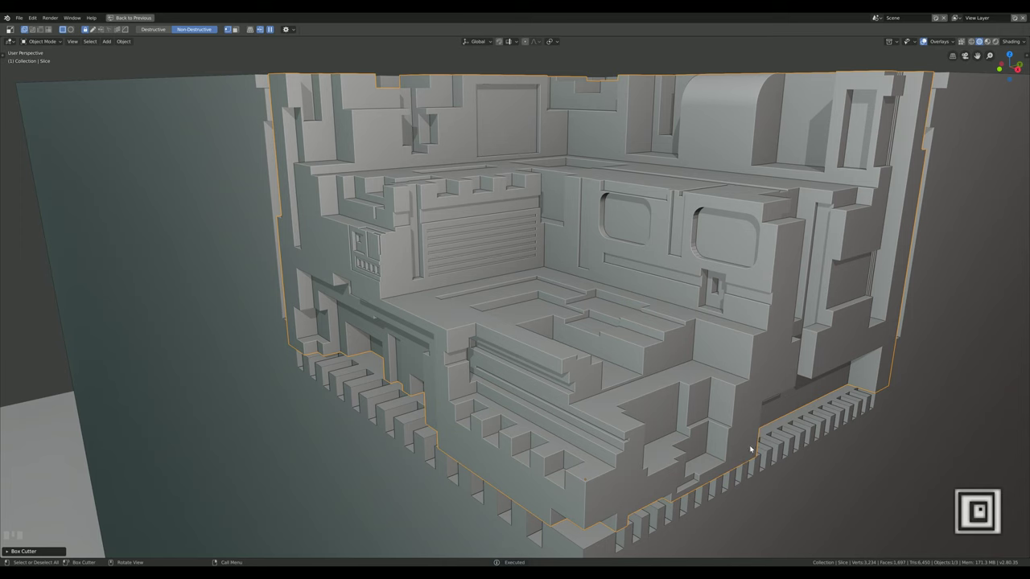
left_click_drag(756, 443, 734, 495)
left_click_drag(735, 495, 687, 451)
scroll("down", 3)
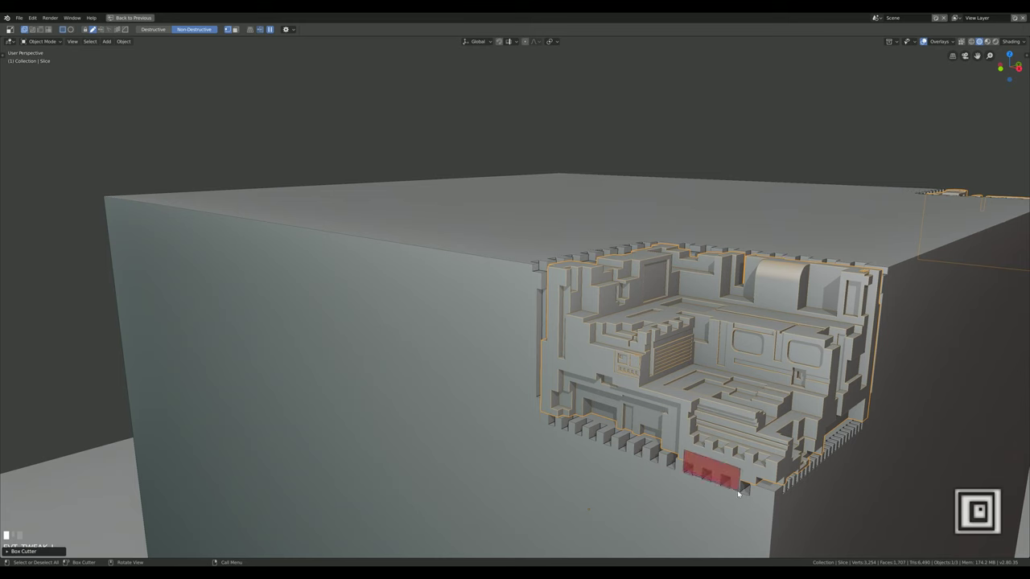
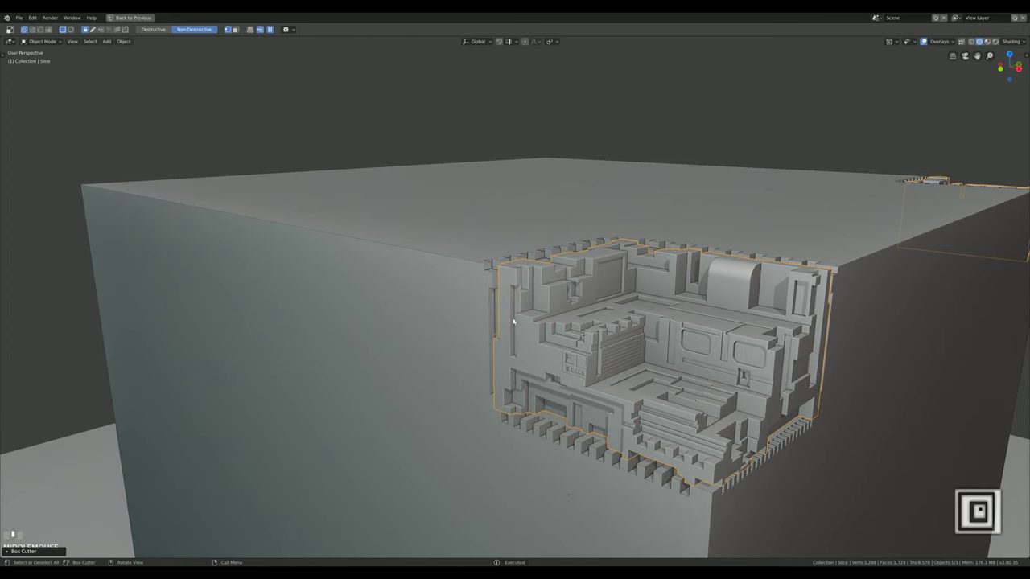
left_click_drag(514, 299, 513, 382)
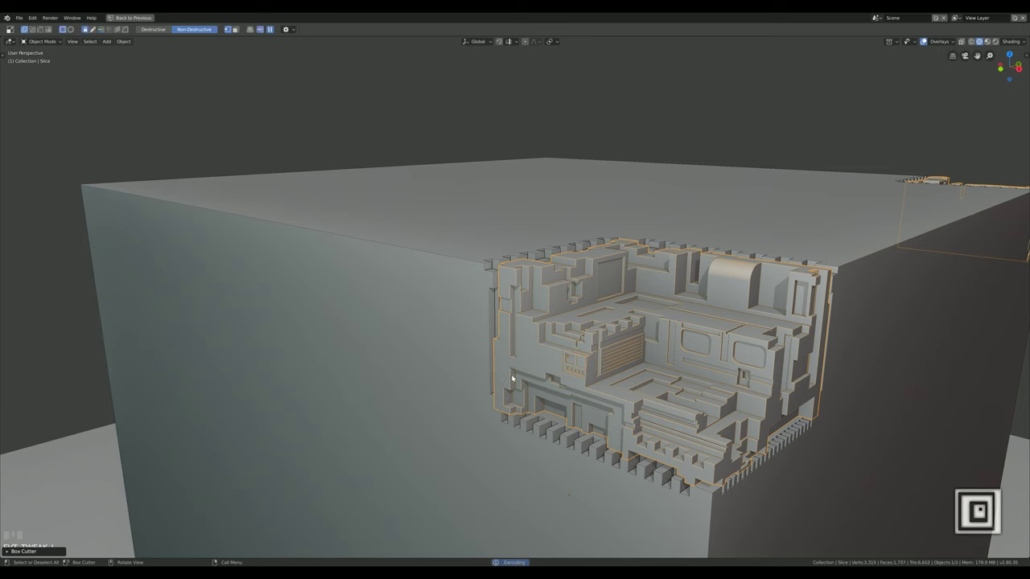
left_click_drag(514, 373, 512, 383)
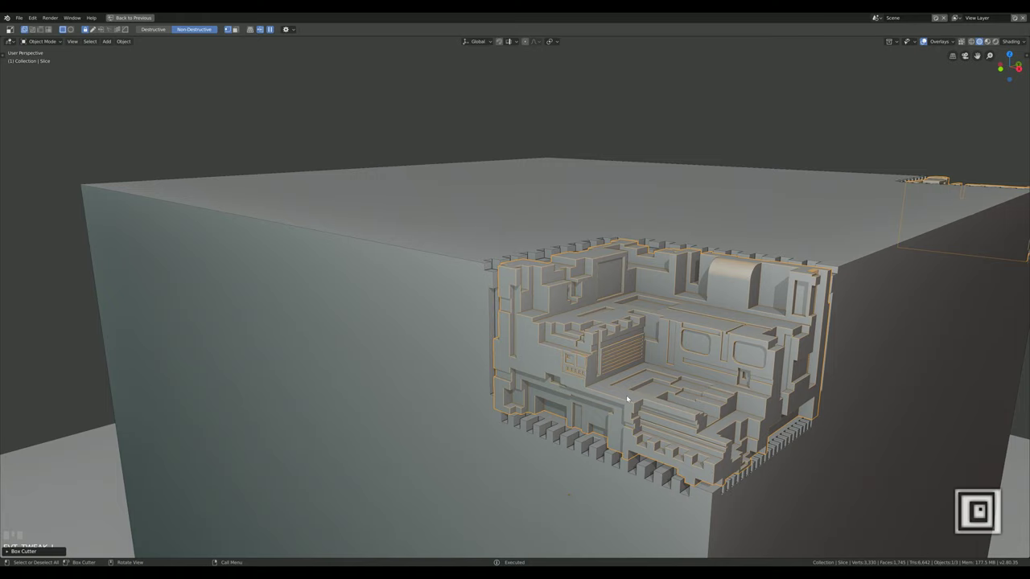
left_click_drag(689, 416, 703, 322)
left_click_drag(703, 323, 752, 376)
left_click_drag(753, 376, 810, 389)
scroll("up", 3)
scroll("up", 3)
left_click_drag(767, 355, 847, 334)
scroll("down", 3)
left_click_drag(847, 334, 845, 362)
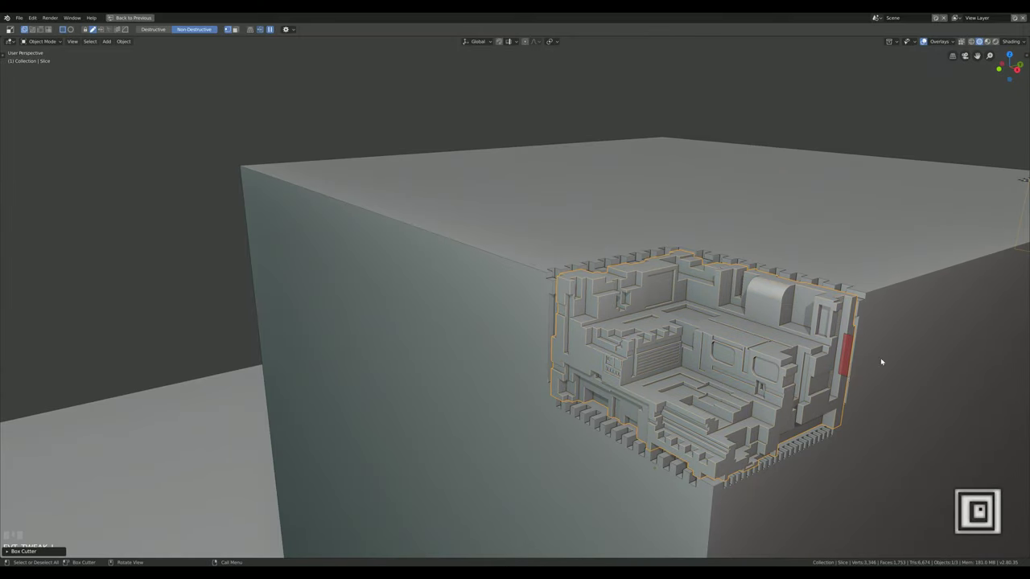
left_click_drag(865, 437, 750, 377)
scroll("up", 3)
scroll("up", 3)
left_click_drag(750, 377, 780, 474)
left_click_drag(779, 473, 599, 315)
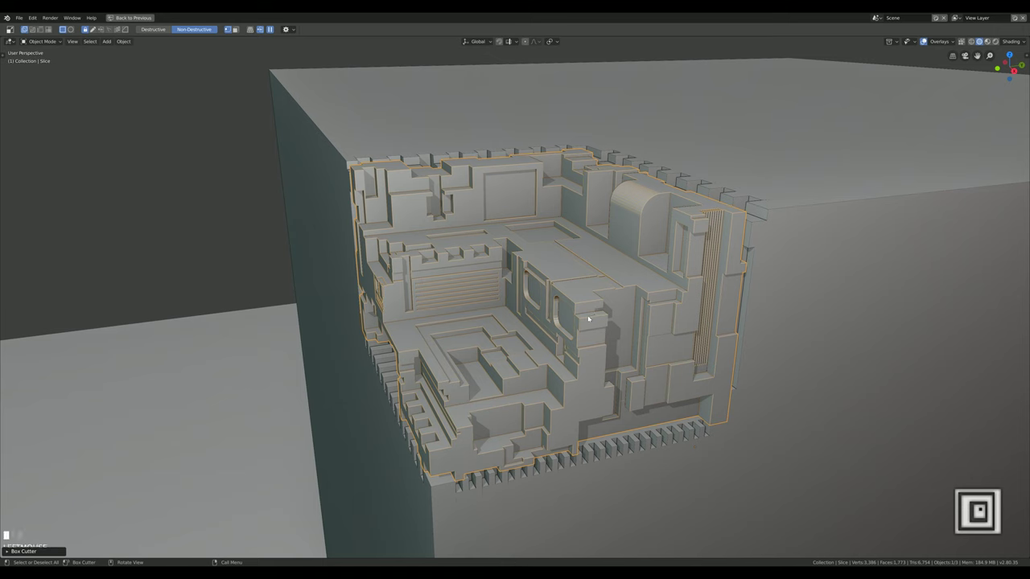
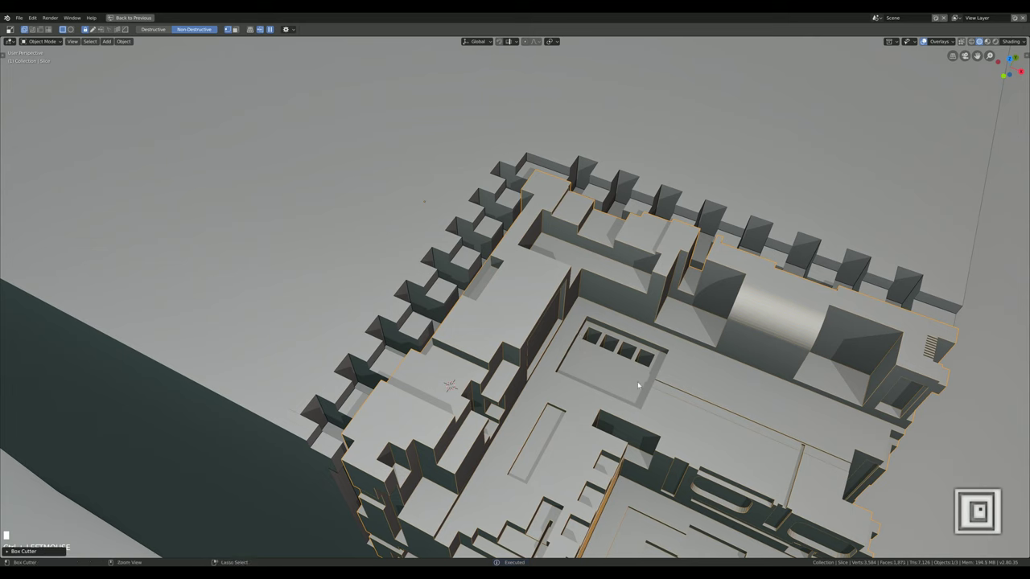
Undo a misplaced cut while making the row of small square panel recesses
key("ctrl+z")
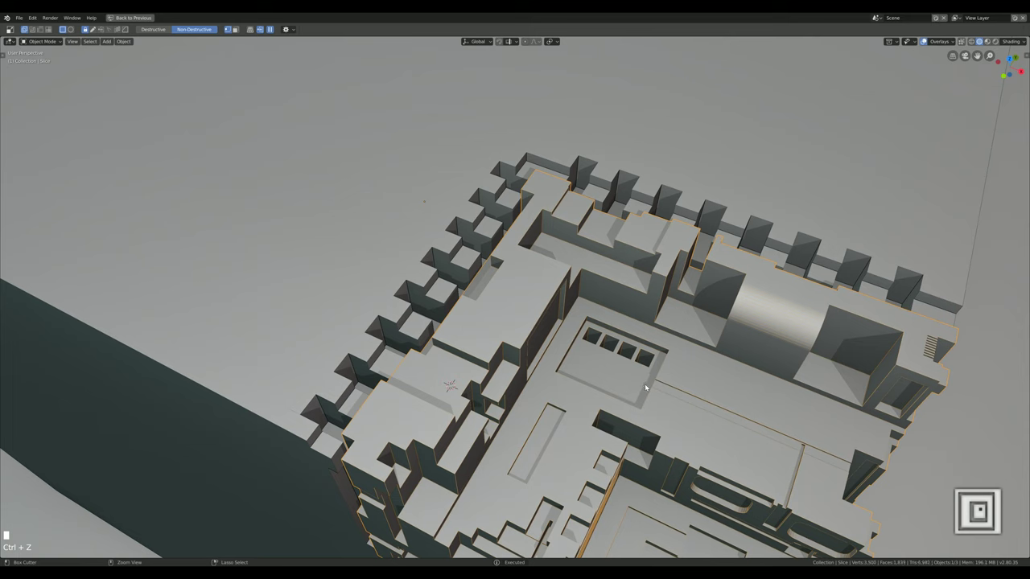
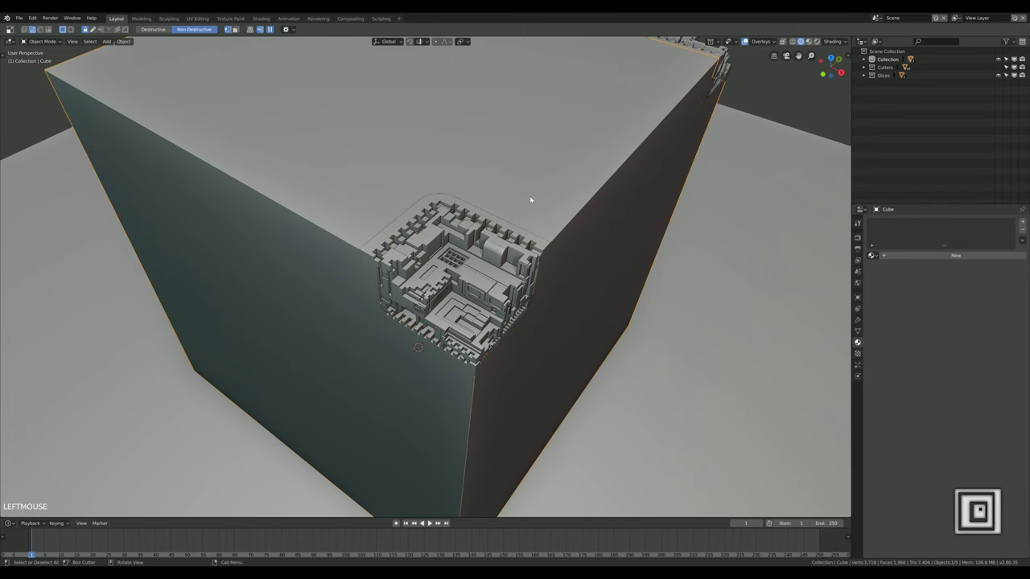
Give the cube a new Material.004 with very dark base colour and Metallic 1
left_click(939, 256)
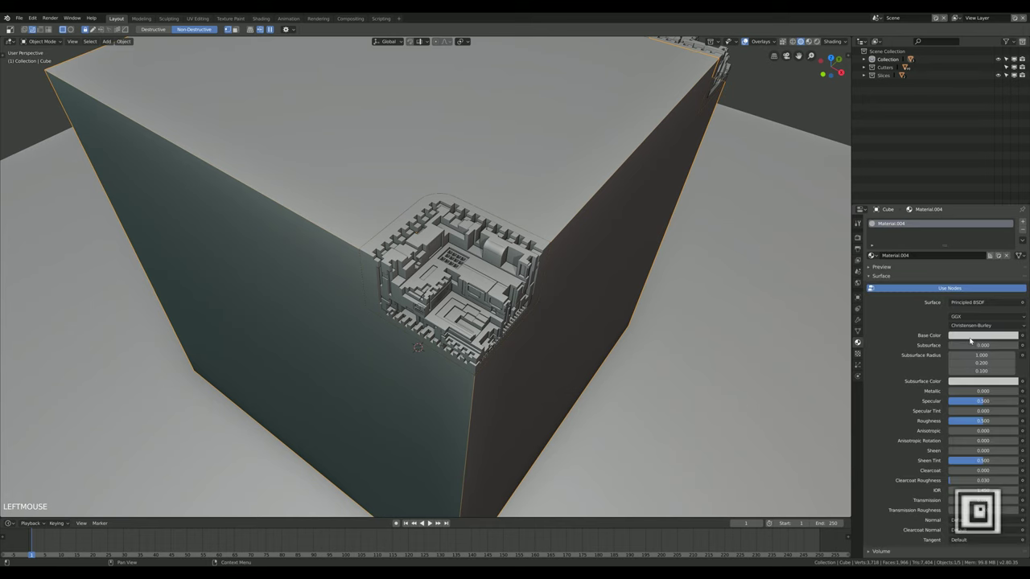
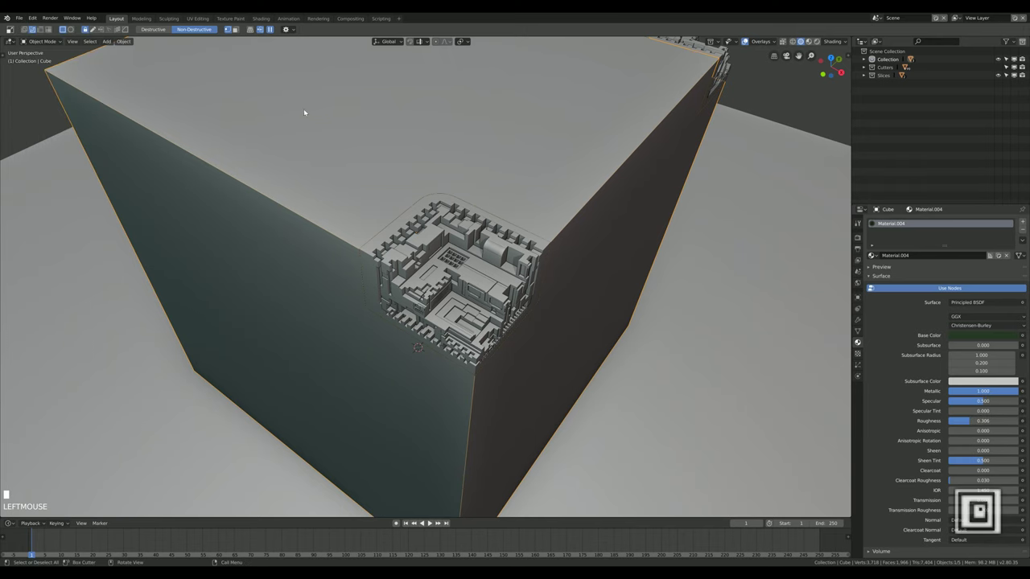
left_click_drag(536, 301, 617, 216)
scroll("down", 3)
scroll("down", 3)
scroll("up", 3)
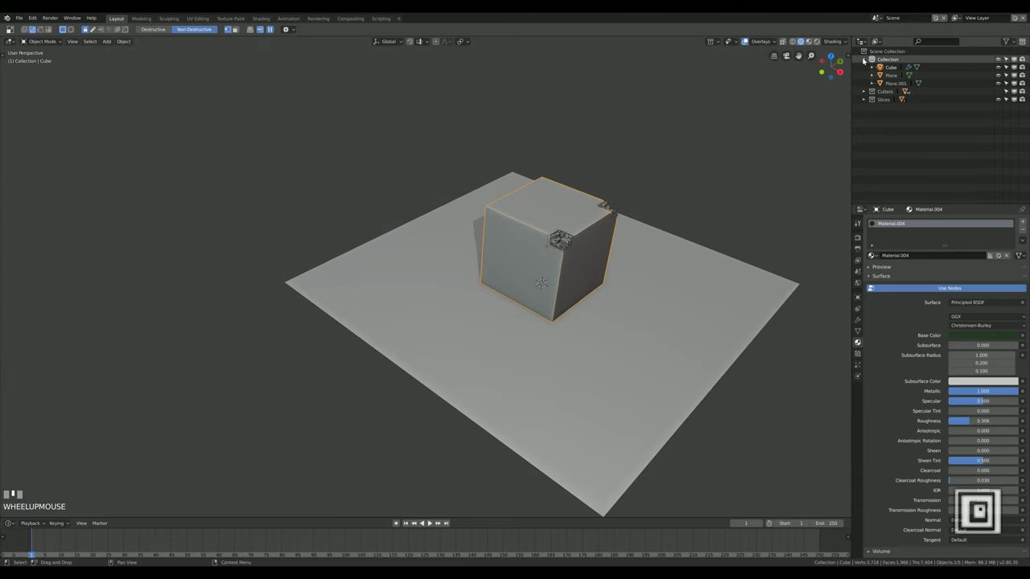
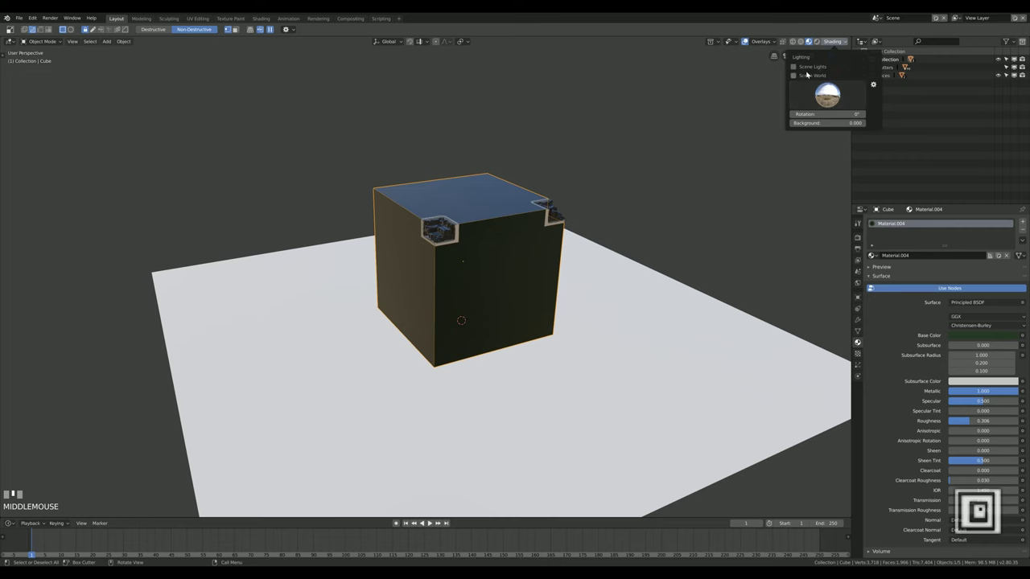
Darken the World background colour so the metallic cube reads as black in Material Preview
left_click_drag(814, 66, 970, 243)
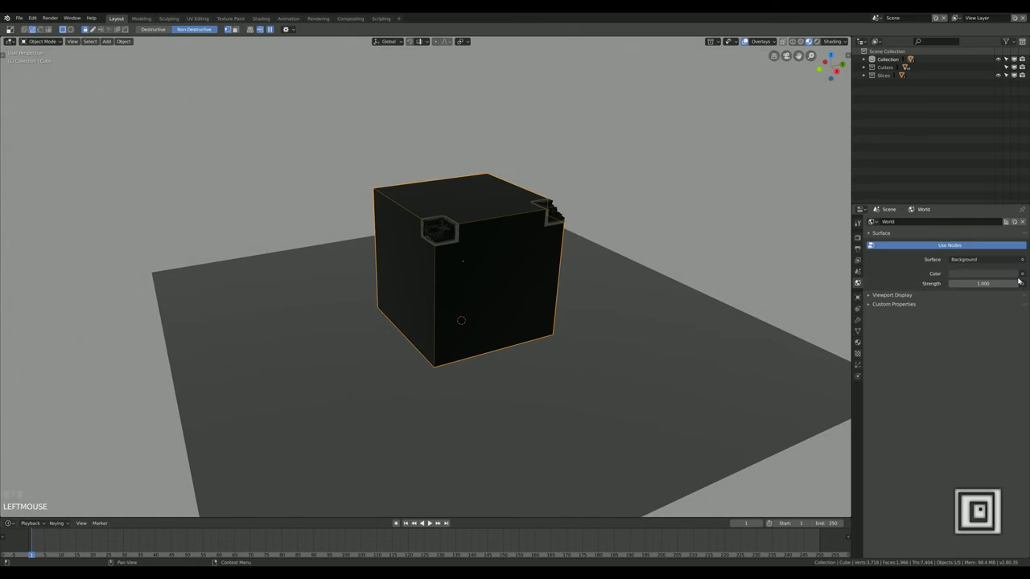
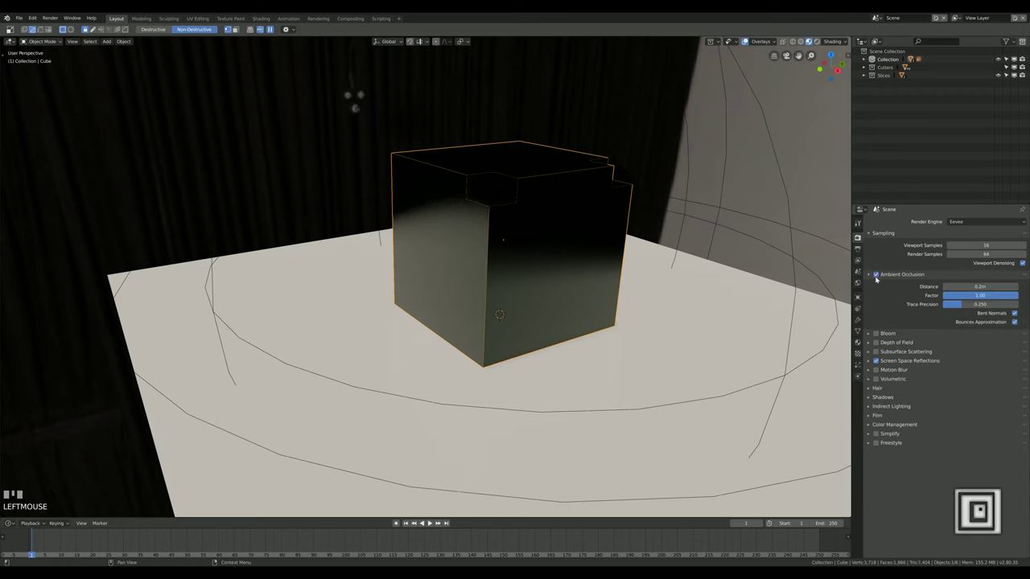
Enable Eevee Bloom so the green panels in the corner inset glow
left_click_drag(518, 180, 534, 187)
scroll("up", 3)
left_click_drag(523, 299, 521, 326)
scroll("up", 3)
scroll("down", 3)
scroll("down", 3)
left_click(880, 333)
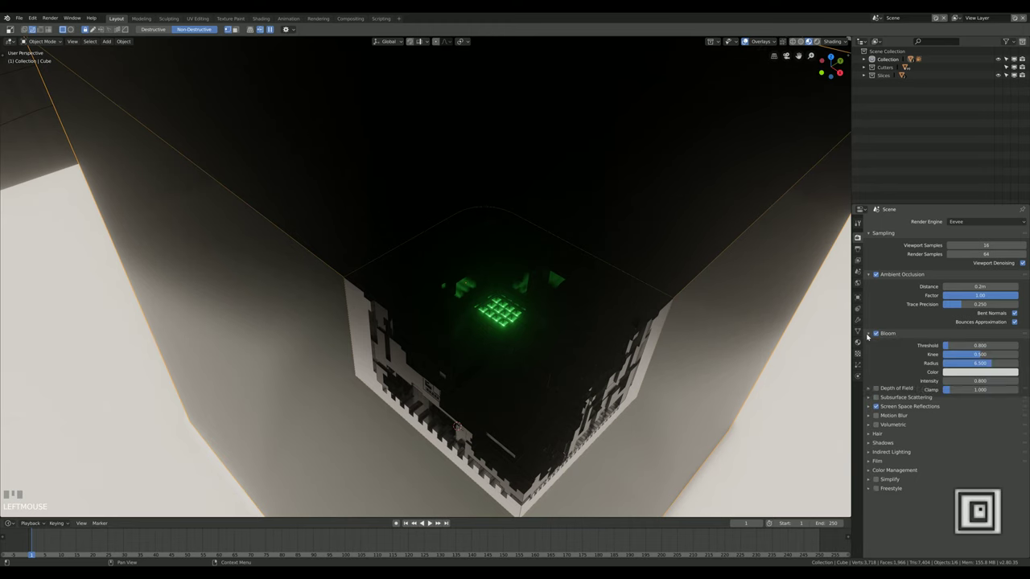
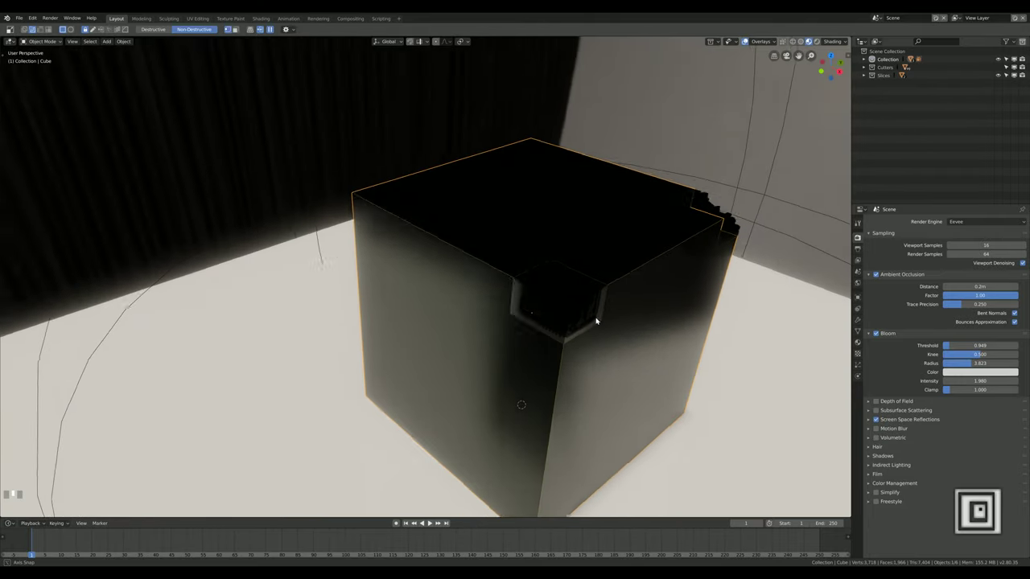
Add an area light, raise it above the cube, resize it and lower its power
scroll("down", 3)
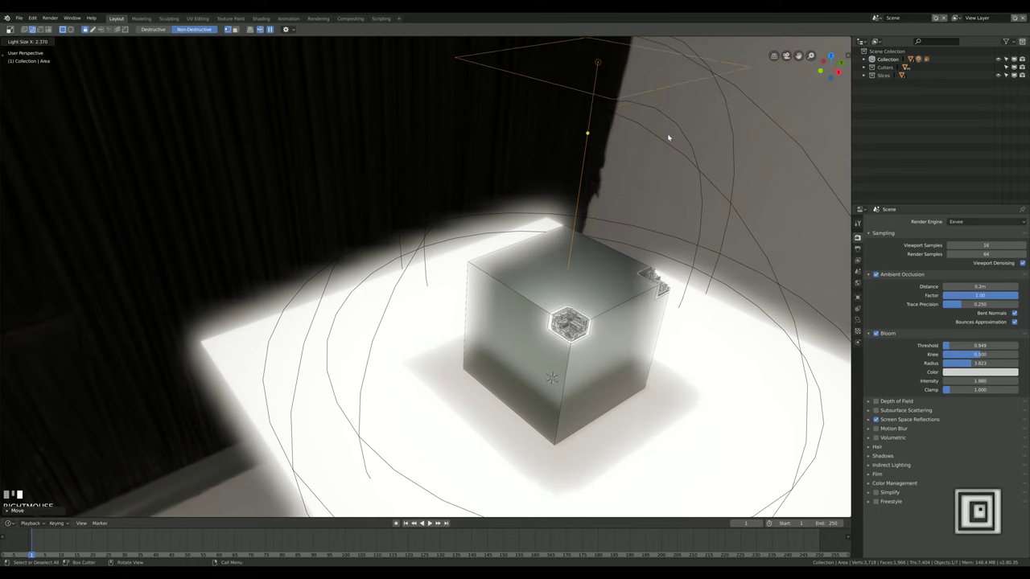
right_click(648, 138)
left_click_drag(643, 140, 579, 294)
left_click_drag(579, 293, 583, 288)
scroll("down", 3)
key("g")
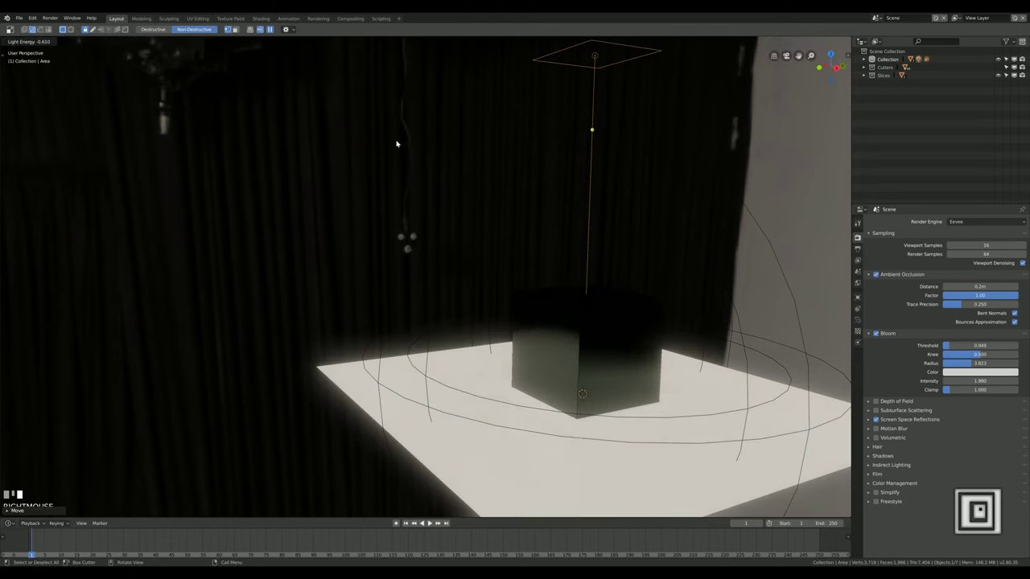
left_click_drag(589, 293, 624, 249)
left_click_drag(624, 248, 657, 248)
left_click_drag(657, 247, 621, 312)
Orbit around the scene to check the lighting on the cube
scroll("up", 3)
middle_click(583, 324)
left_click_drag(599, 311, 447, 171)
scroll("up", 3)
scroll("up", 3)
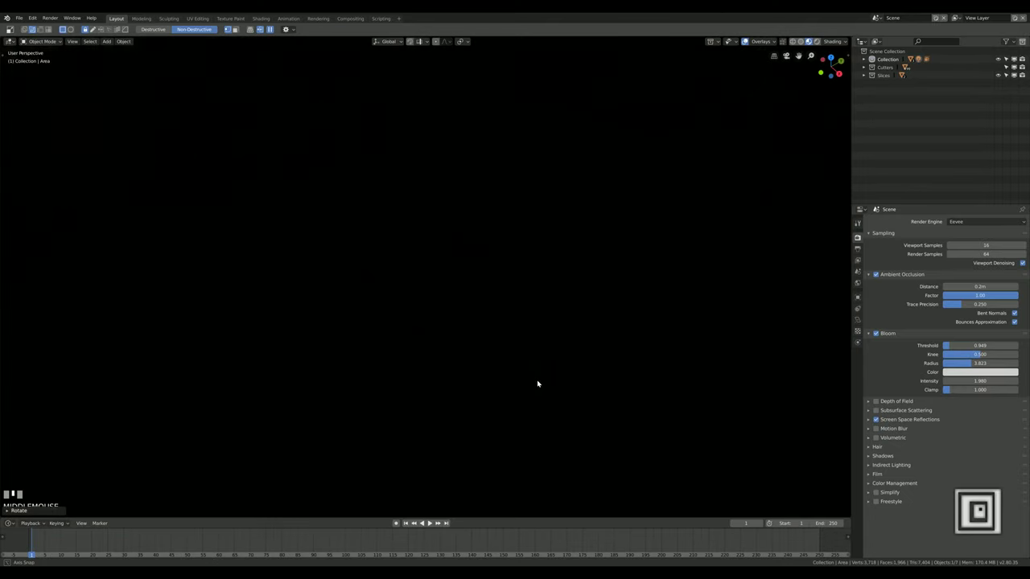
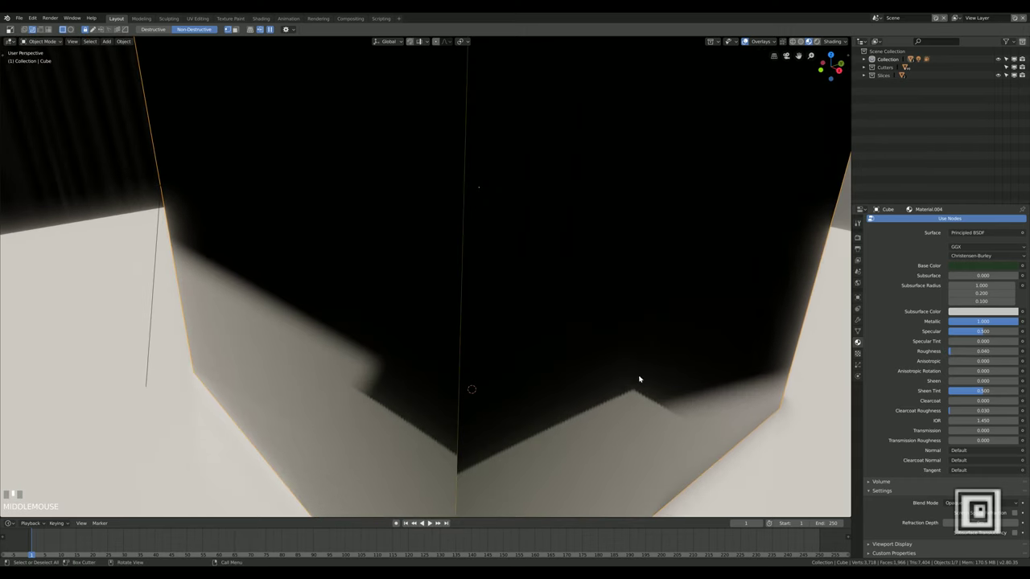
Select the greebled Slice to raise its metallic material's roughness to about 0.43
scroll("down", 3)
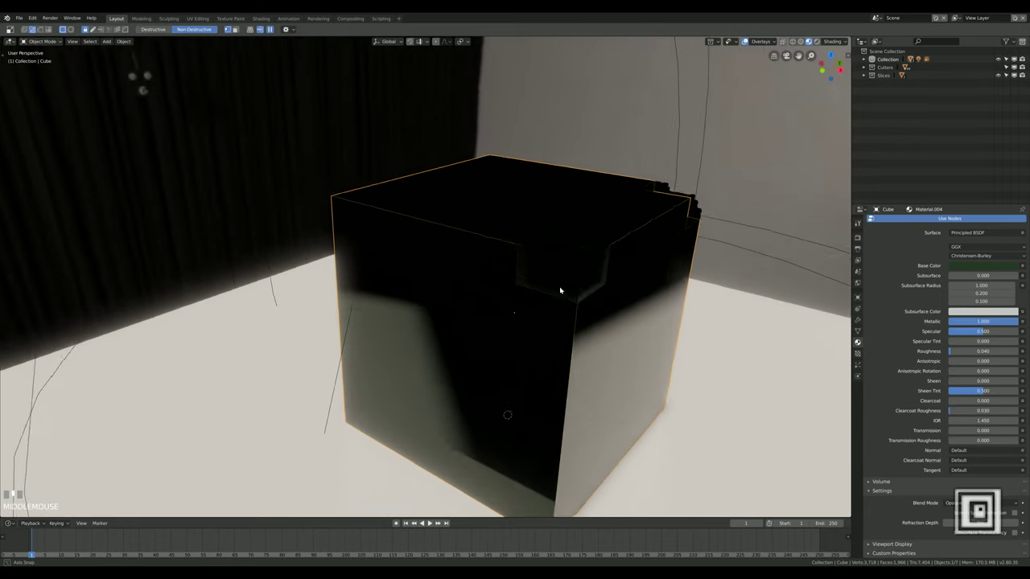
scroll("up", 3)
left_click(584, 265)
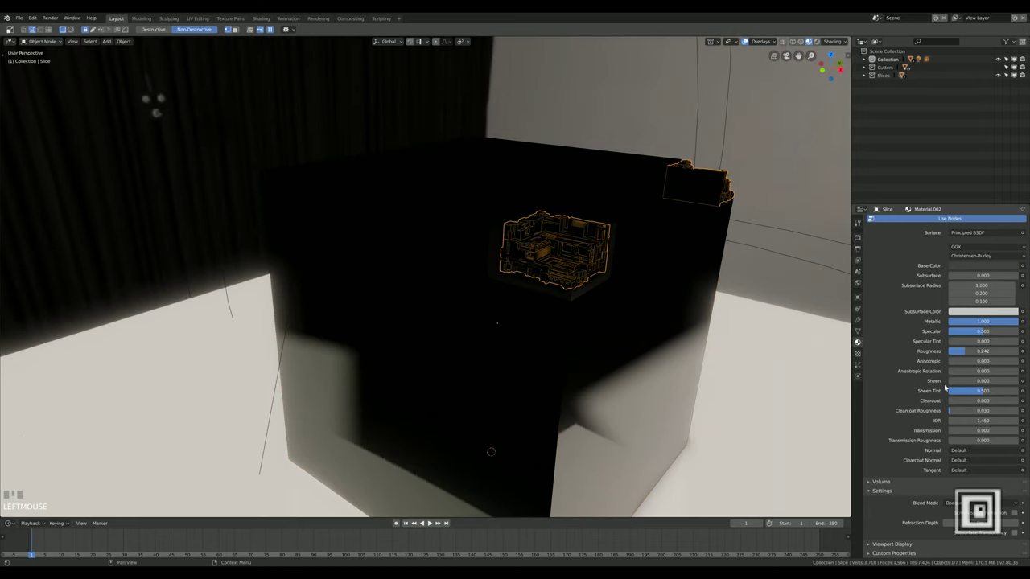
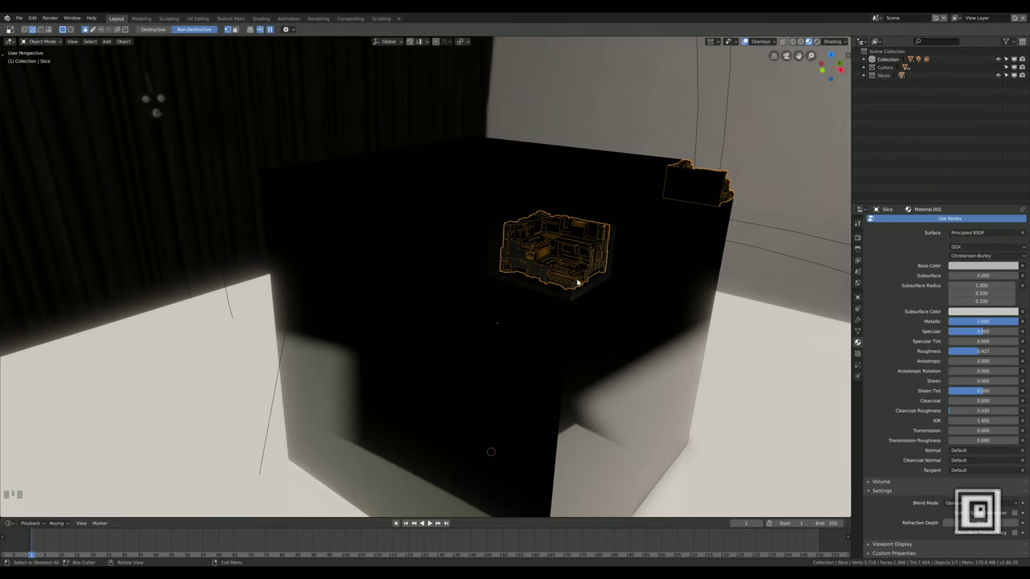
left_click_drag(568, 324, 522, 287)
left_click(522, 287)
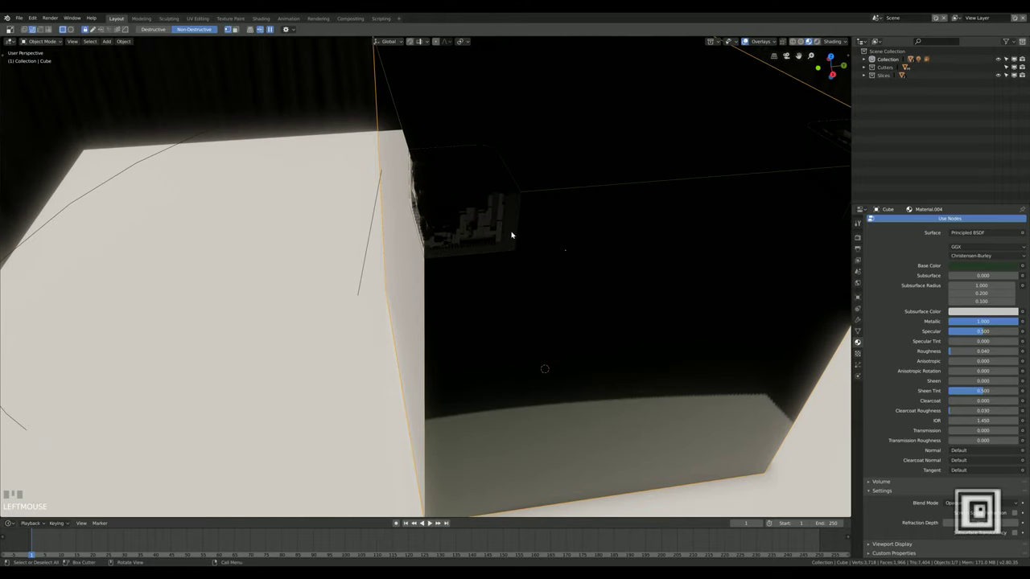
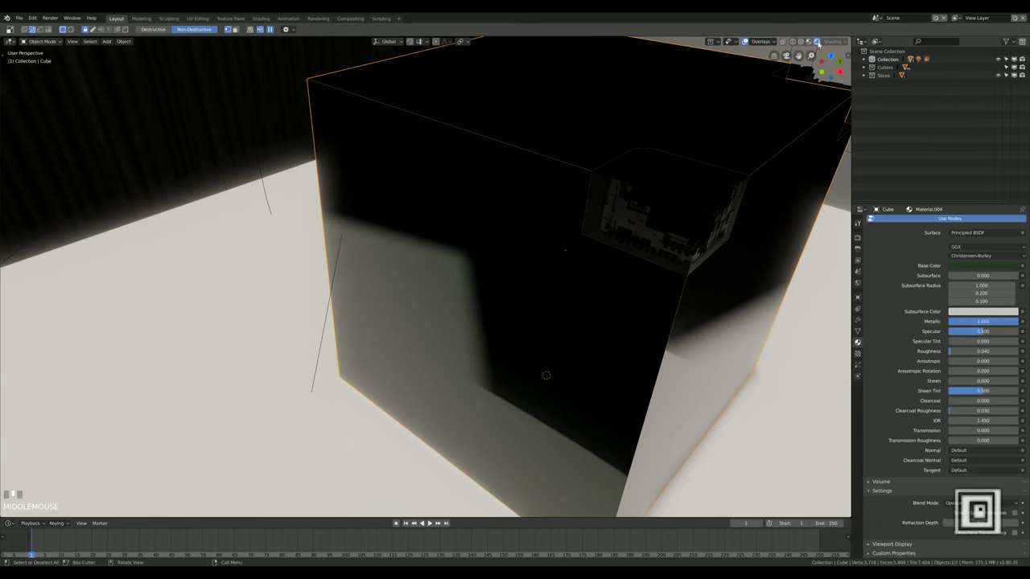
Toggle Scene Lights and Scene World in viewport shading, then select Slice.018 inside the corner inset
left_click(811, 42)
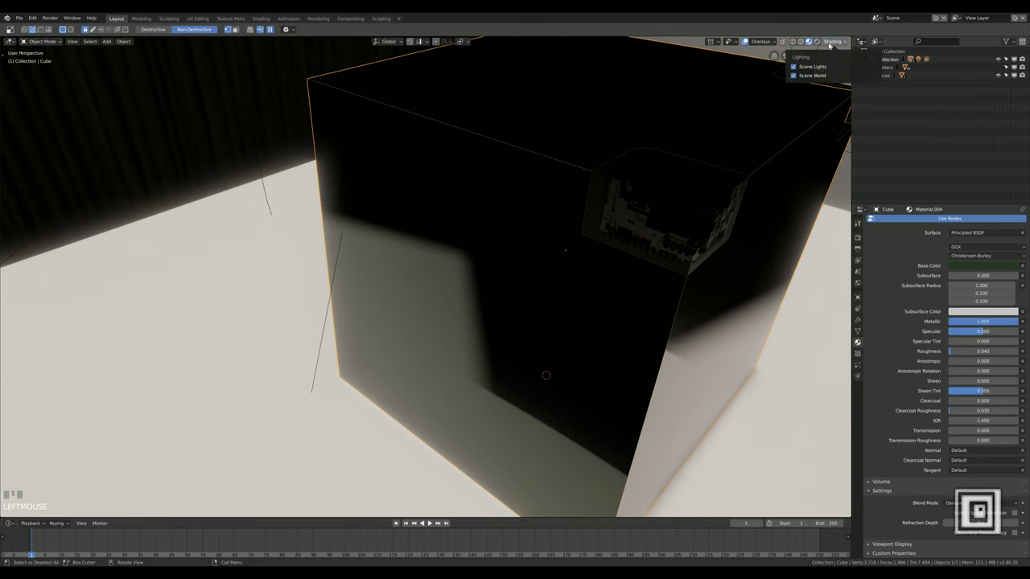
left_click_drag(806, 68, 660, 191)
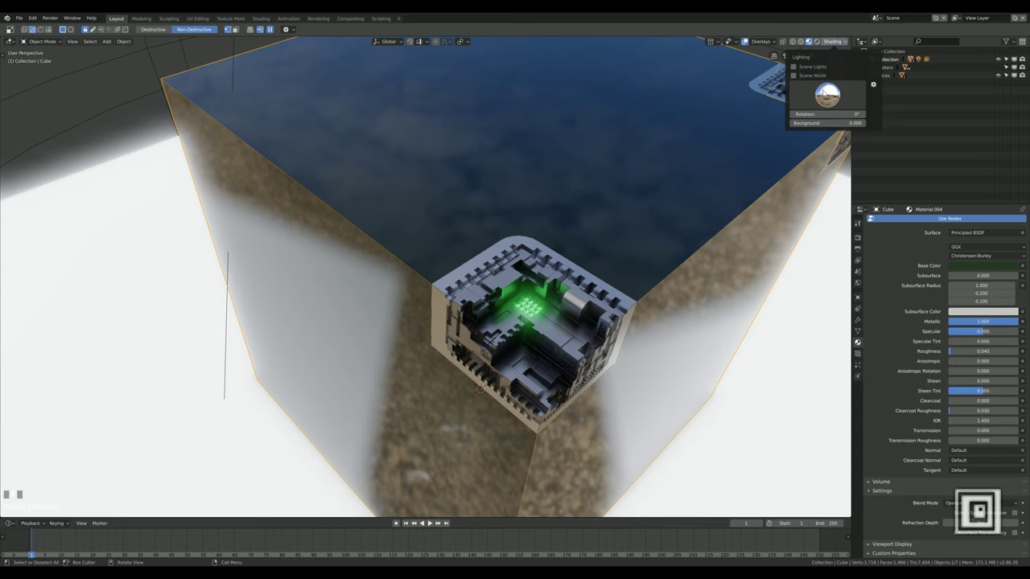
left_click_drag(826, 92, 487, 322)
left_click_drag(487, 322, 480, 385)
scroll("up", 3)
left_click(481, 386)
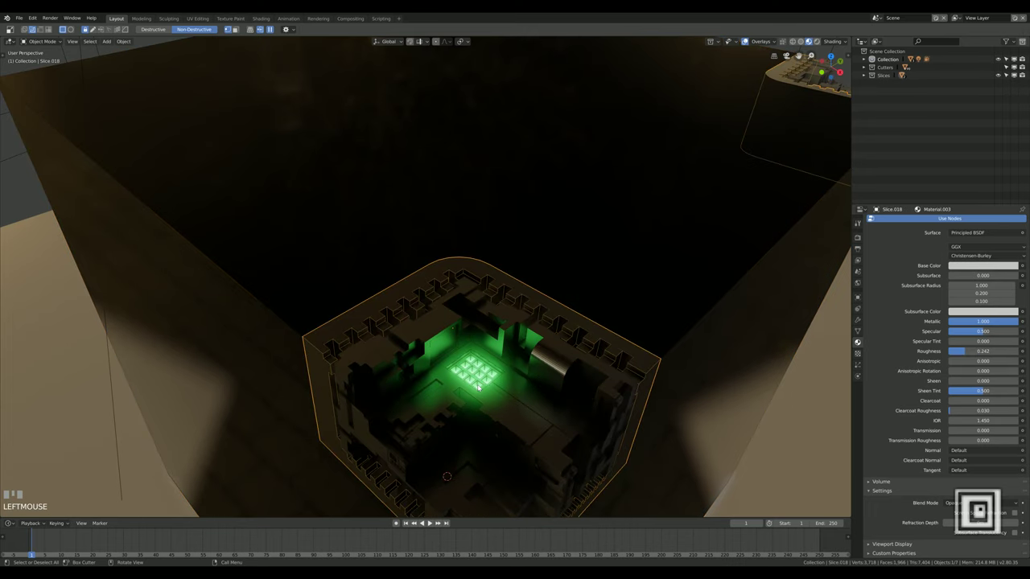
Select Plane.001 with its green Emission material at strength 4.9 and begin moving it vertically
left_click(482, 393)
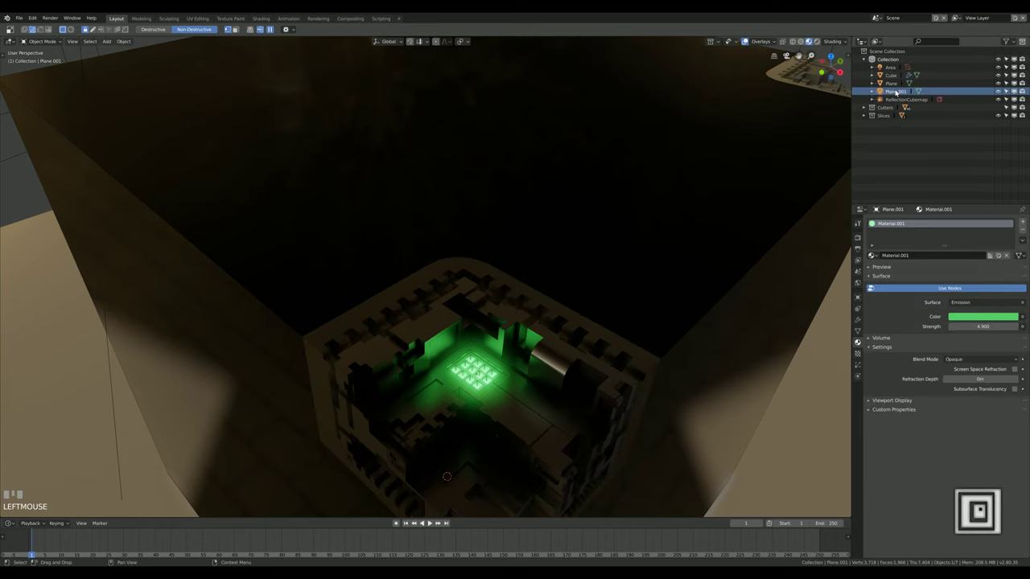
scroll("up", 3)
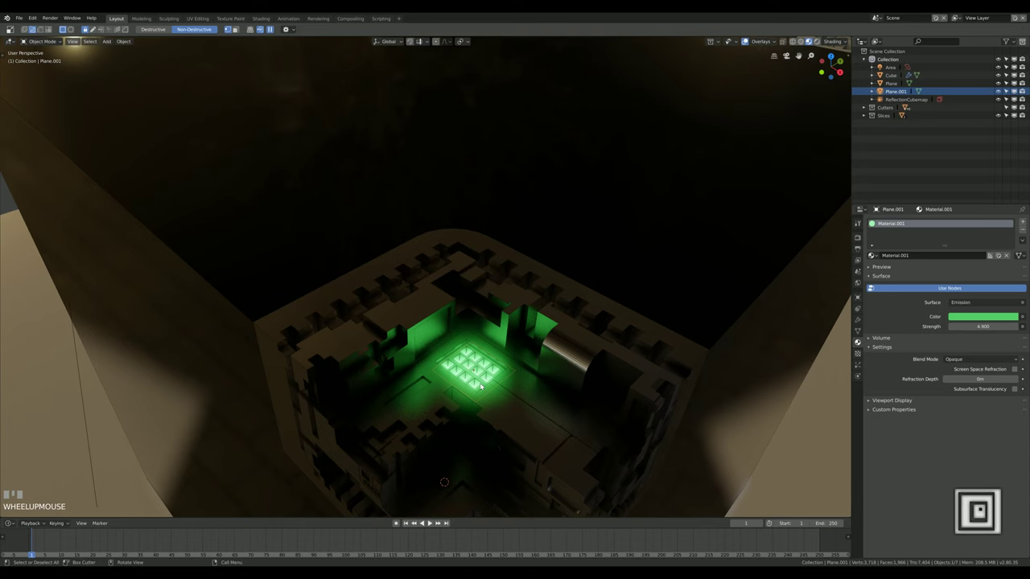
key("g")
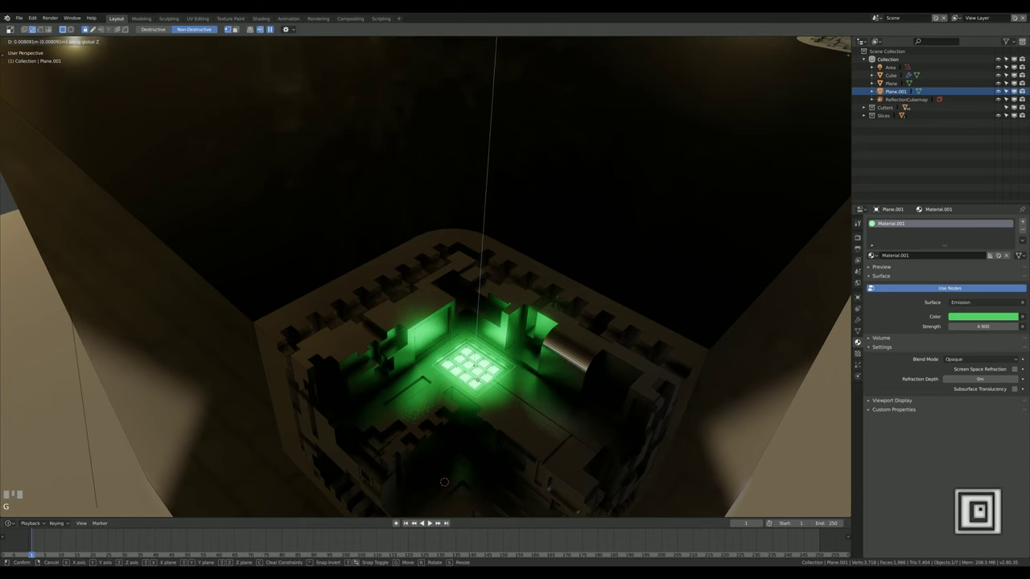
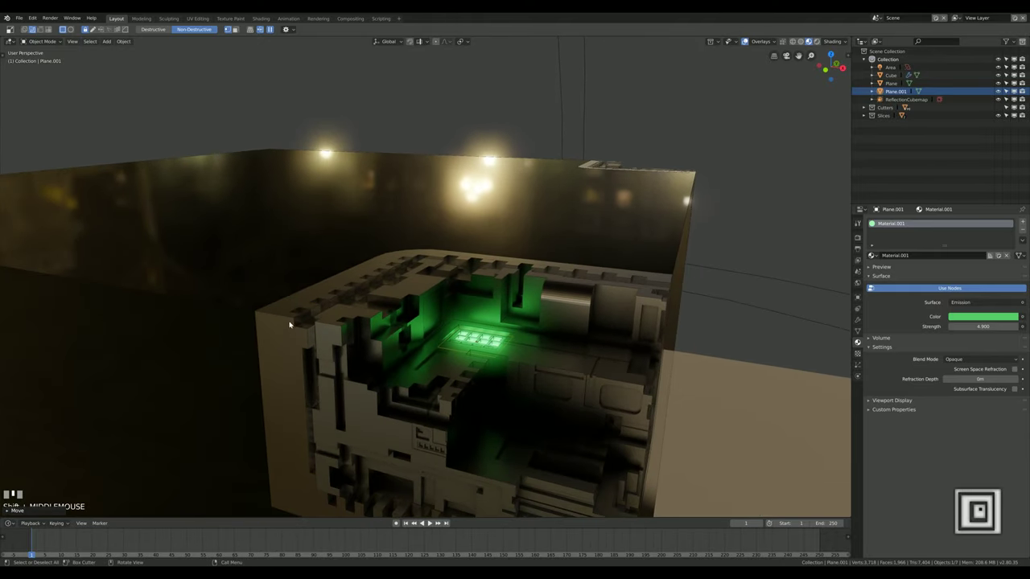
Bevel the Cube shell's edges with a small 4-segment bevel at profile 0.70
left_click(649, 242)
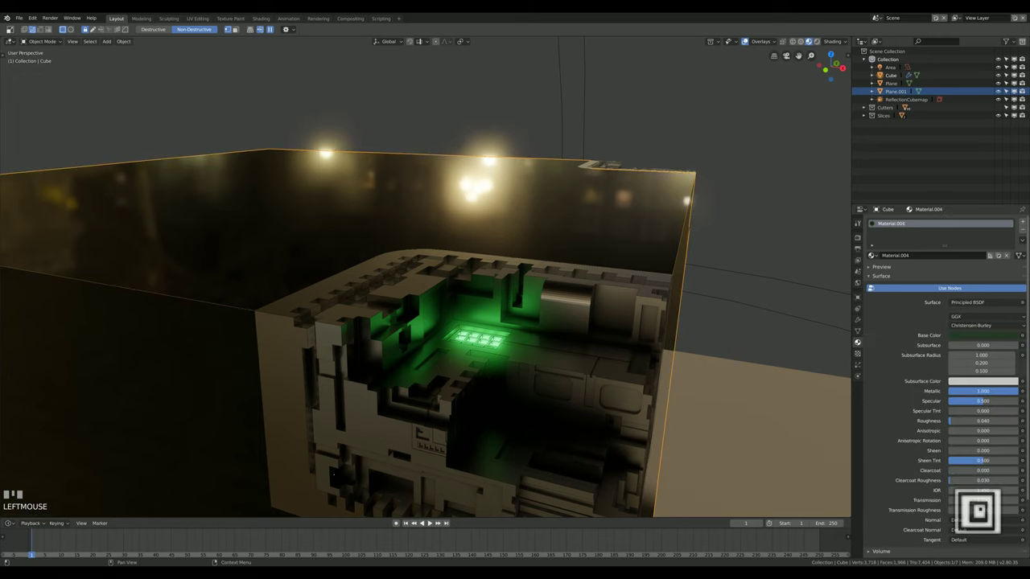
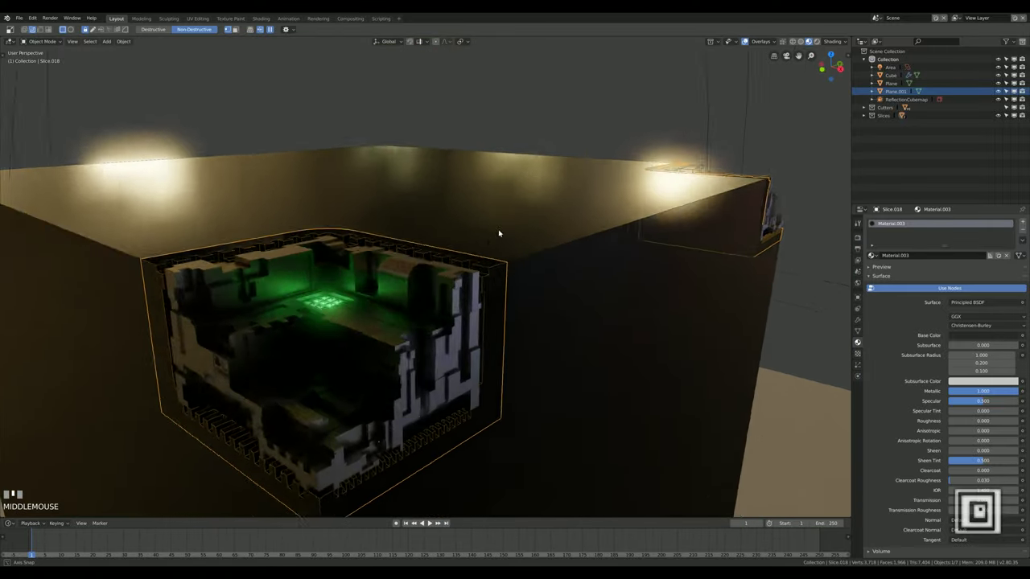
scroll("down", 3)
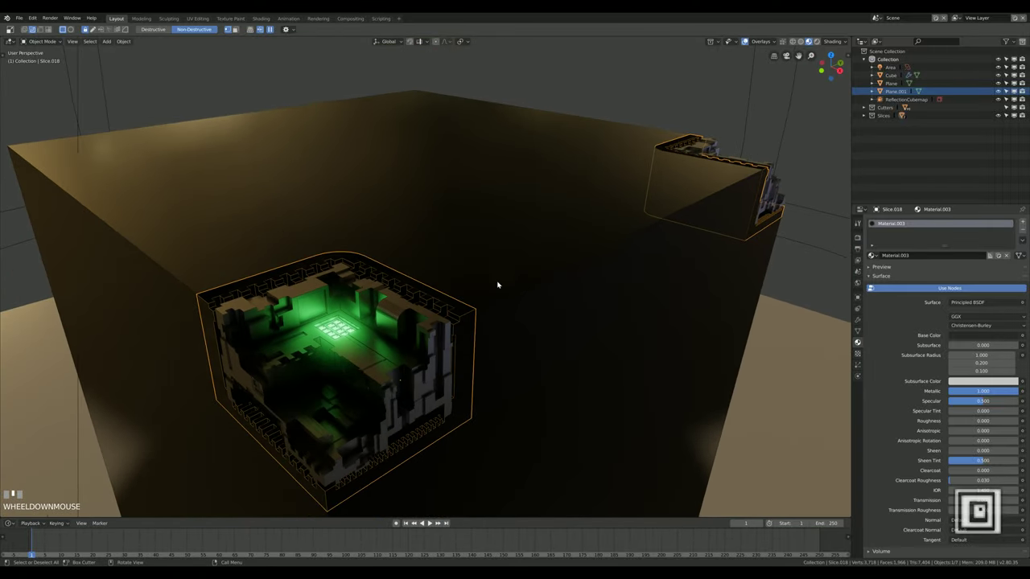
left_click(509, 252)
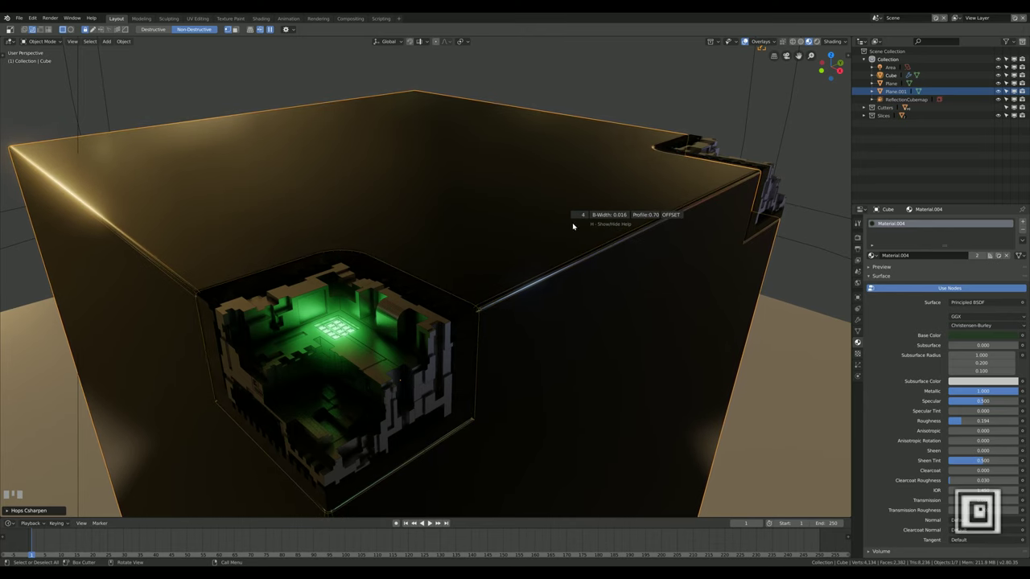
left_click(577, 223)
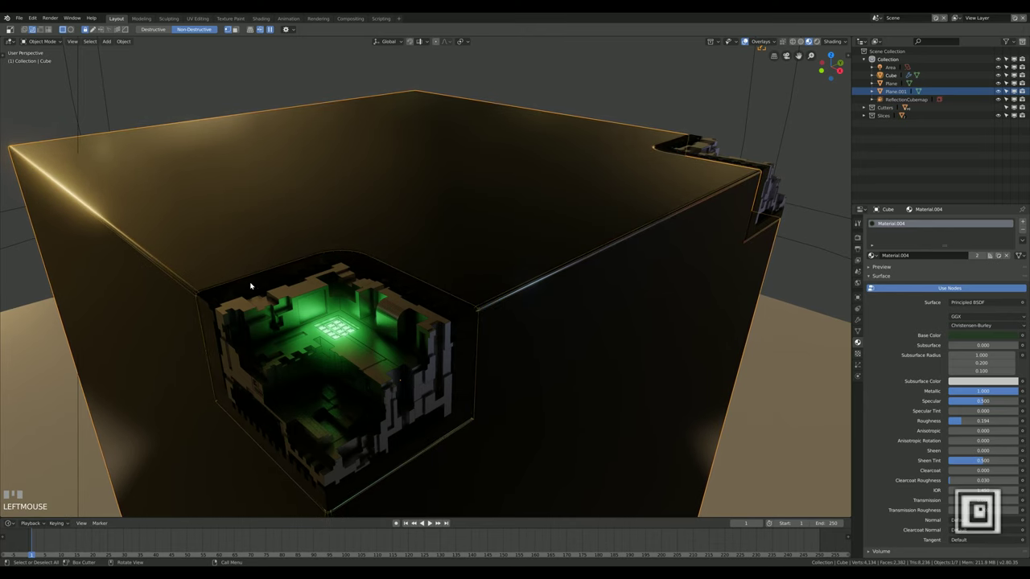
Bevel Slice.018's edges the same way, resizing the bevel to a width near 0.001
scroll("up", 3)
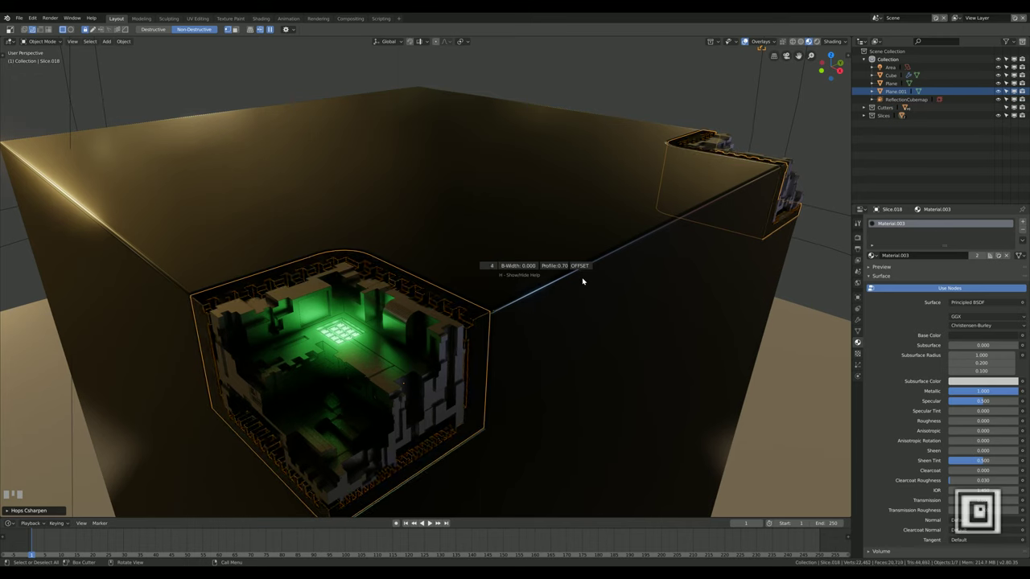
left_click(585, 279)
scroll("up", 3)
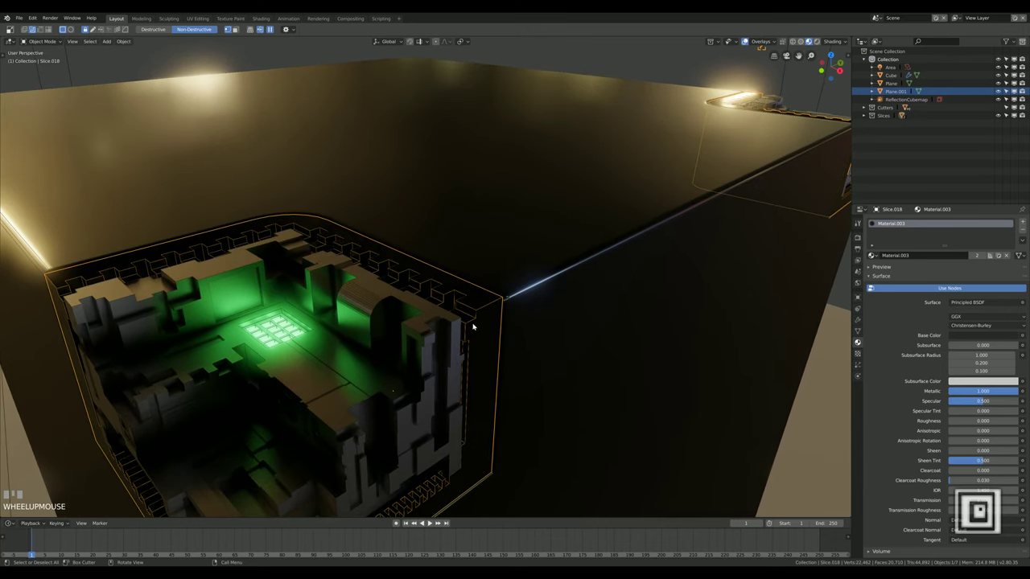
key("q")
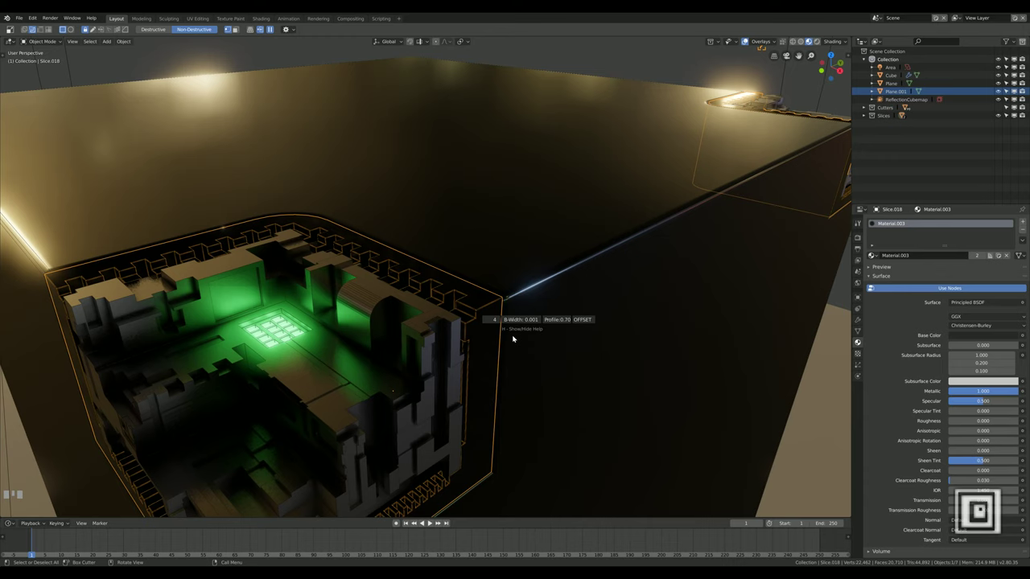
left_click(515, 338)
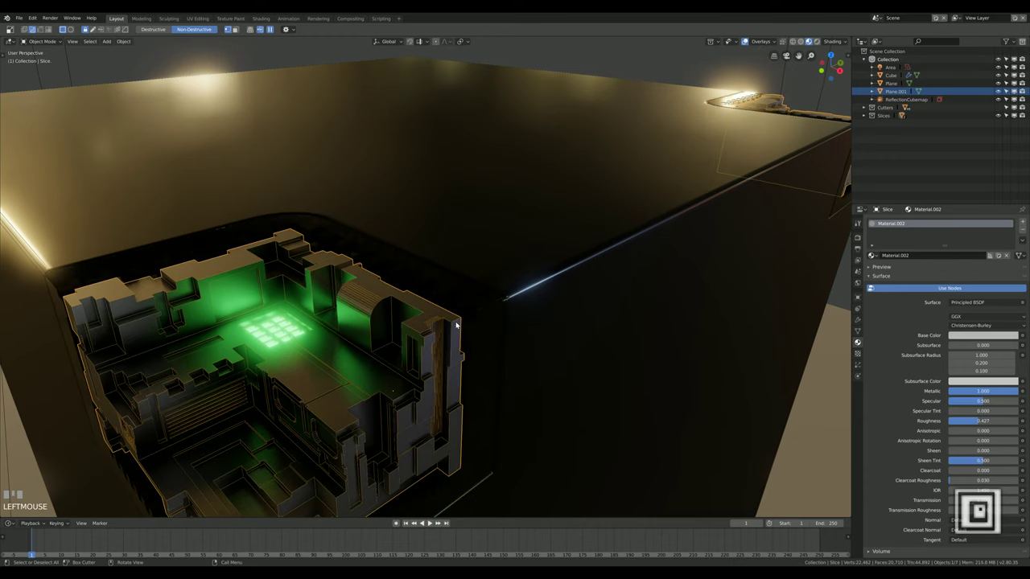
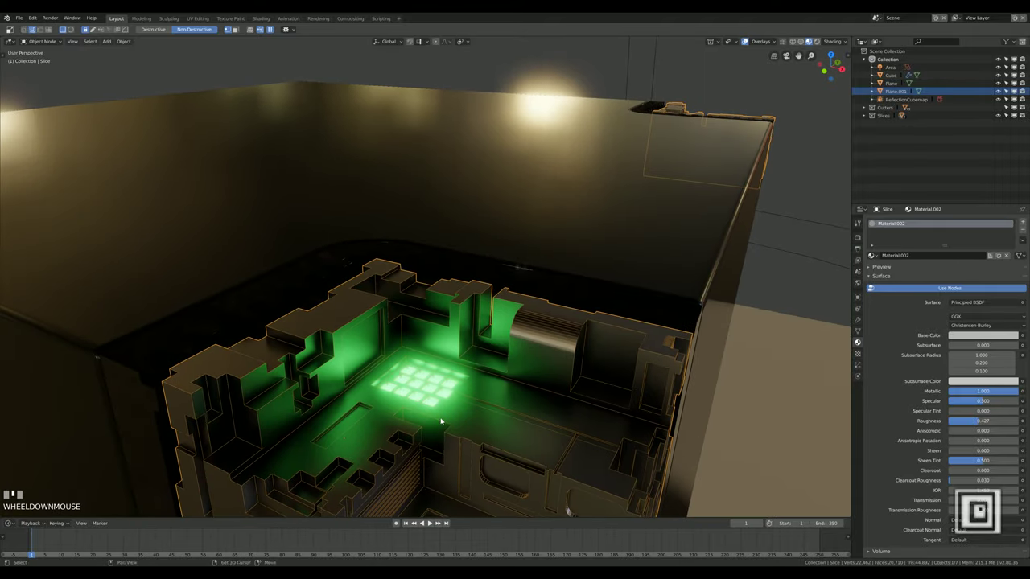
left_click_drag(450, 405, 447, 319)
scroll("down", 3)
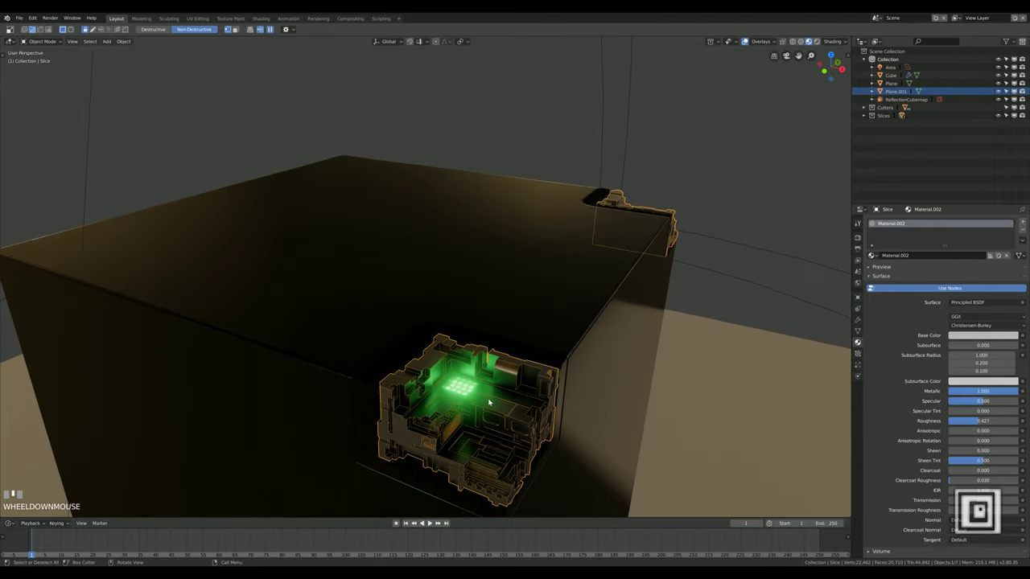
left_click_drag(524, 403, 713, 61)
scroll("up", 3)
left_click(712, 62)
left_click_drag(393, 329, 414, 252)
scroll("up", 3)
middle_click(393, 272)
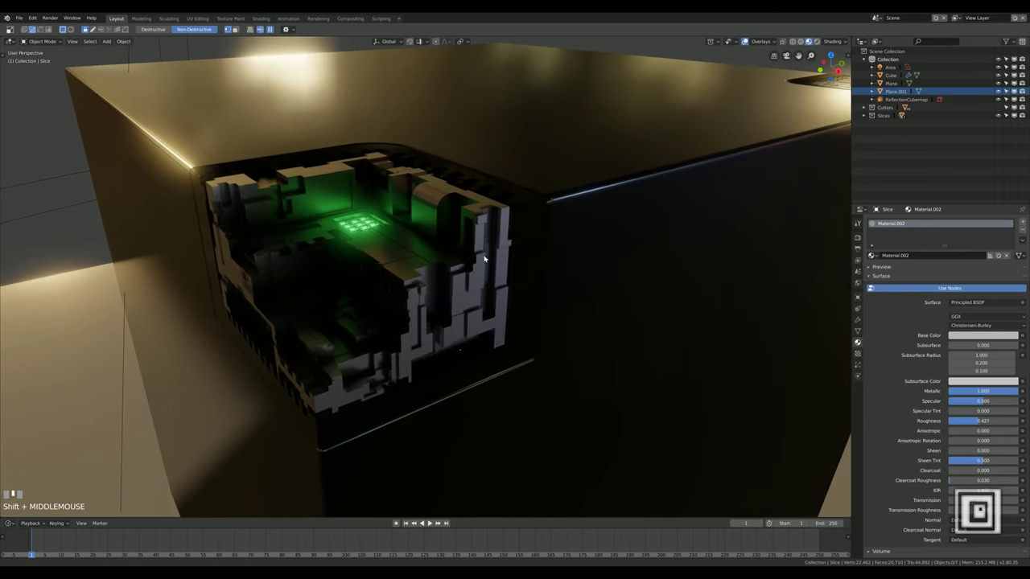
scroll("up", 3)
middle_click(367, 287)
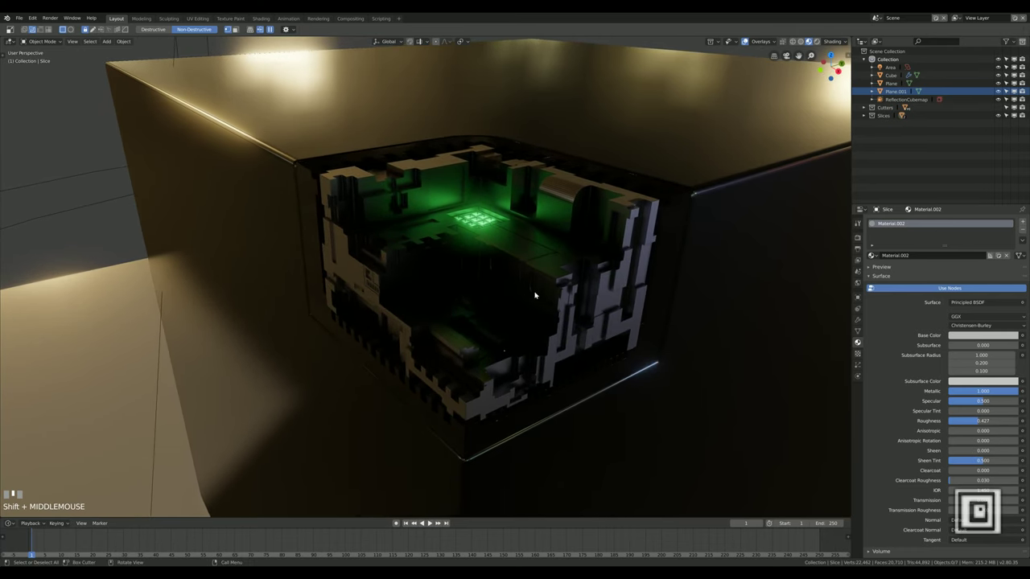
scroll("up", 3)
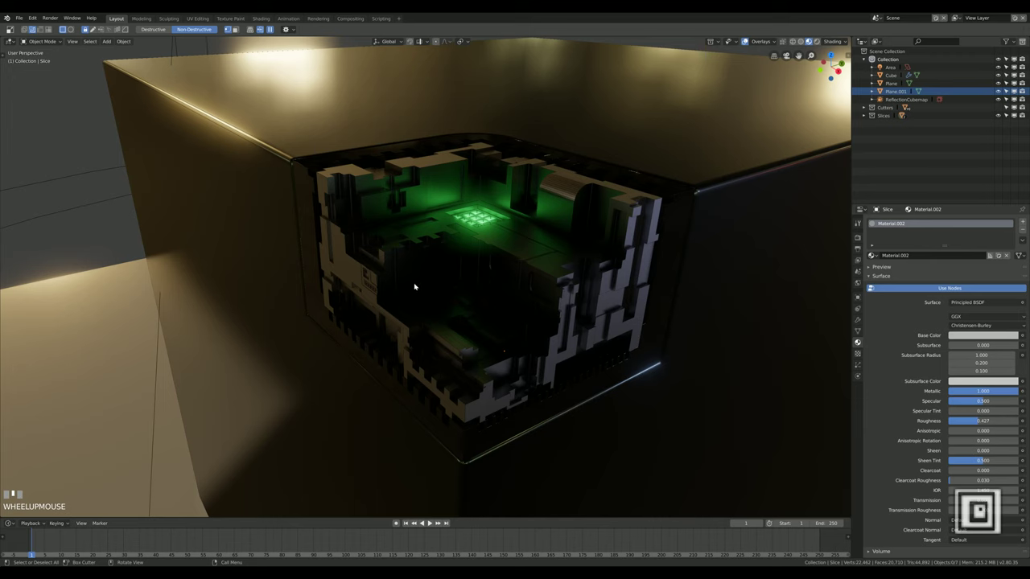
Duplicate Plane.001 into the cutout as Plane.002, rotate it 90° on Y and scale it along Y
key("shift+d")
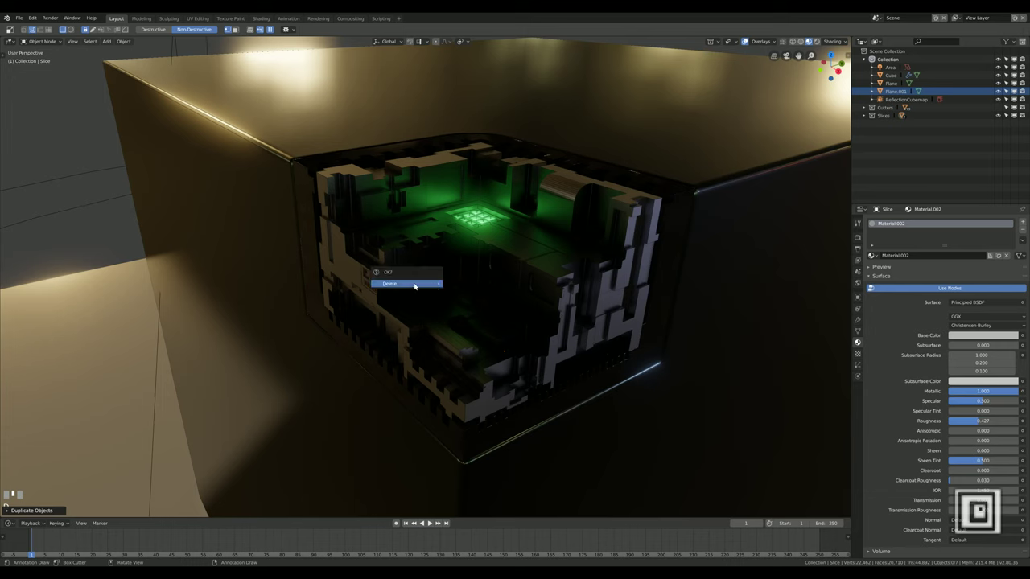
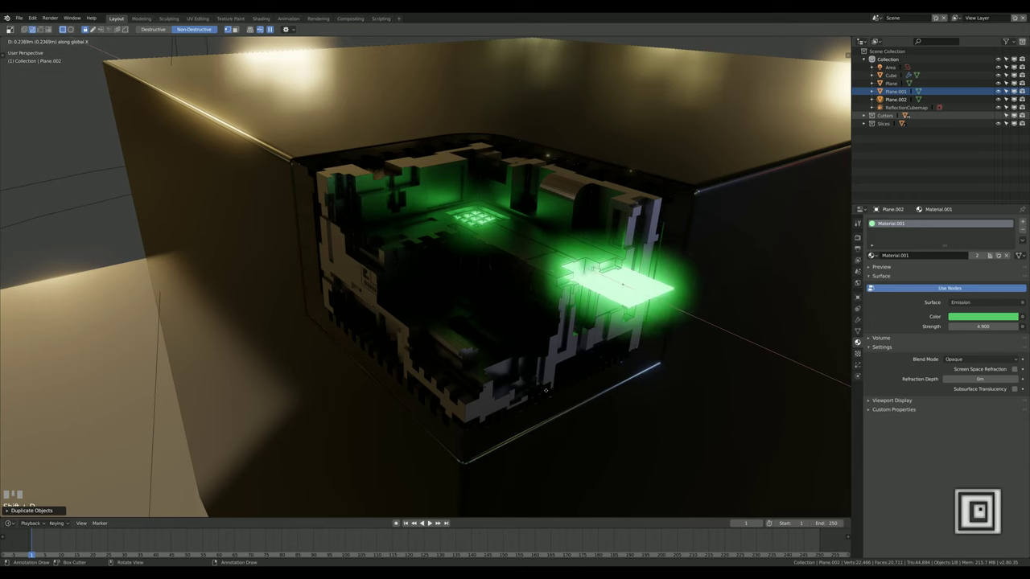
left_click(520, 381)
key("r")
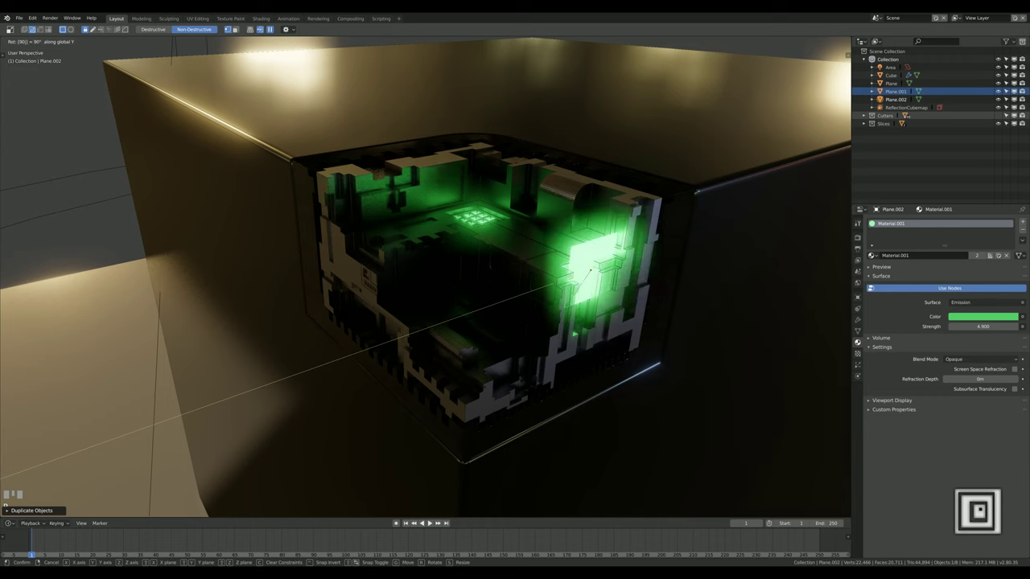
left_click(517, 378)
key("s")
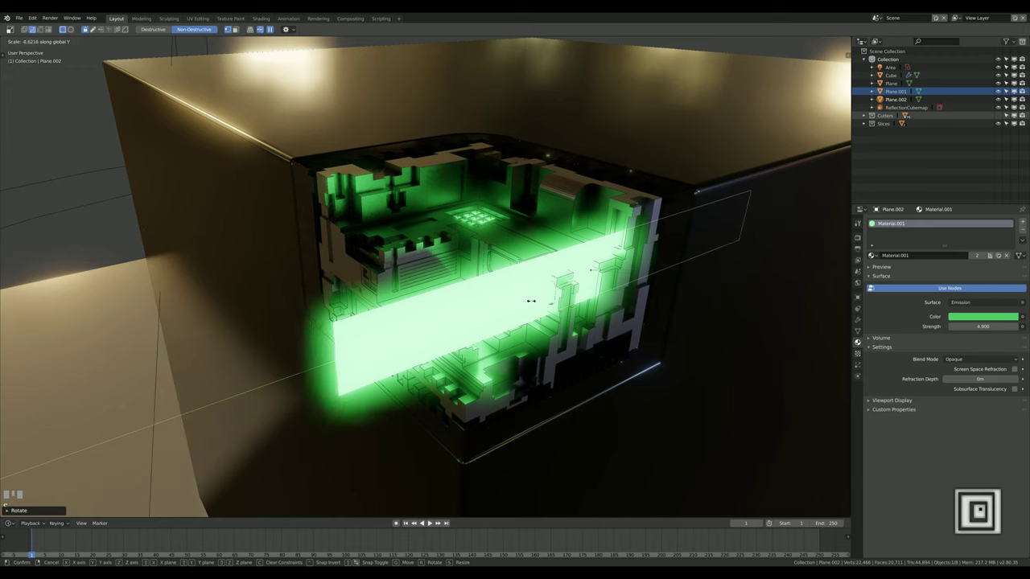
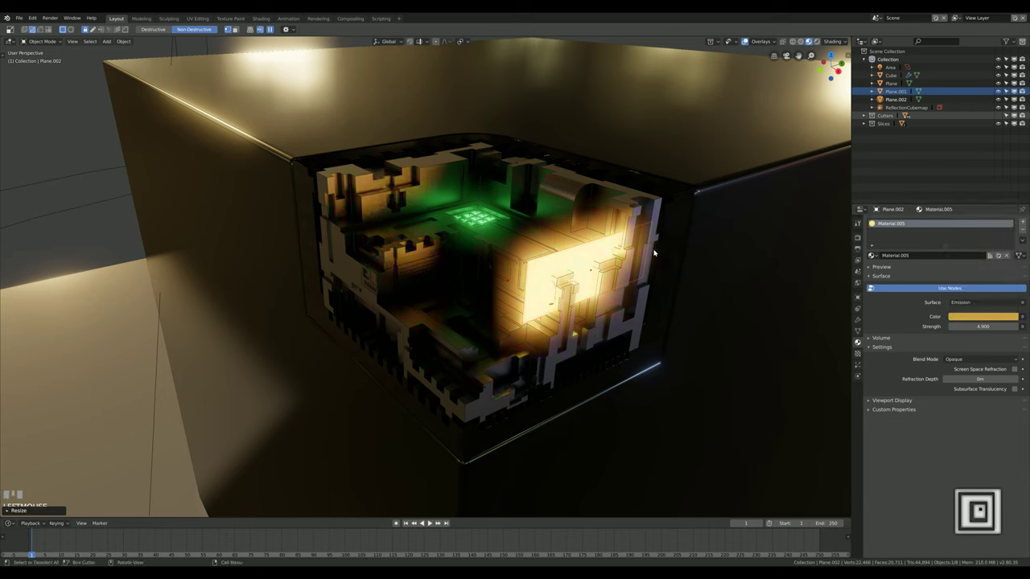
Move the new panel into place and inspect it from other sides of the cutout
key("g")
left_click(645, 351)
middle_click(551, 409)
left_click_drag(559, 408, 558, 406)
middle_click(585, 442)
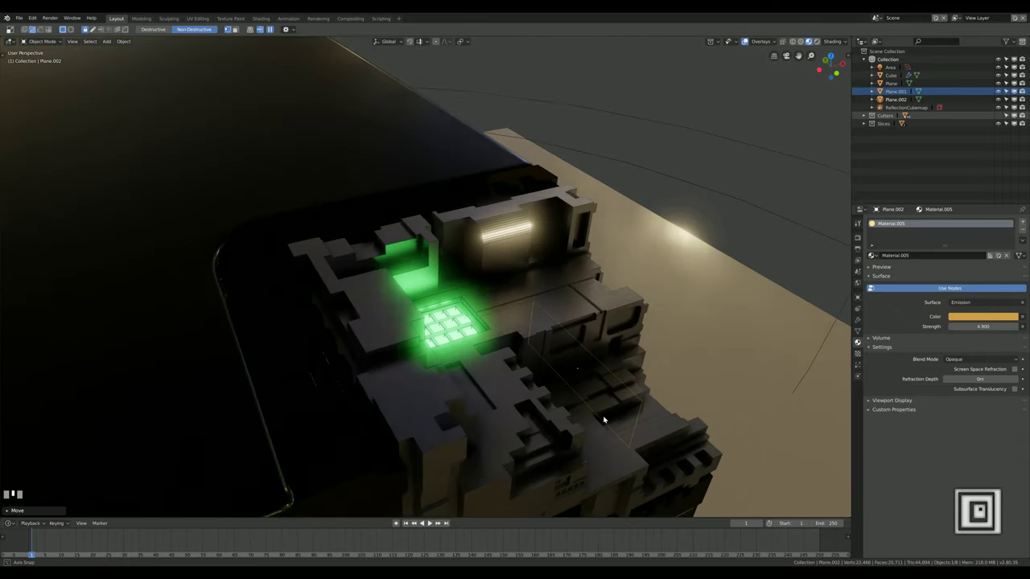
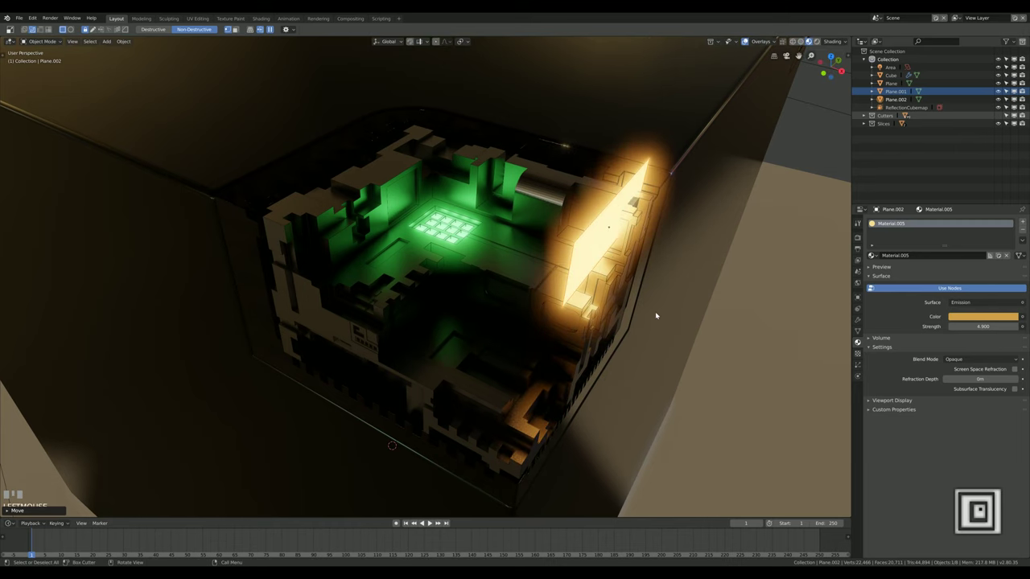
Rotate the yellow Material.005 strip flat and slide it along X onto the upper inset ledge
key("g")
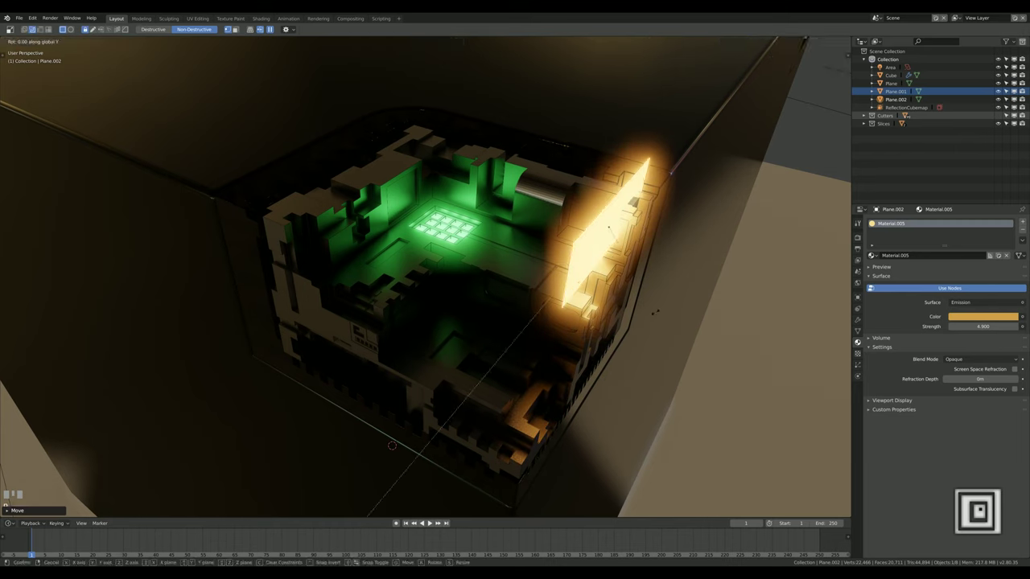
key("KP_Enter")
key("g")
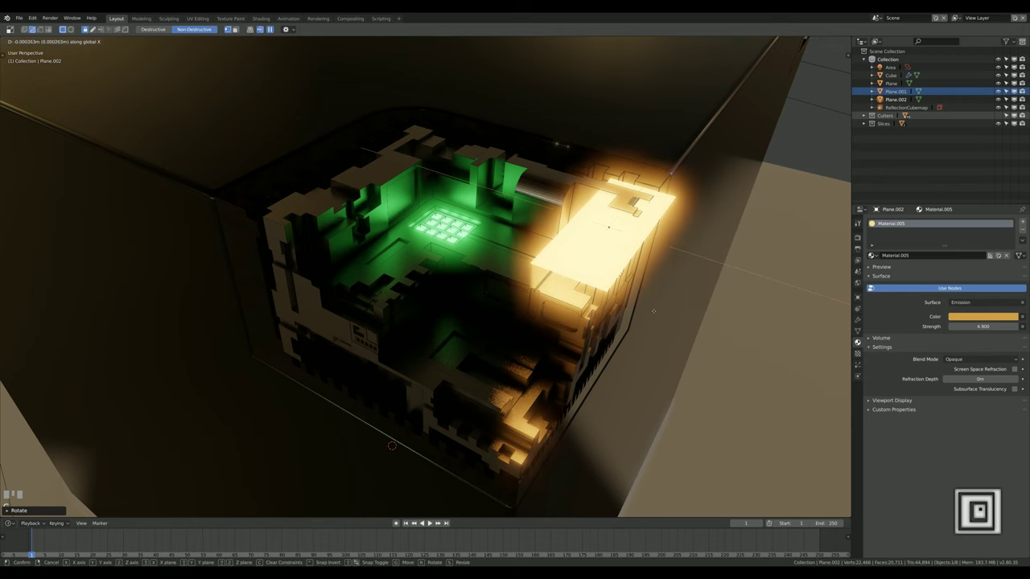
left_click(402, 237)
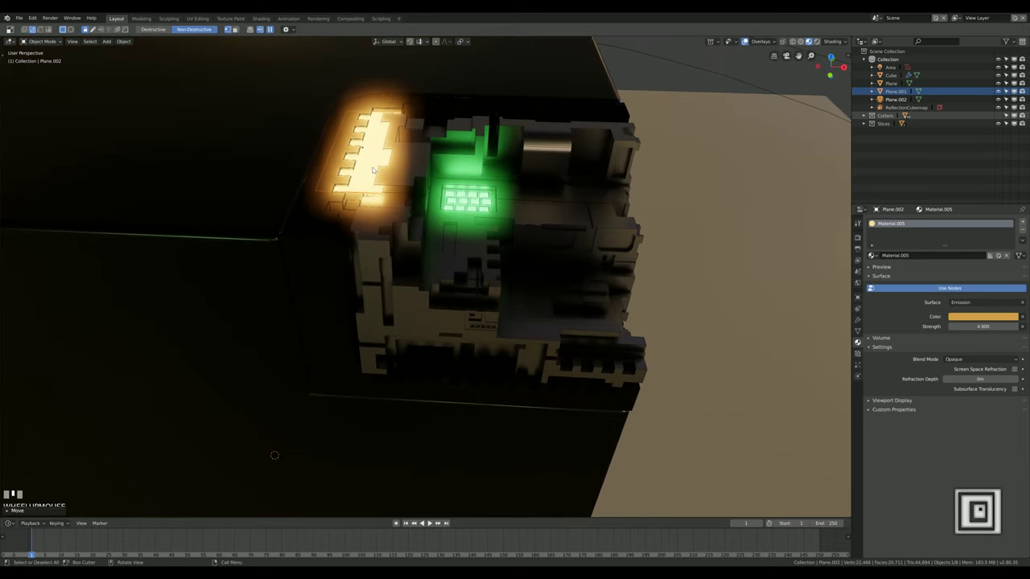
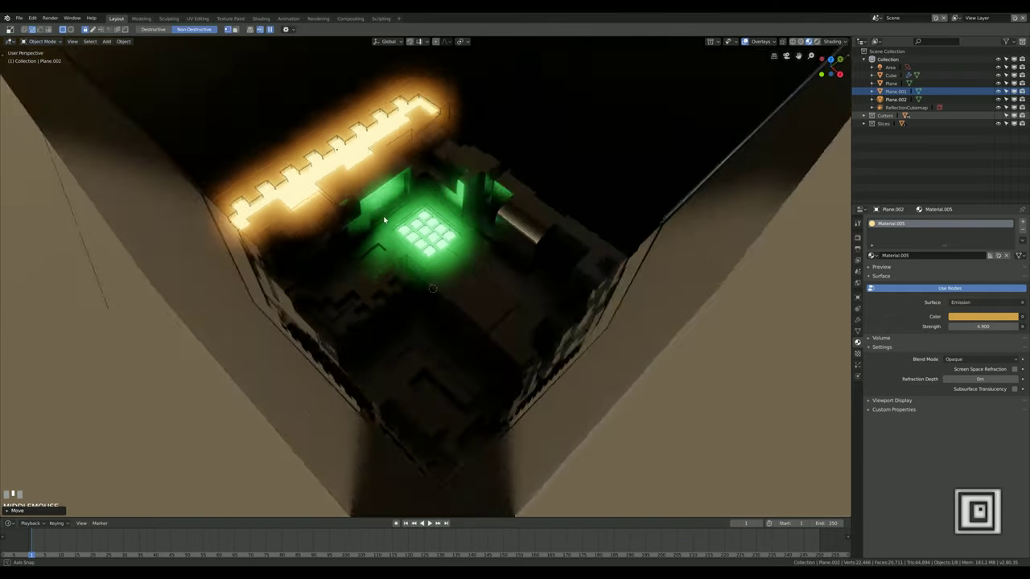
Orbit to view the duplicated yellow strip Plane.003 along the top edge from above
left_click_drag(406, 196, 405, 202)
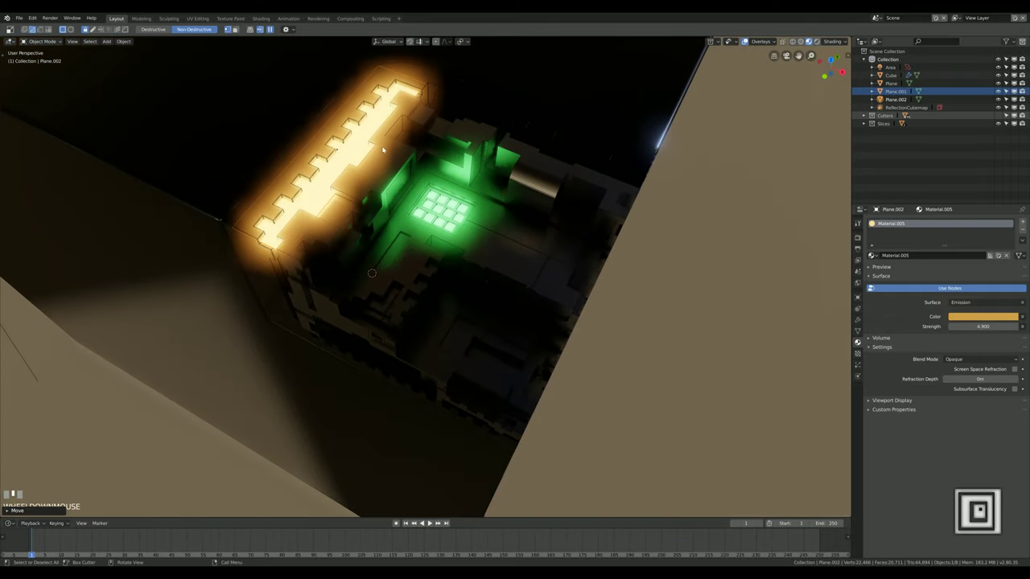
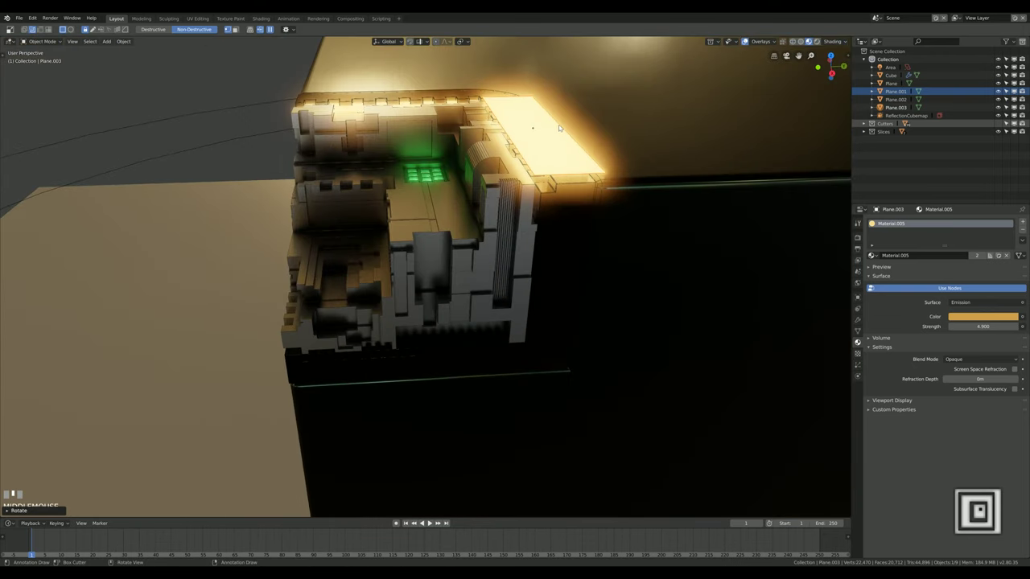
Lower Plane.003 along Z and slide it along Y so it sits flush on the second top edge
key("g")
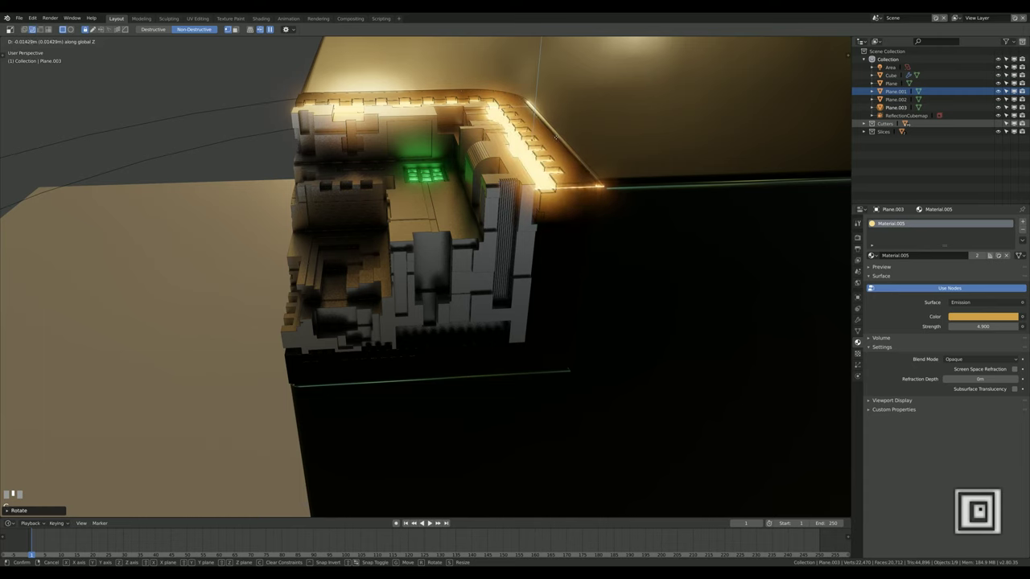
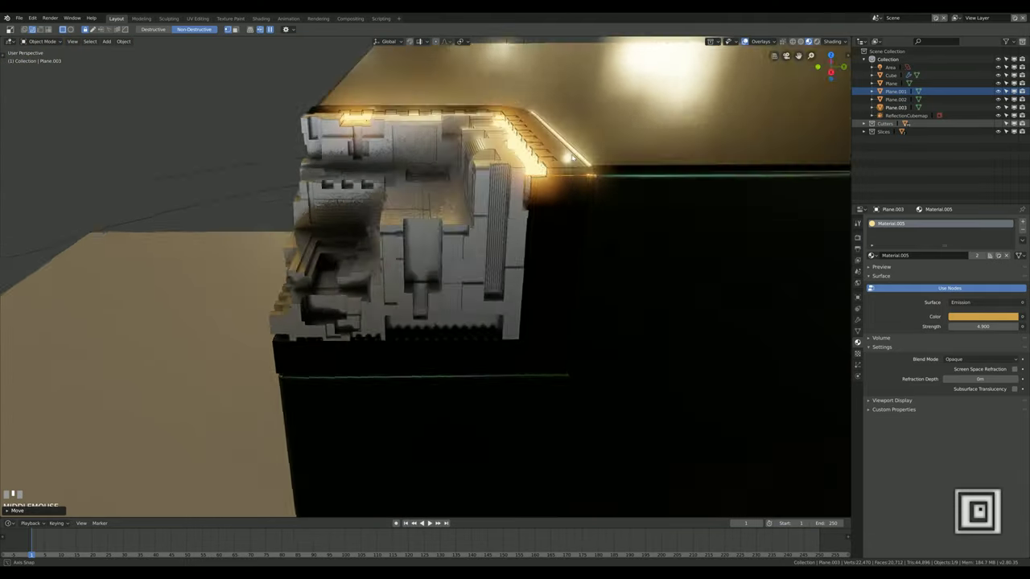
key("g")
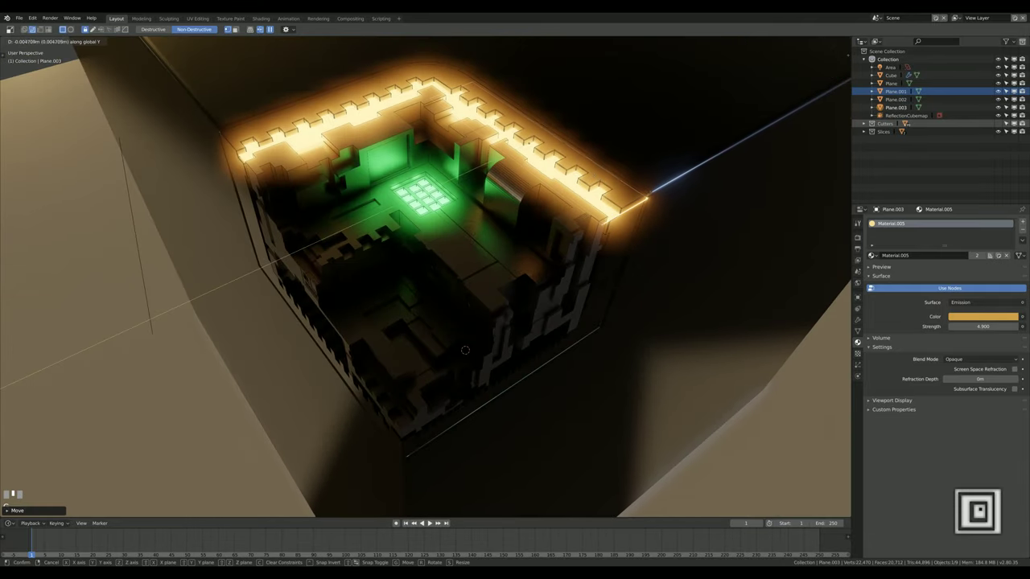
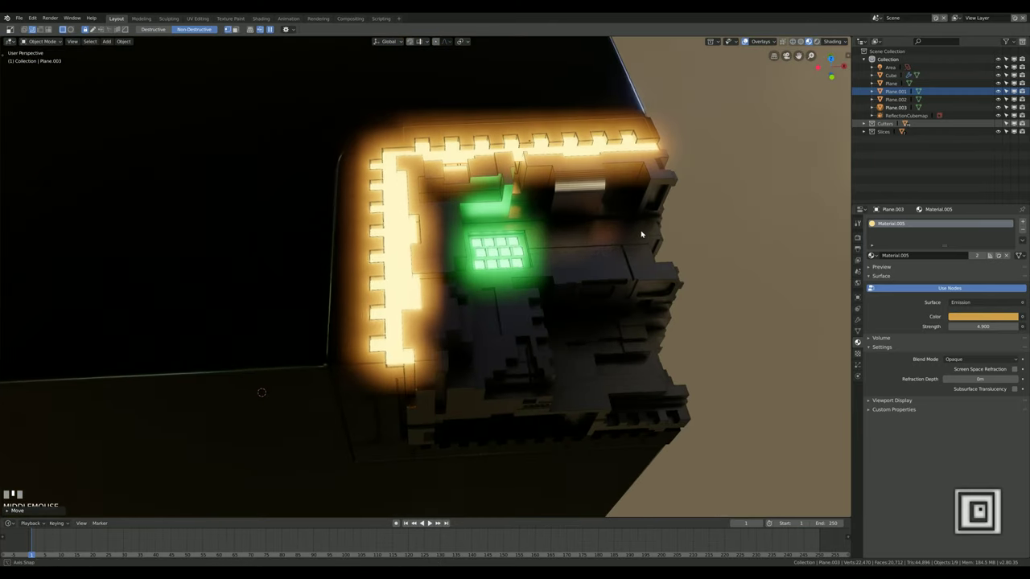
scroll("down", 3)
Duplicate the strip as Plane.004, rotate it 90° on Y and move it along X toward the front
left_click_drag(563, 280, 554, 250)
key("shift+d")
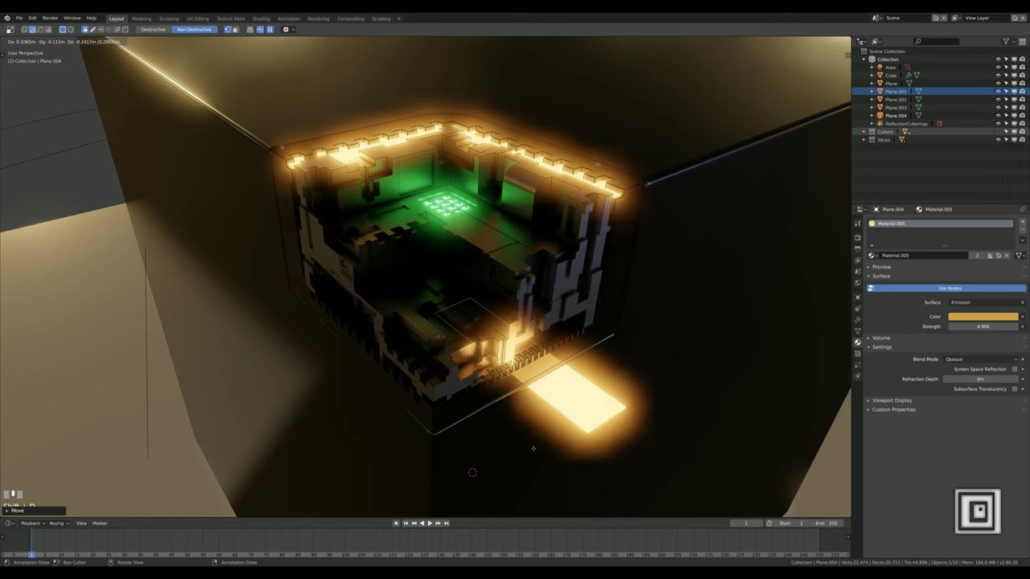
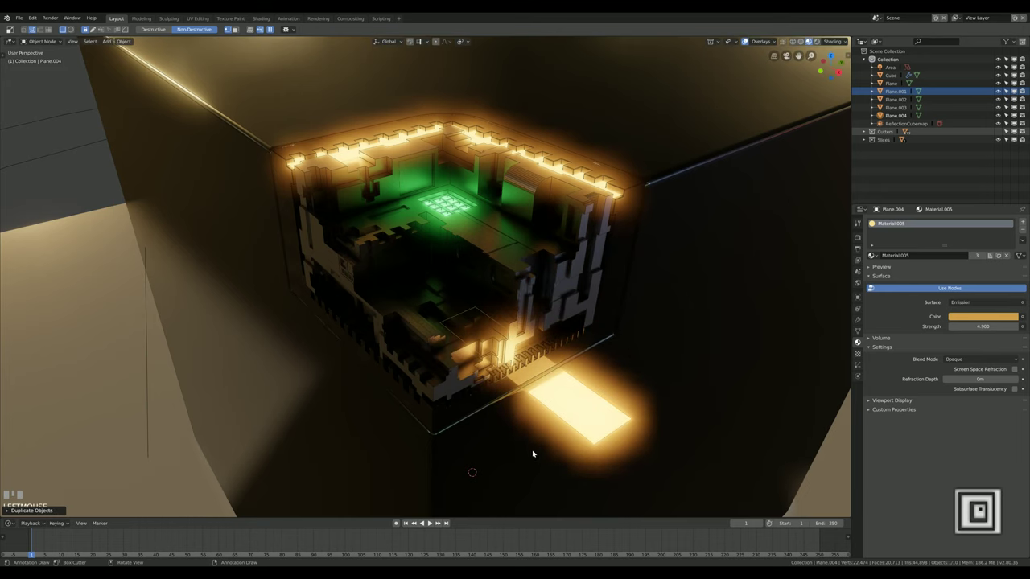
key("r")
key("KP_Enter")
key("r")
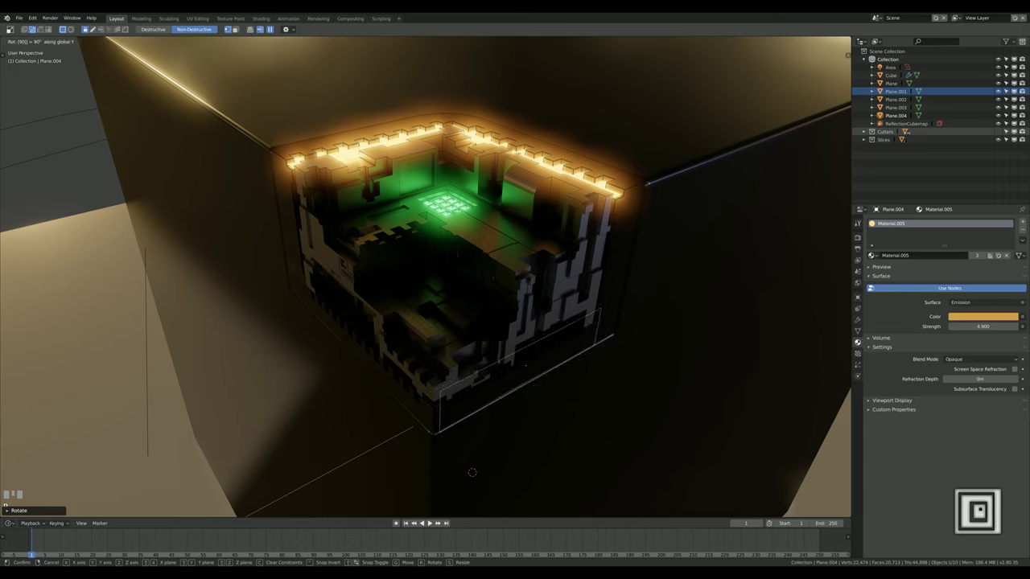
key("KP_Enter")
key("g")
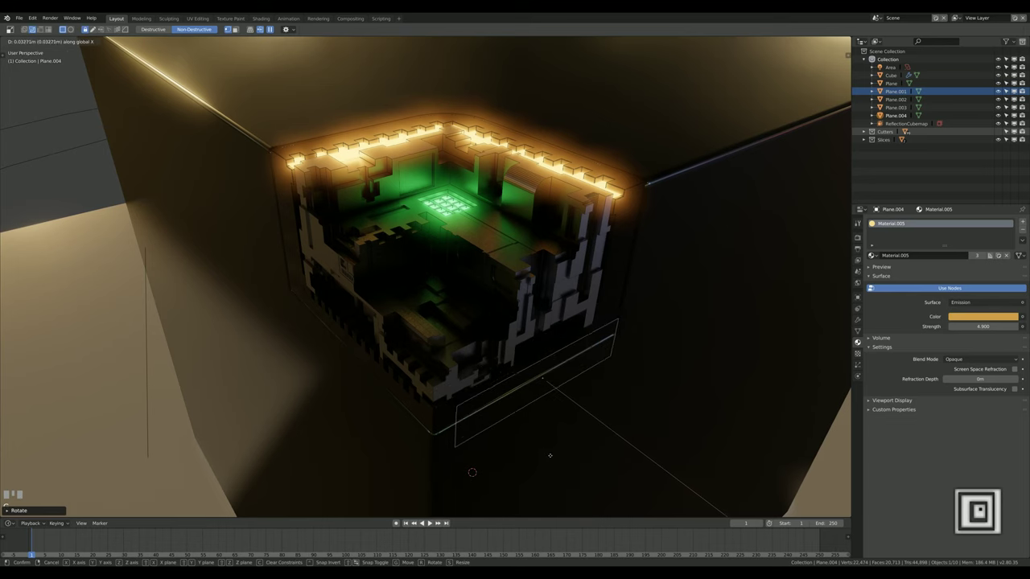
left_click(557, 459)
Drop Plane.004 onto the cutout's bottom front edge and scale it thinner to fit
left_click_drag(553, 438, 744, 405)
key("g")
left_click(743, 405)
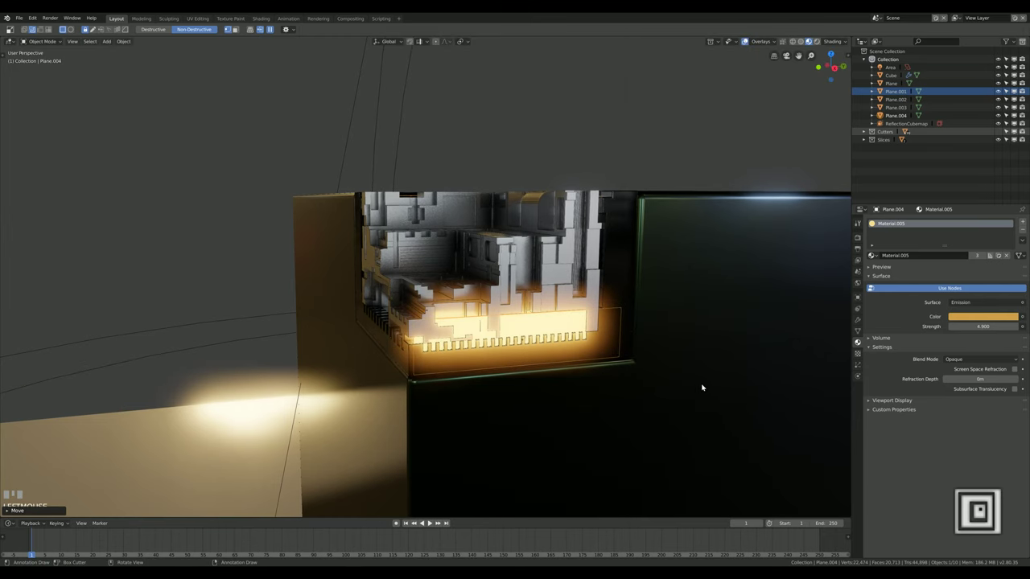
key("s")
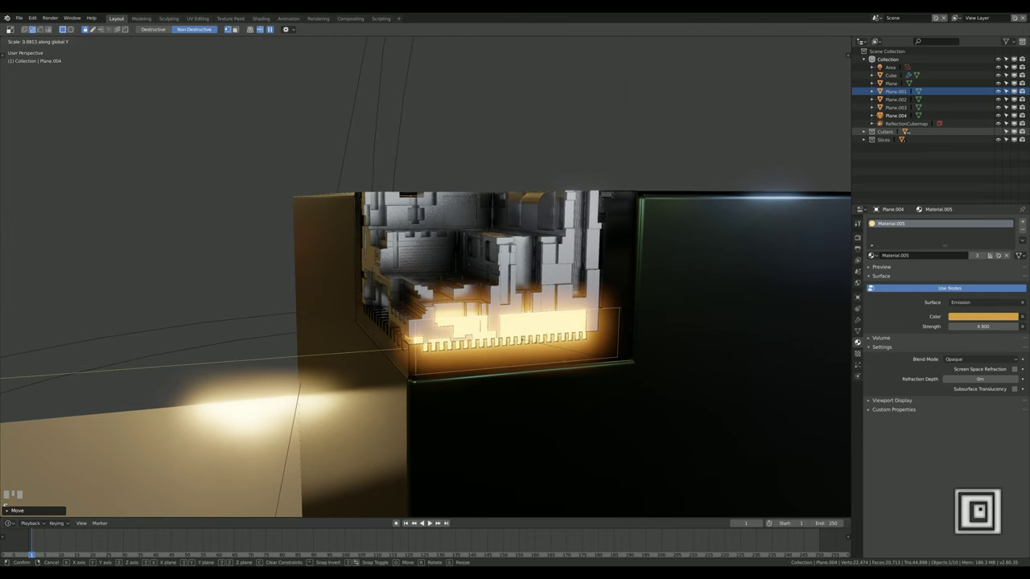
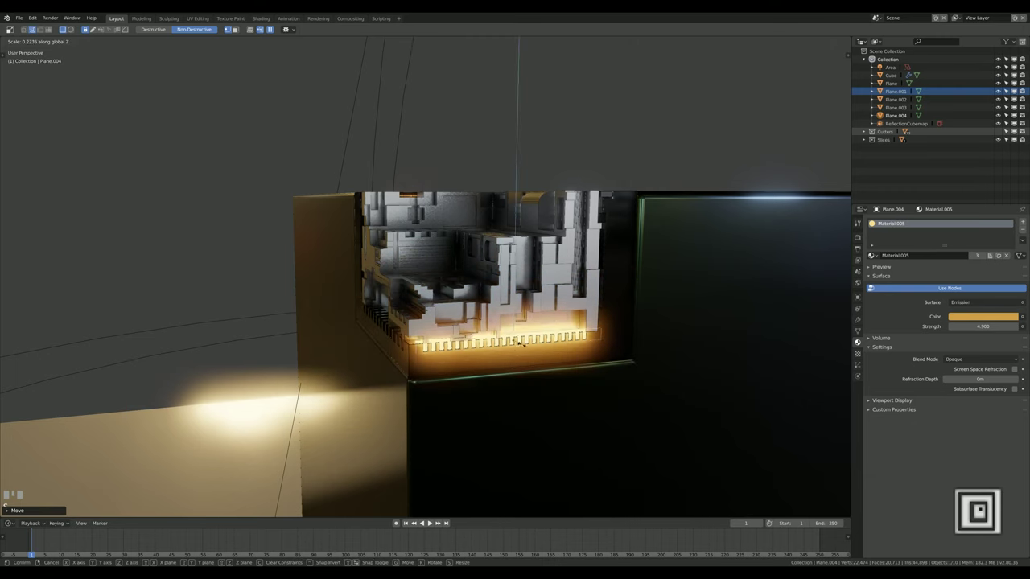
left_click(525, 348)
Nudge Plane.004 along X and Y so it sits flush along the lower front edge
middle_click(508, 371)
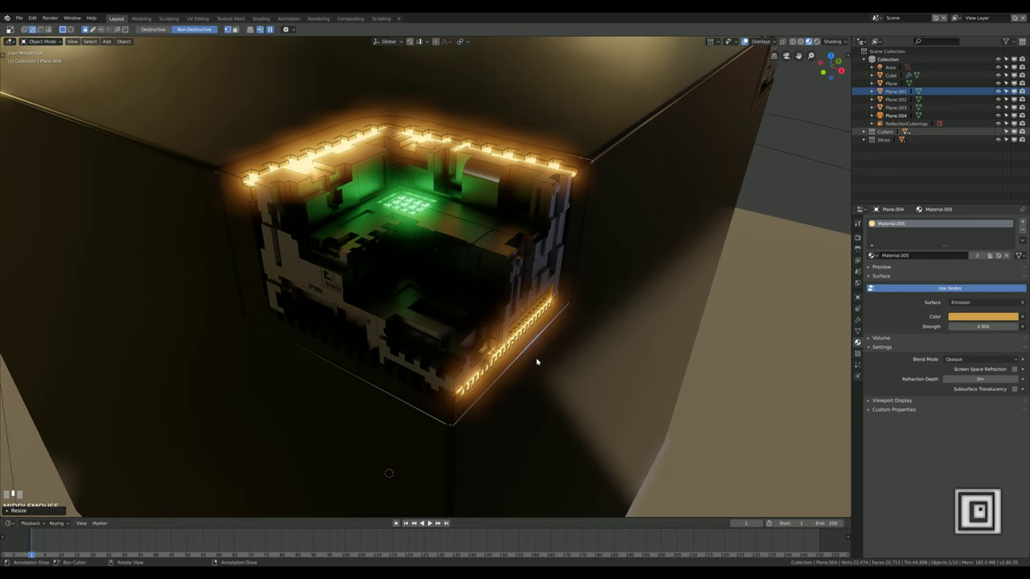
key("g")
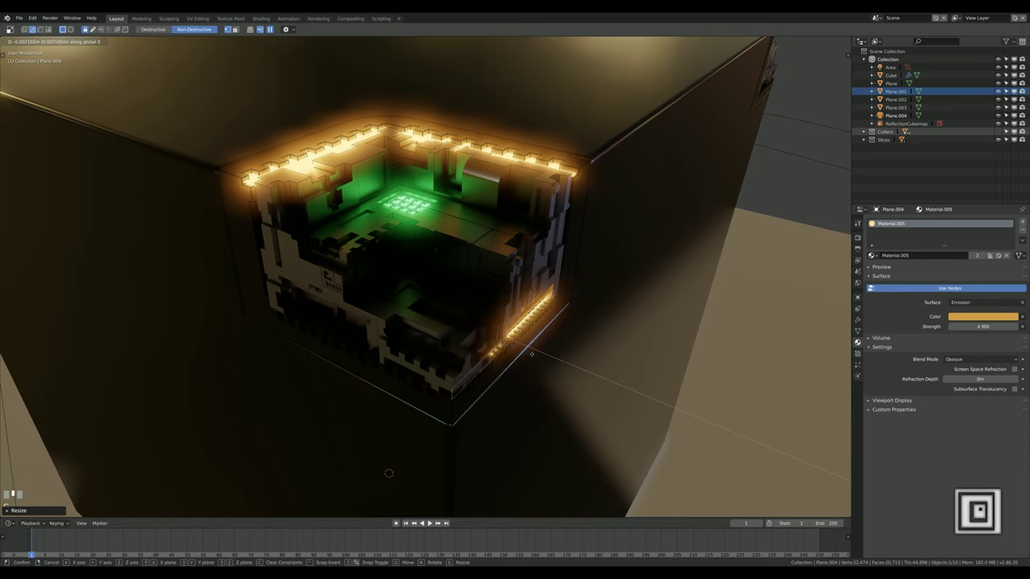
left_click(535, 356)
middle_click(525, 379)
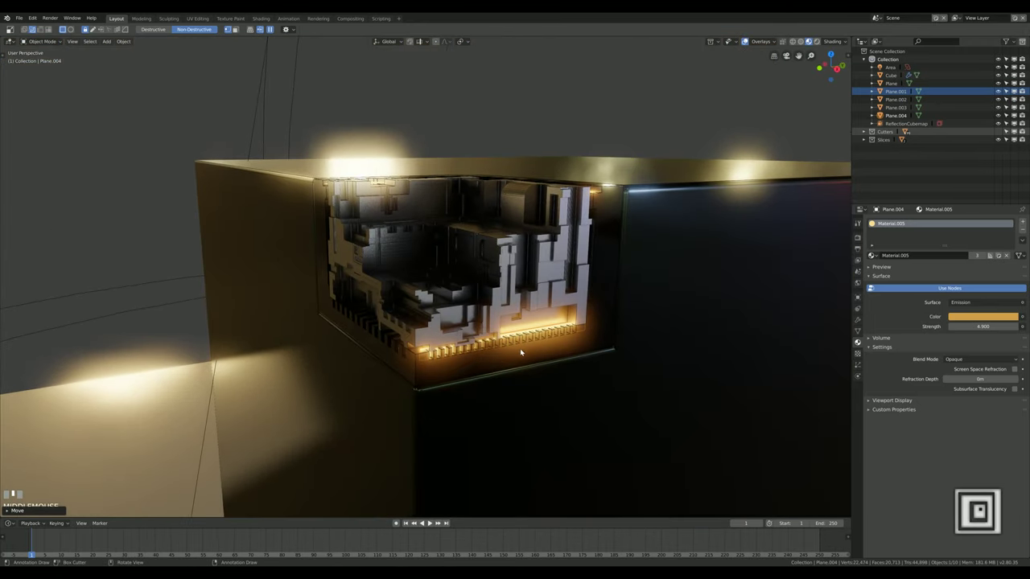
key("g")
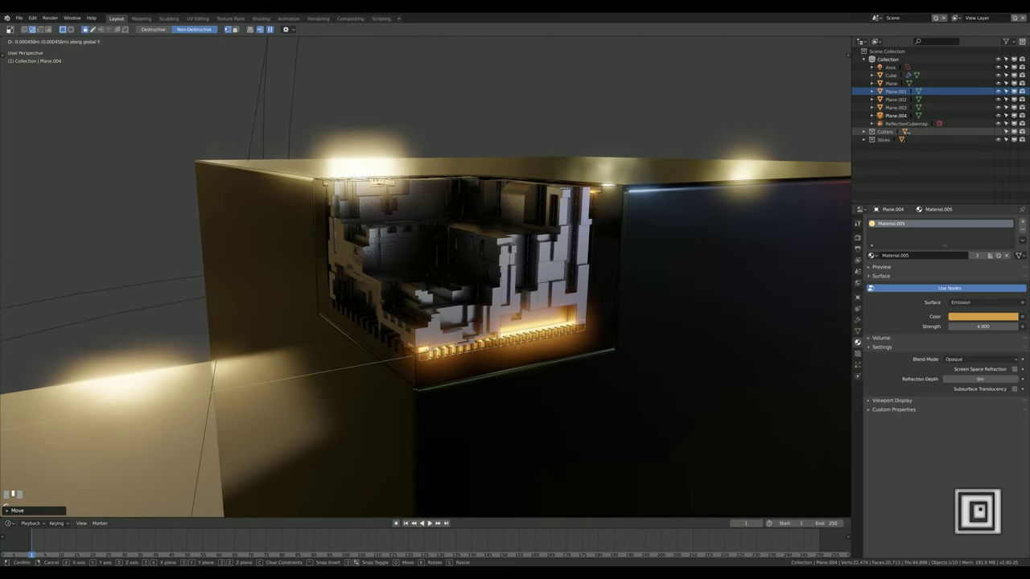
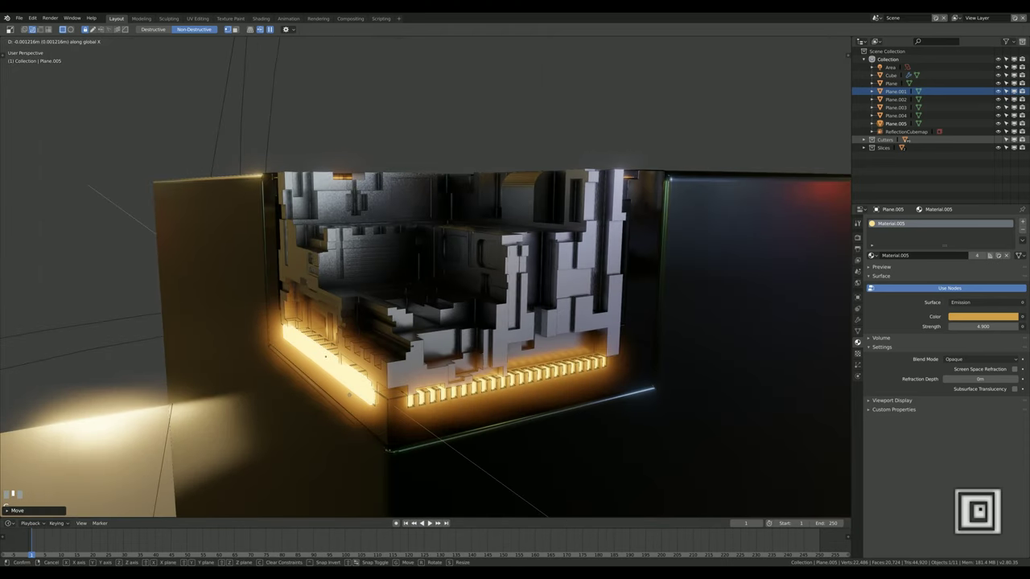
Position Plane.005 along the remaining bottom edge of the cutaway
left_click(356, 394)
middle_click(366, 403)
middle_click(373, 400)
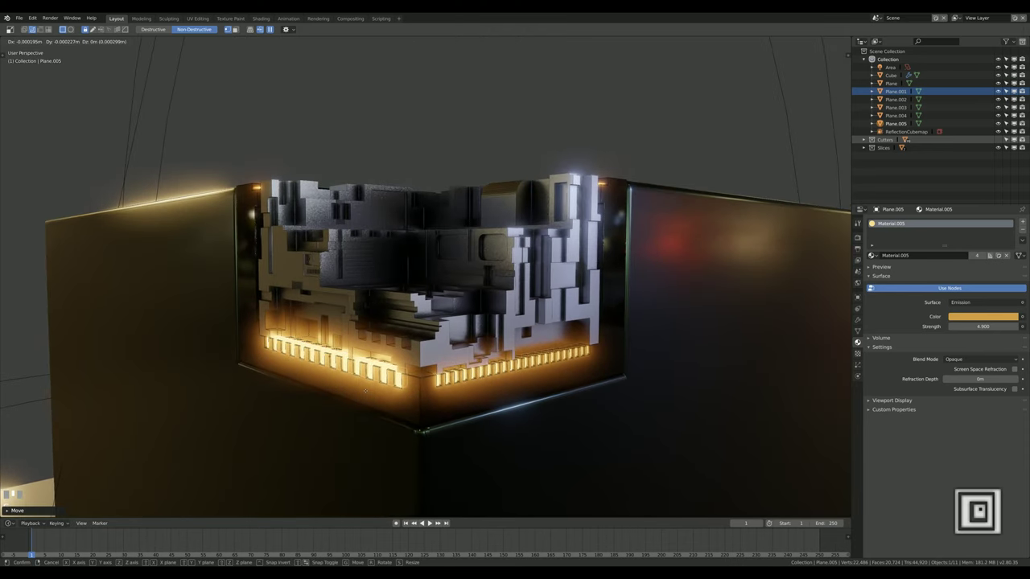
left_click(366, 396)
Orbit around the cube to check the yellow strips framing all four cutout edges
left_click_drag(367, 413, 476, 303)
middle_click(474, 305)
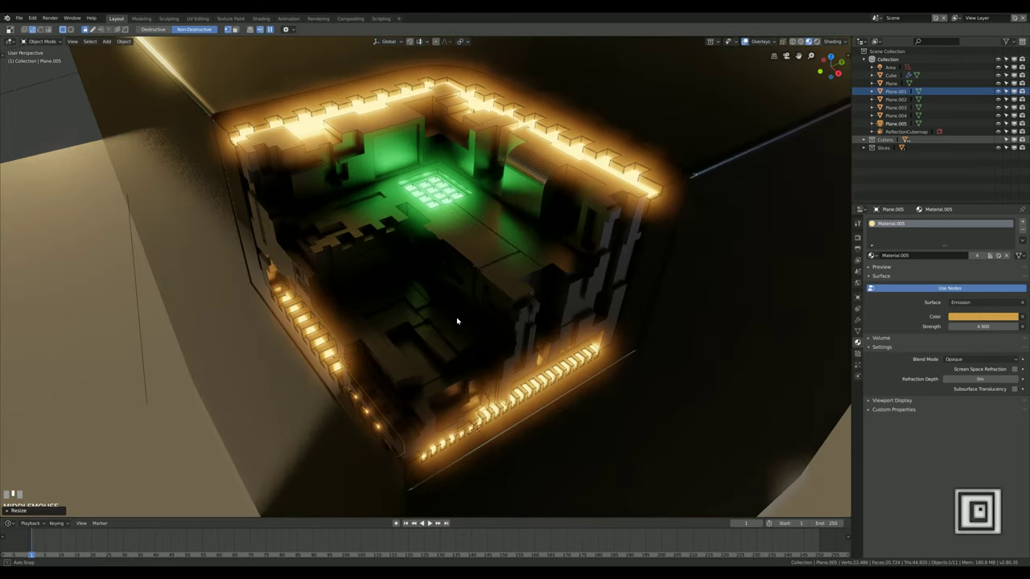
left_click_drag(470, 286, 797, 73)
scroll("down", 3)
left_click_drag(797, 73, 891, 69)
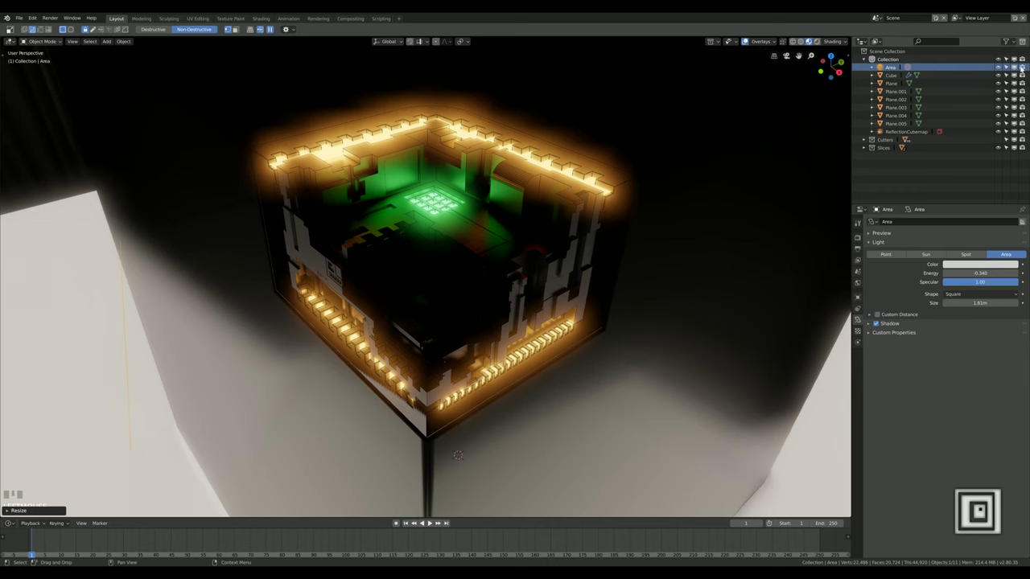
Delete the Area light so the cube is lit only by the studio HDRI
left_click(1023, 66)
left_click(1017, 66)
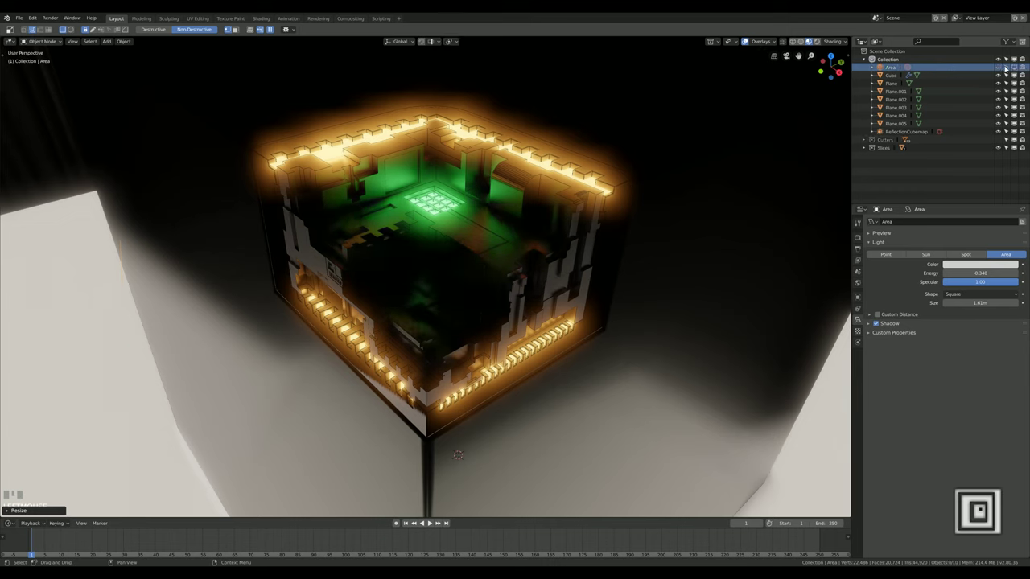